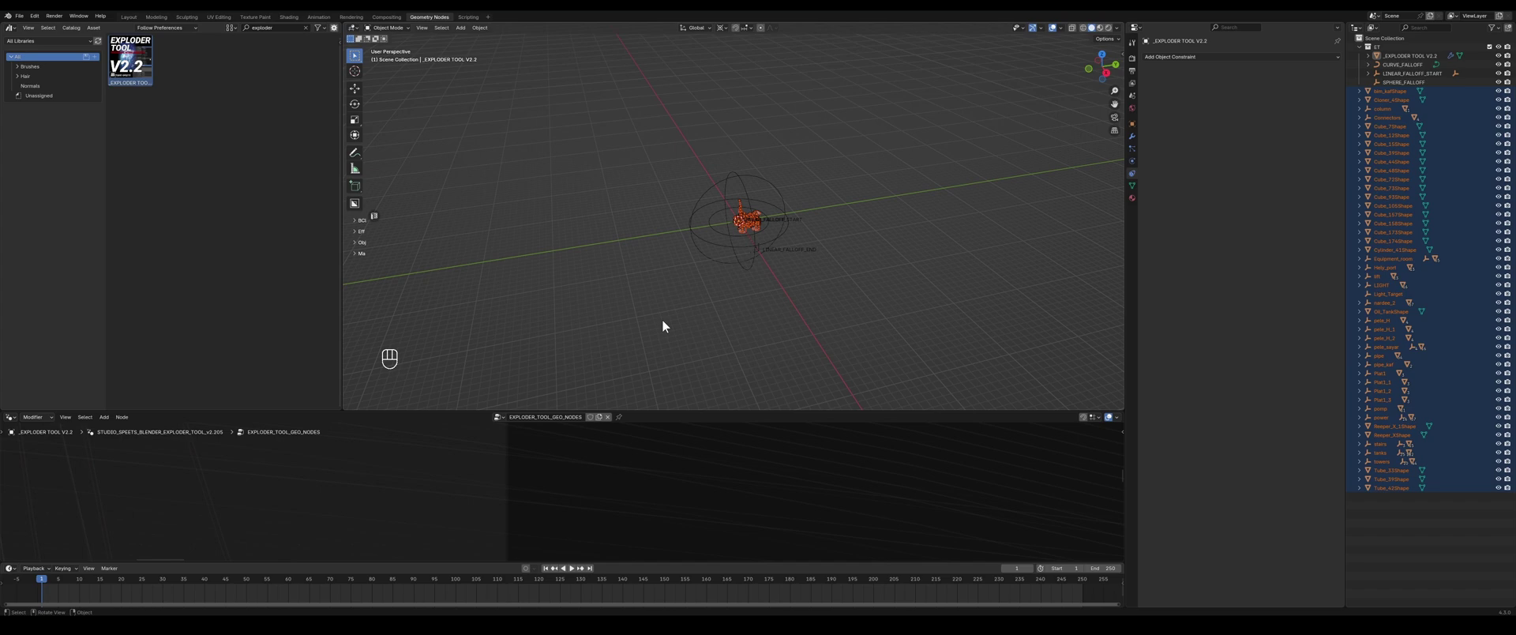
# - Frame the oil rig in view and apply the transforms of all its selected parts
pyautogui.press('KP_Decimal')
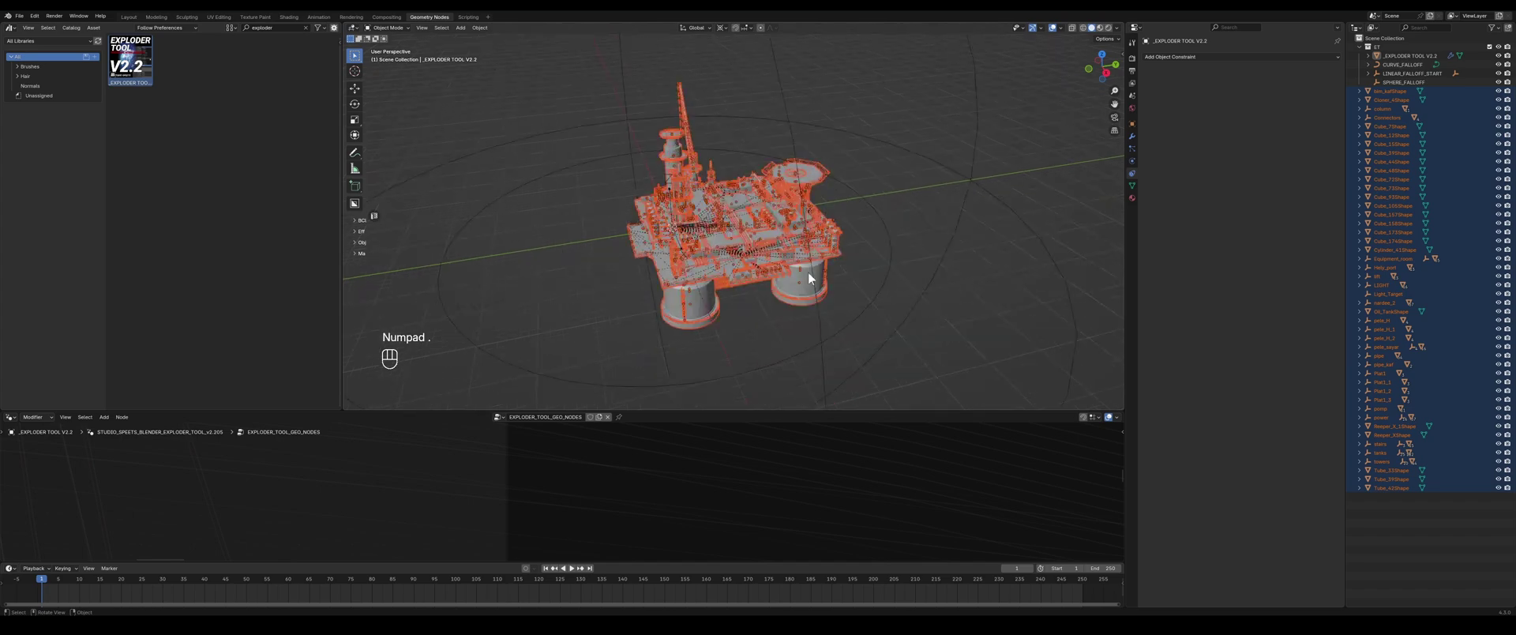
pyautogui.moveTo(722, 318); pyautogui.dragTo(748, 337)
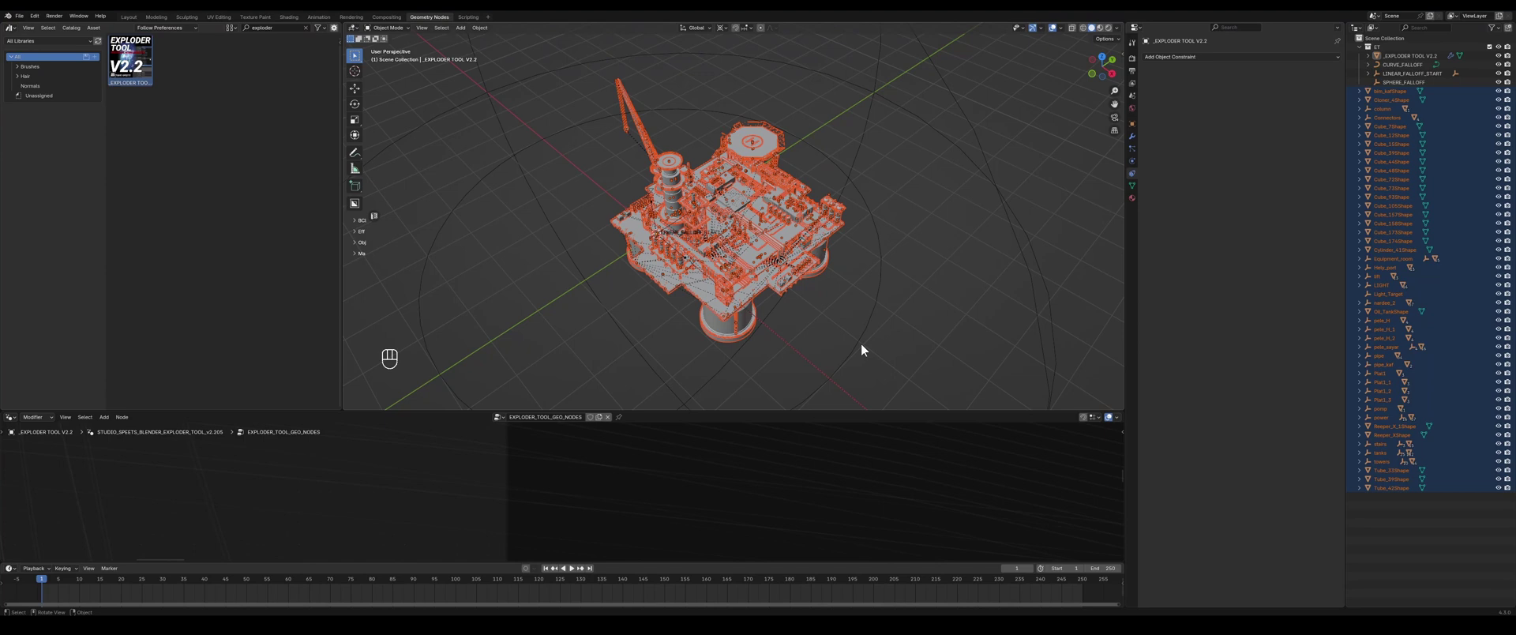
pyautogui.press('ctrl+a')
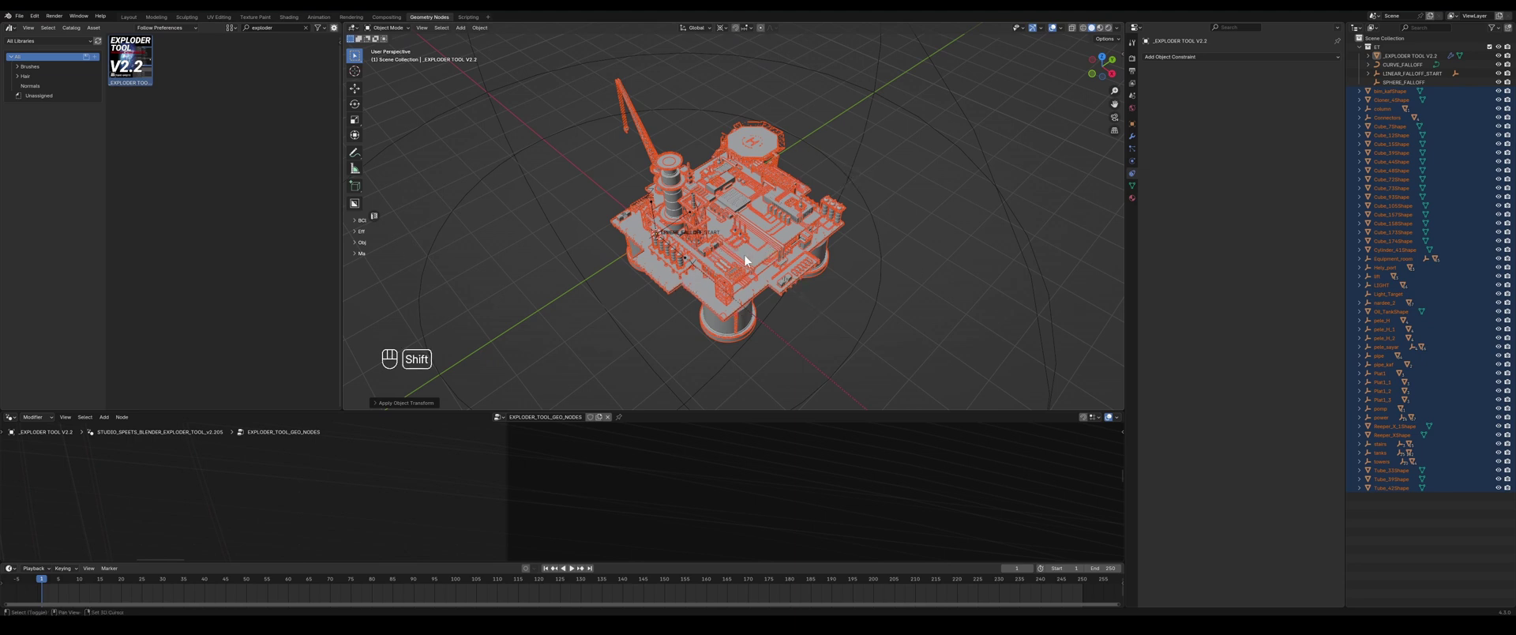
pyautogui.moveTo(746, 258); pyautogui.dragTo(761, 263)
pyautogui.click(741, 287)
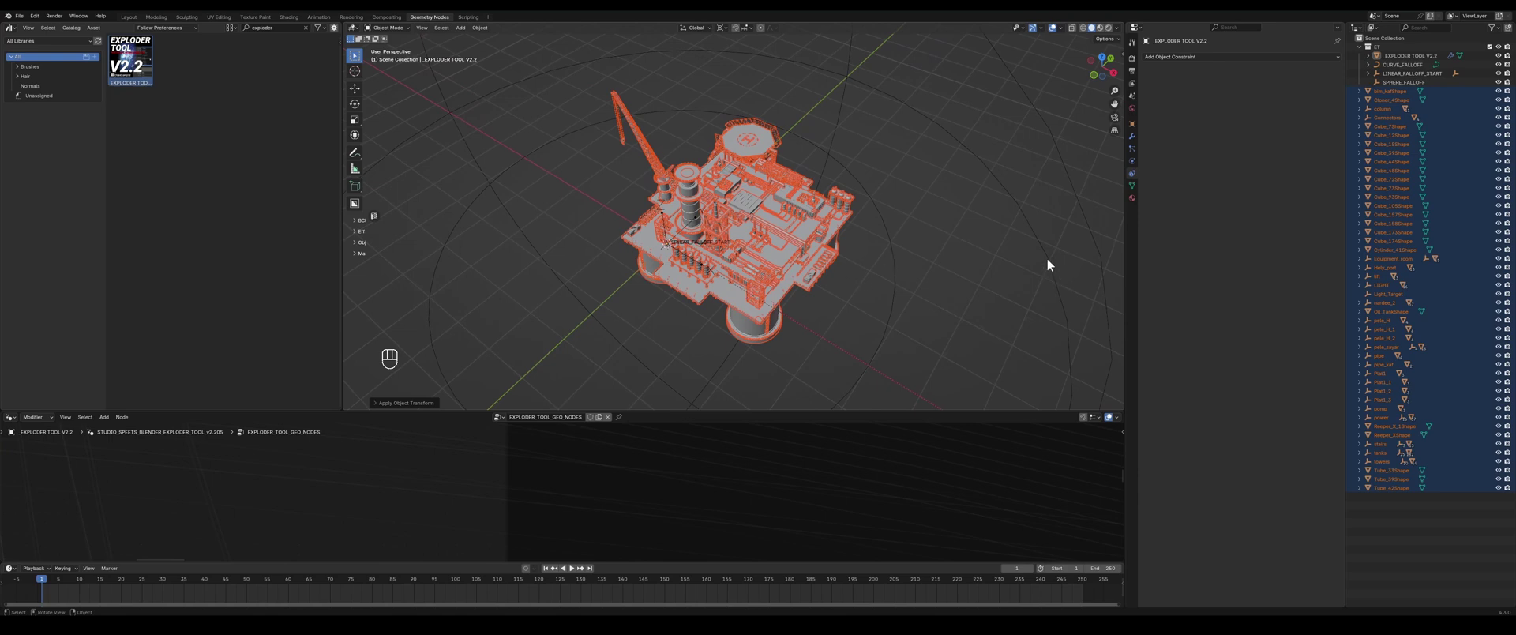
# - Move the selected rig parts into a new collection of their own
pyautogui.press('m')
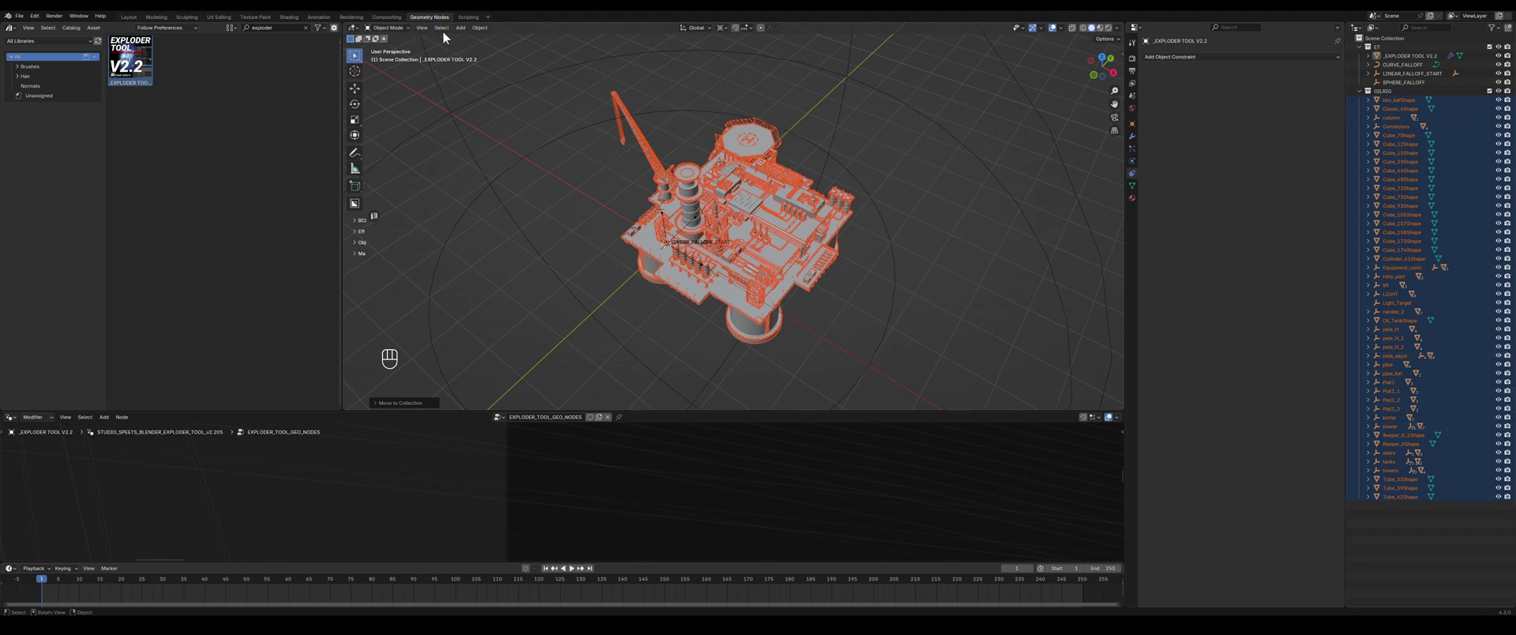
pyautogui.moveTo(448, 34); pyautogui.dragTo(554, 266)
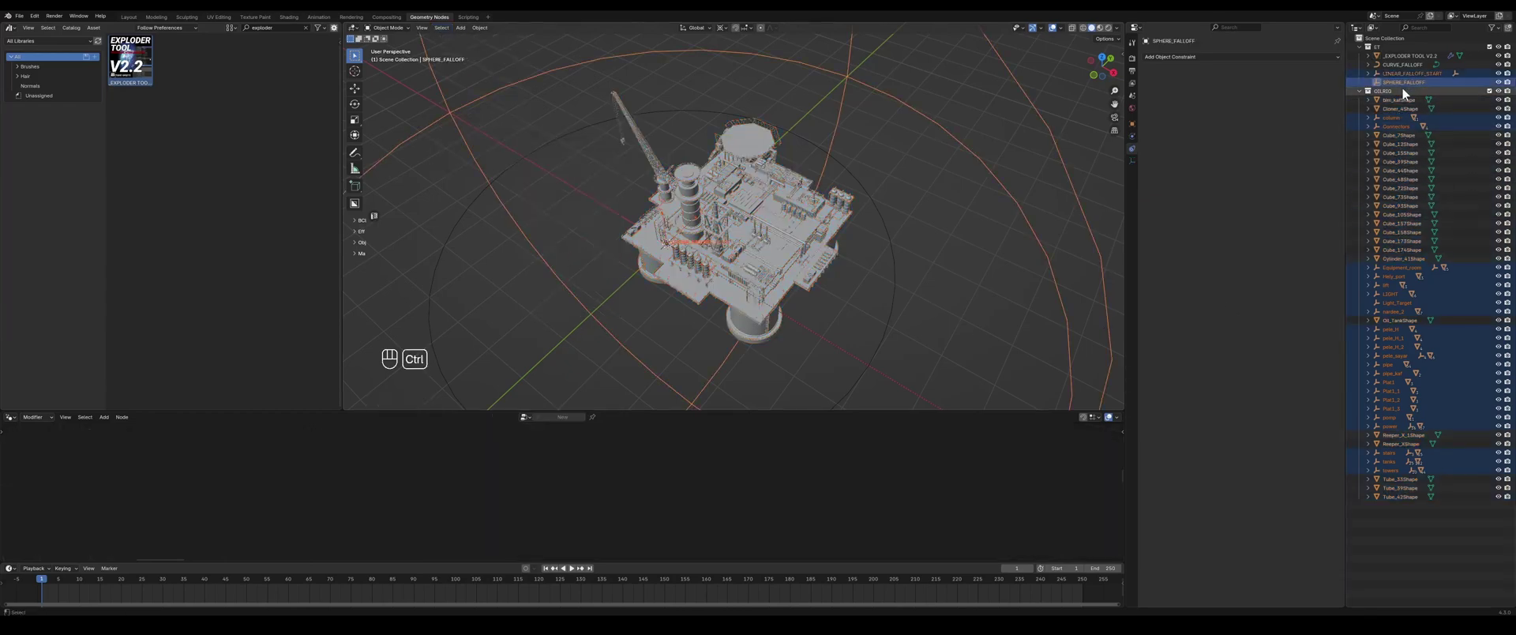
# - Select the rig's grouping parent objects in the Outliner for removal
pyautogui.click(1407, 88)
pyautogui.click(1396, 77)
pyautogui.click(1394, 77)
pyautogui.click(1413, 86)
pyautogui.click(1407, 87)
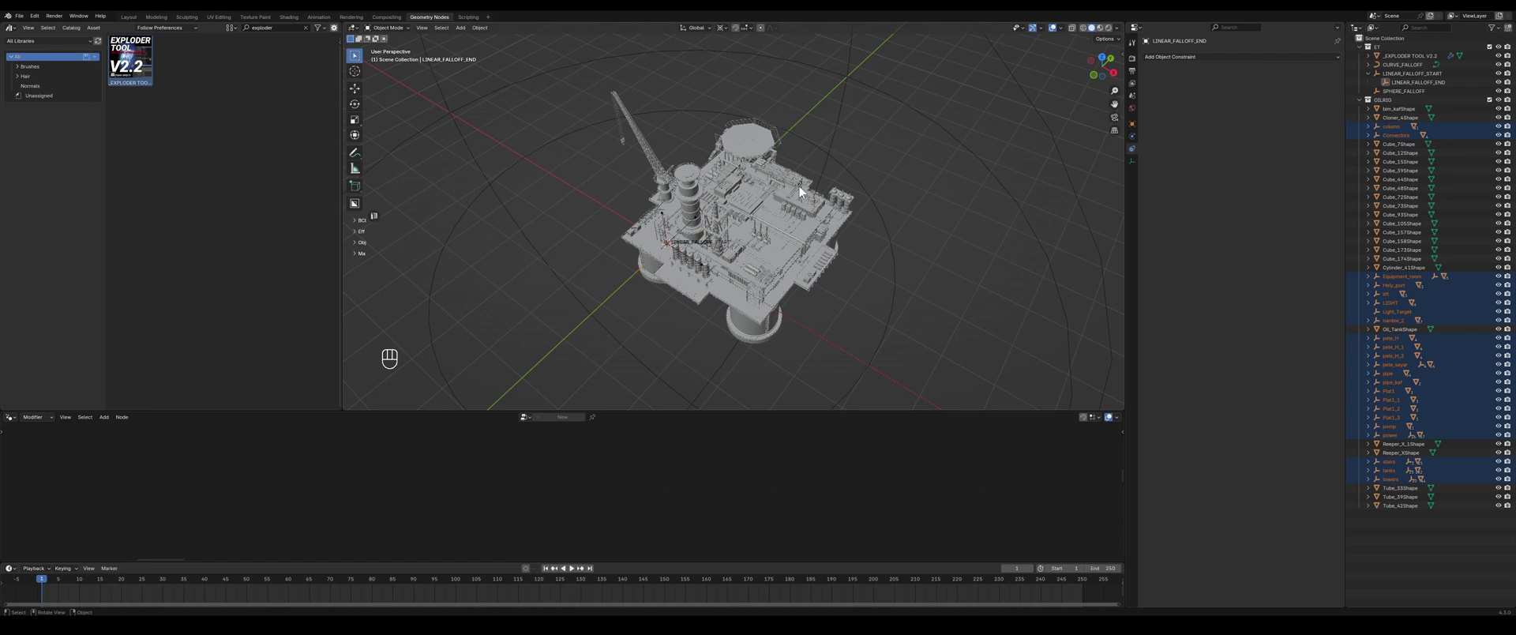
pyautogui.press('Delete')
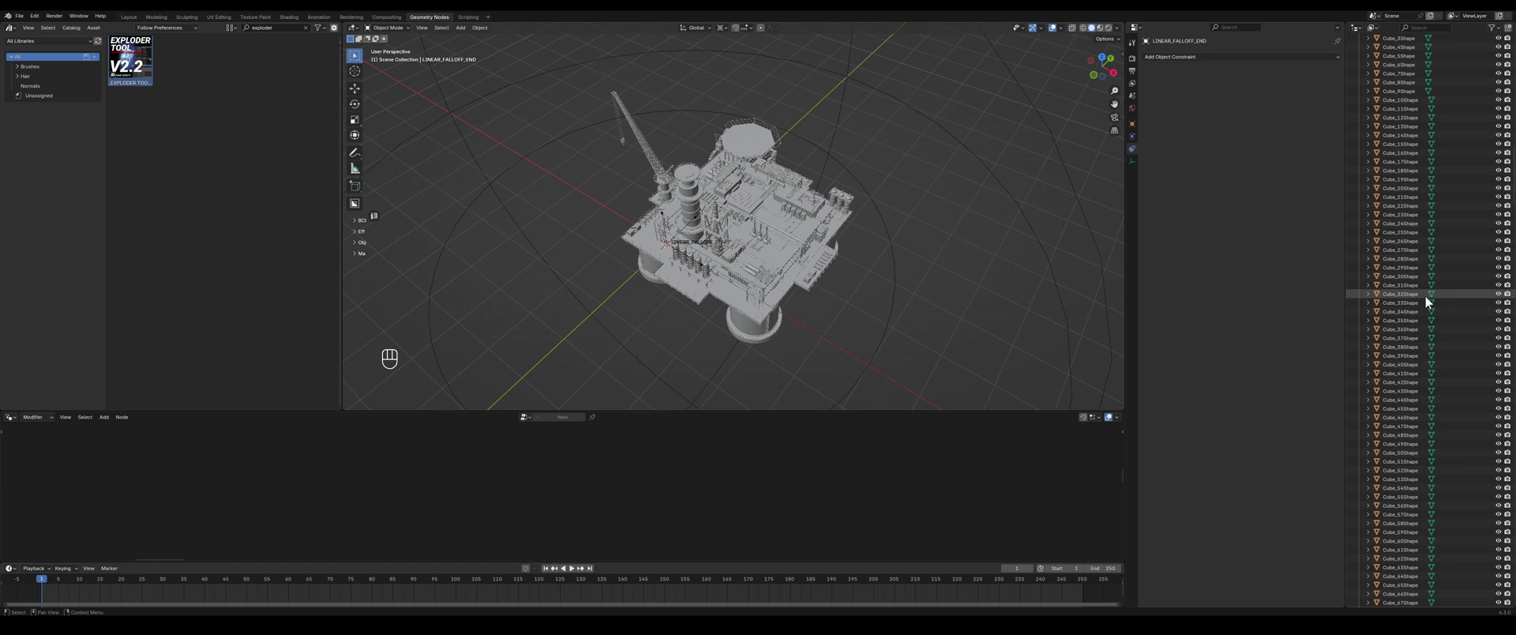
pyautogui.click(1371, 103)
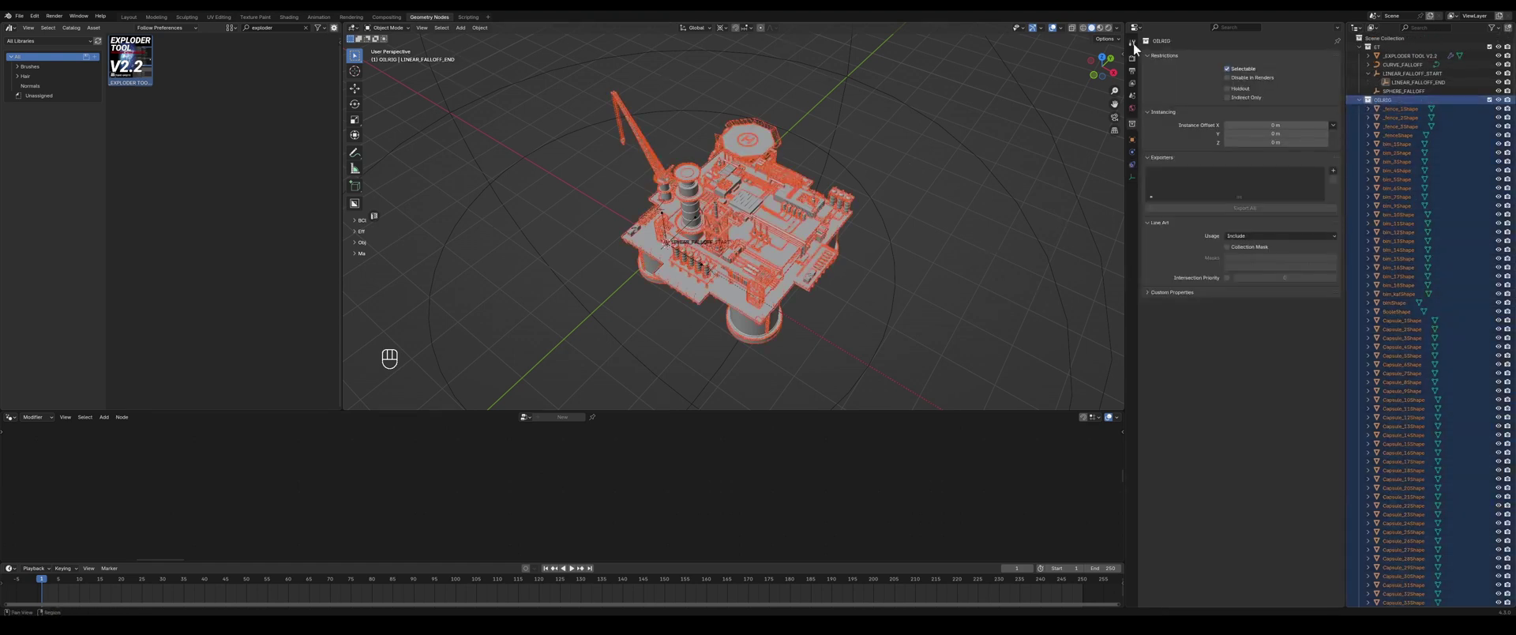
pyautogui.click(1122, 59)
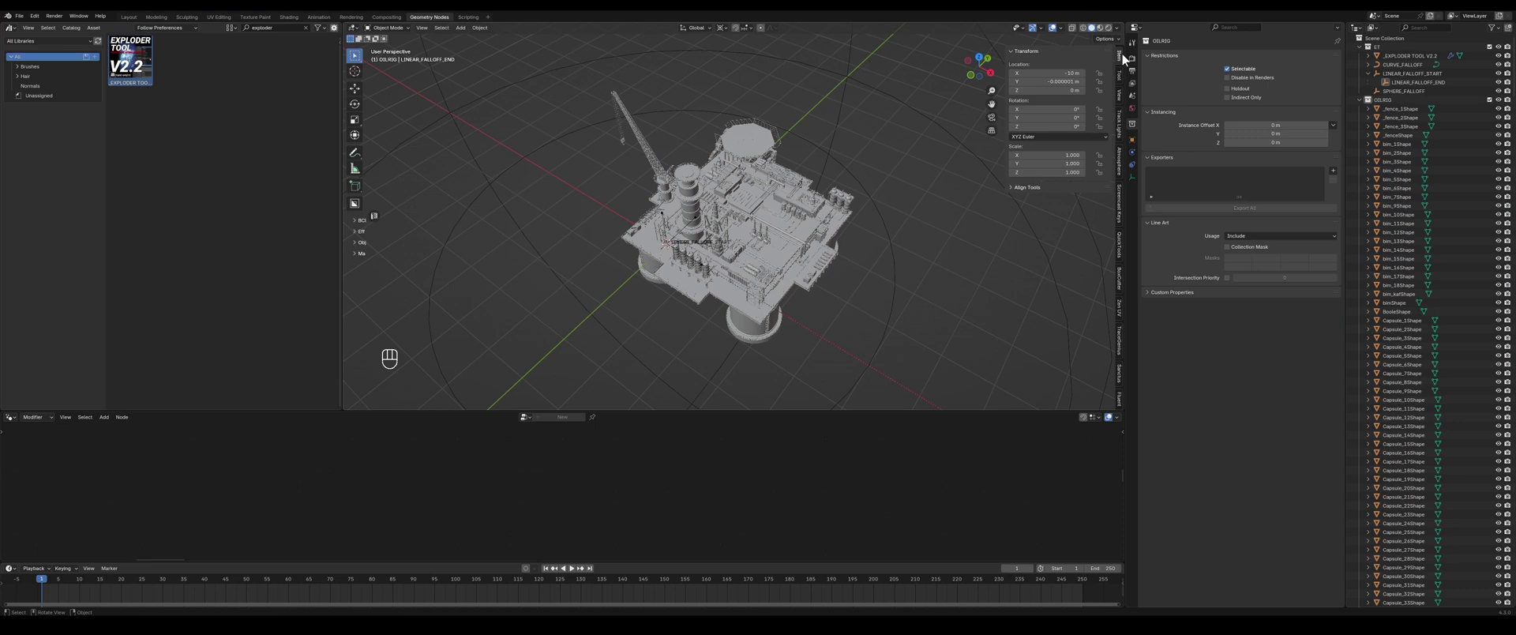
pyautogui.click(766, 137)
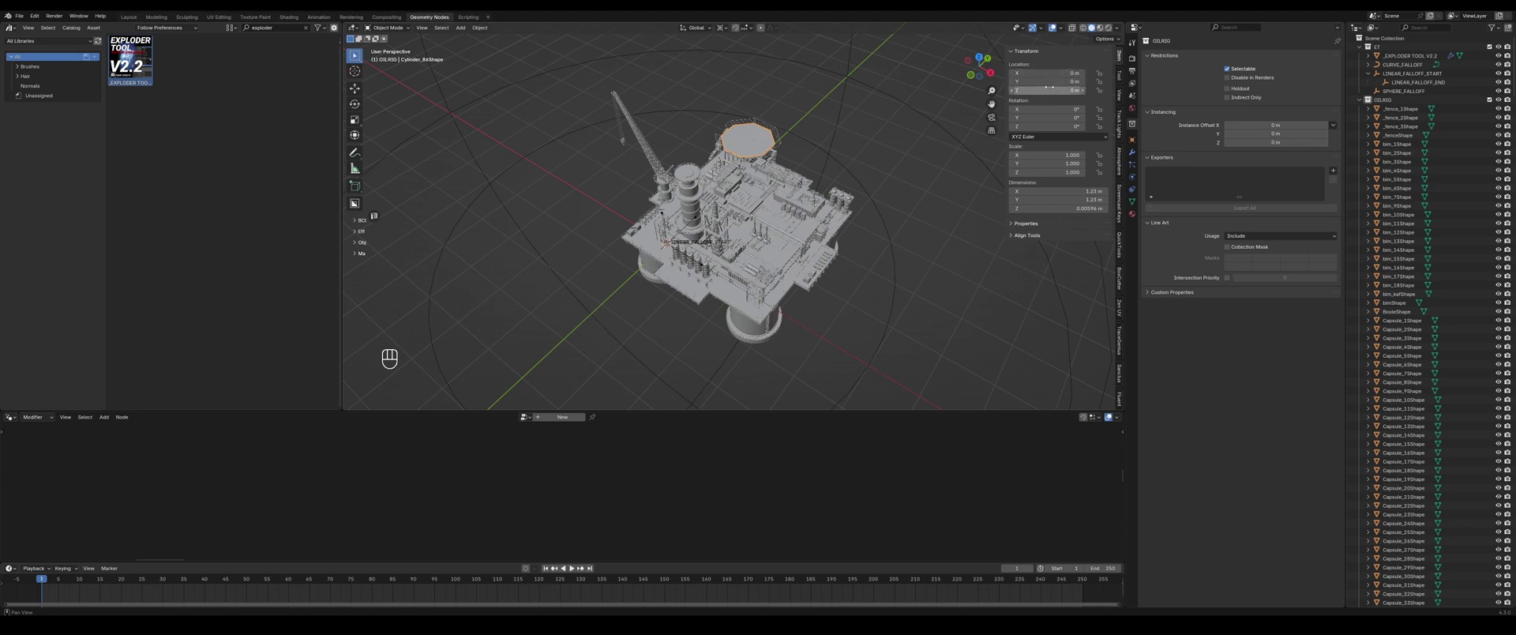
pyautogui.click(789, 211)
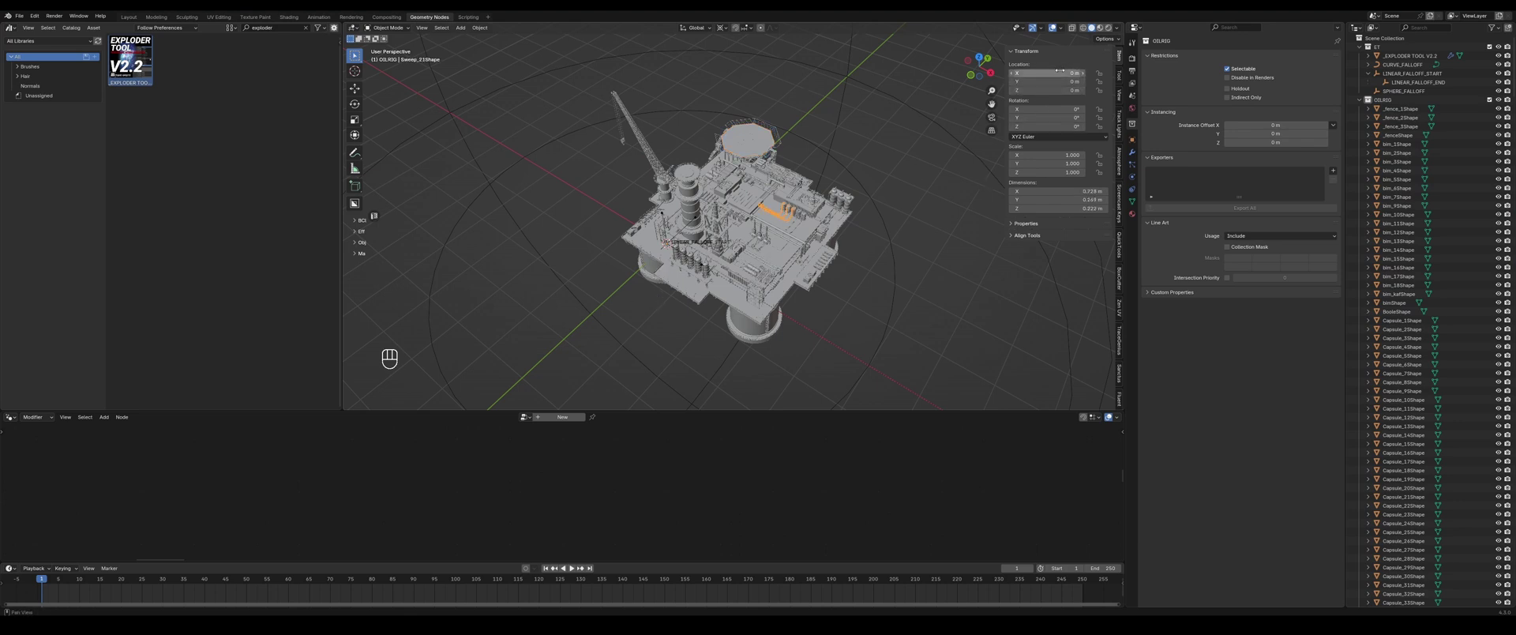
pyautogui.click(1369, 104)
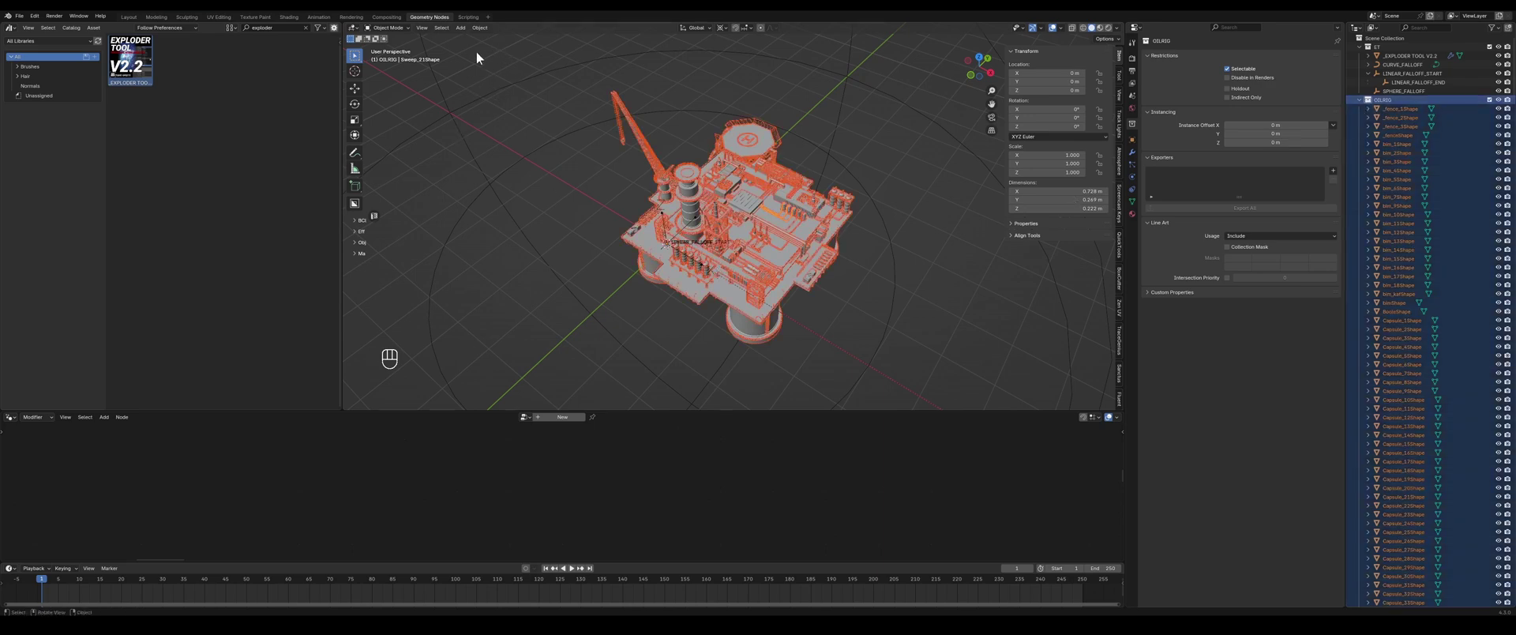
pyautogui.click(986, 62)
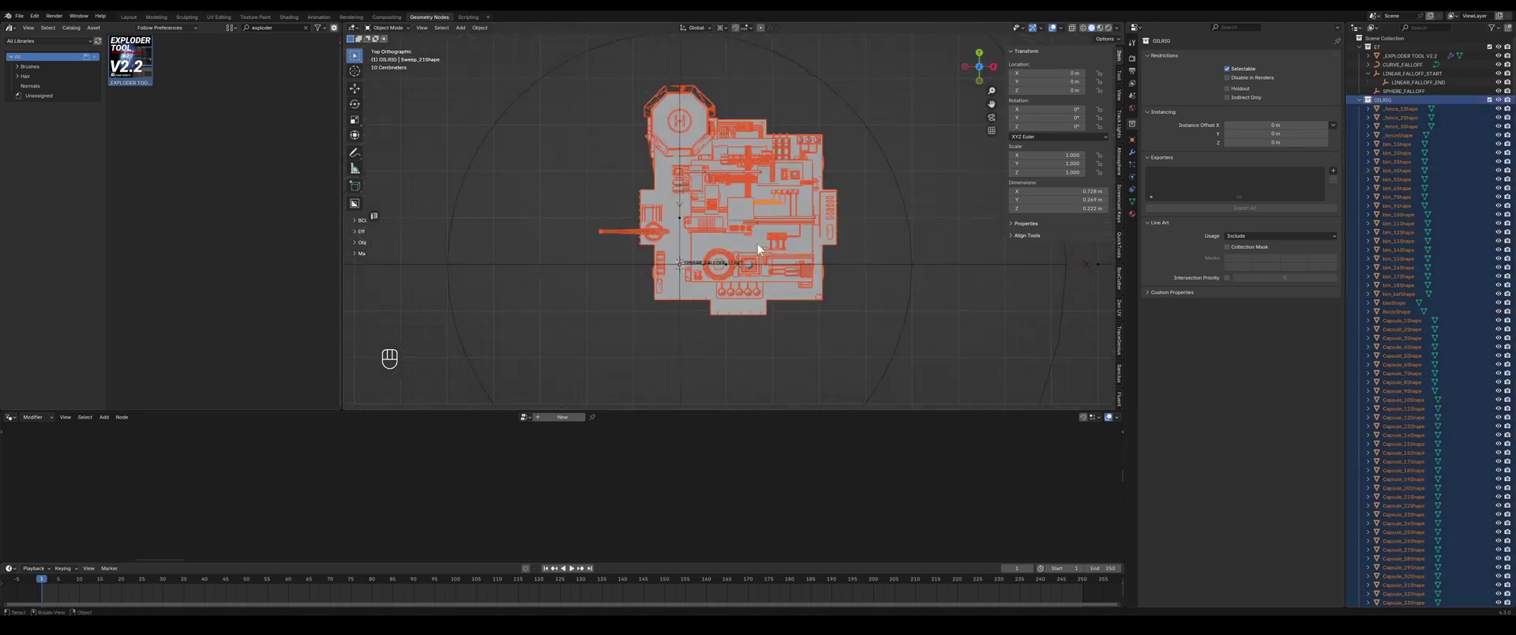
pyautogui.press('g')
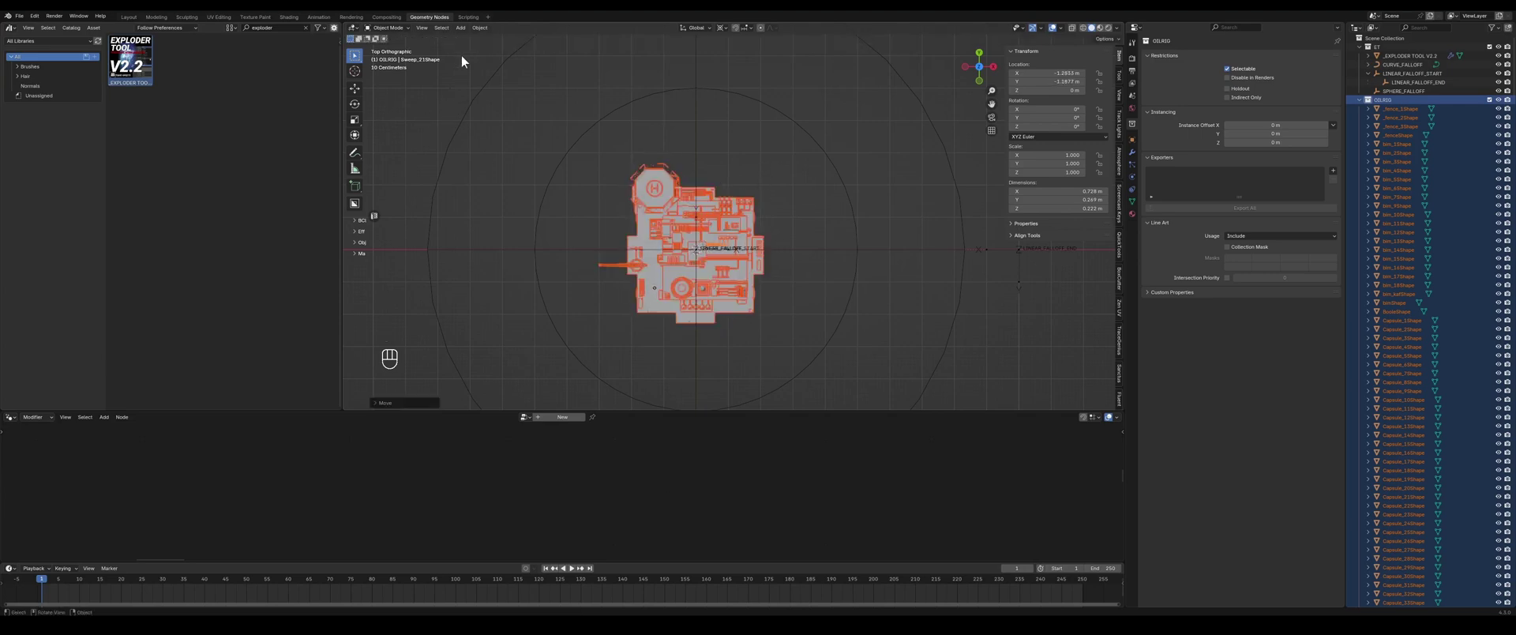
pyautogui.moveTo(483, 31); pyautogui.dragTo(742, 335)
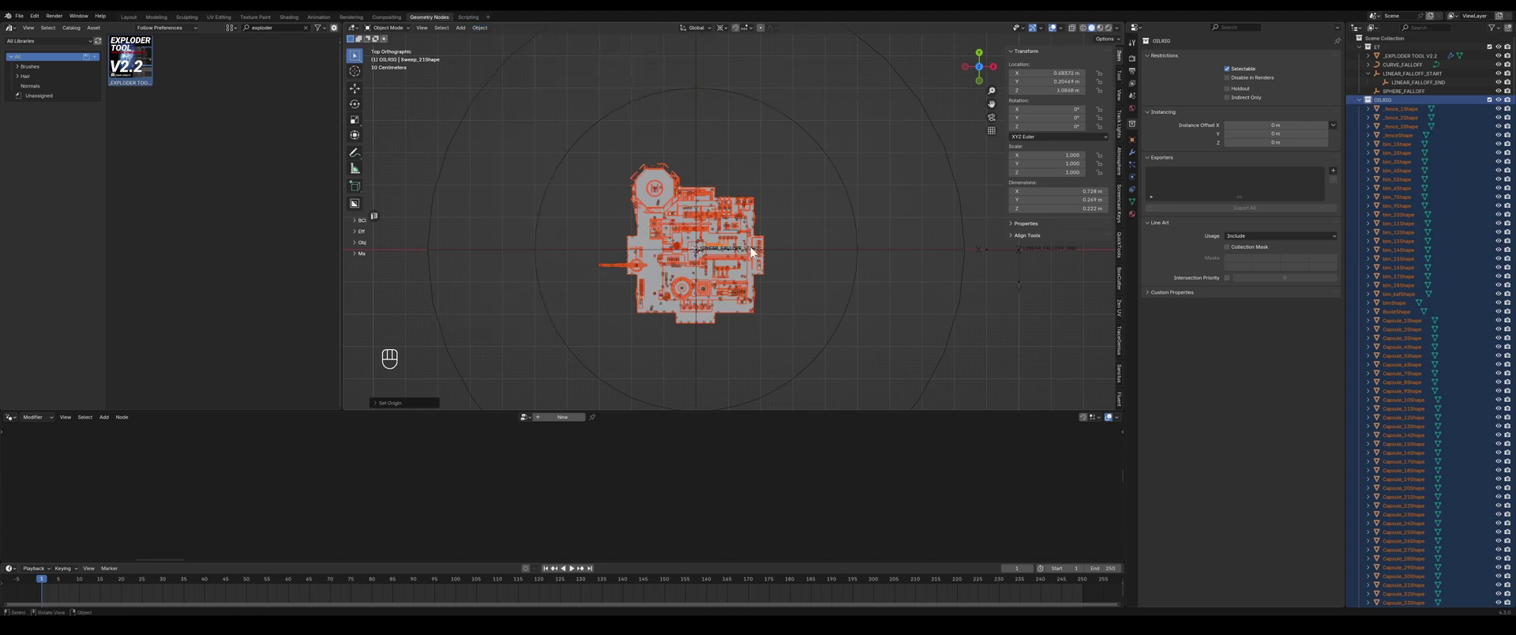
pyautogui.moveTo(736, 294); pyautogui.dragTo(737, 237)
pyautogui.moveTo(728, 305); pyautogui.dragTo(737, 227)
pyautogui.click(702, 238)
pyautogui.click(802, 321)
pyautogui.moveTo(781, 201); pyautogui.dragTo(798, 197)
# - Cancel the pontoon rotation, leaving it in place, and select every part of the rig
pyautogui.press('r')
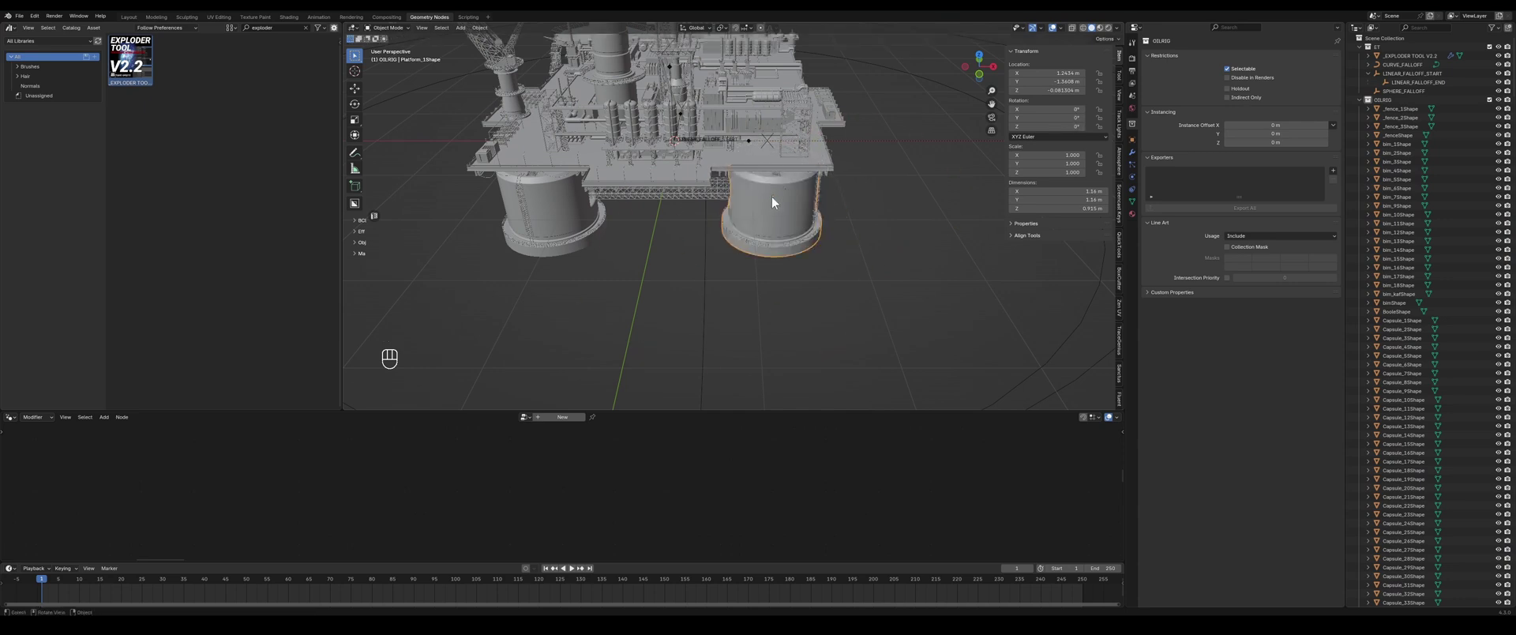
pyautogui.moveTo(775, 346); pyautogui.dragTo(785, 327)
pyautogui.click(785, 326)
pyautogui.press('a')
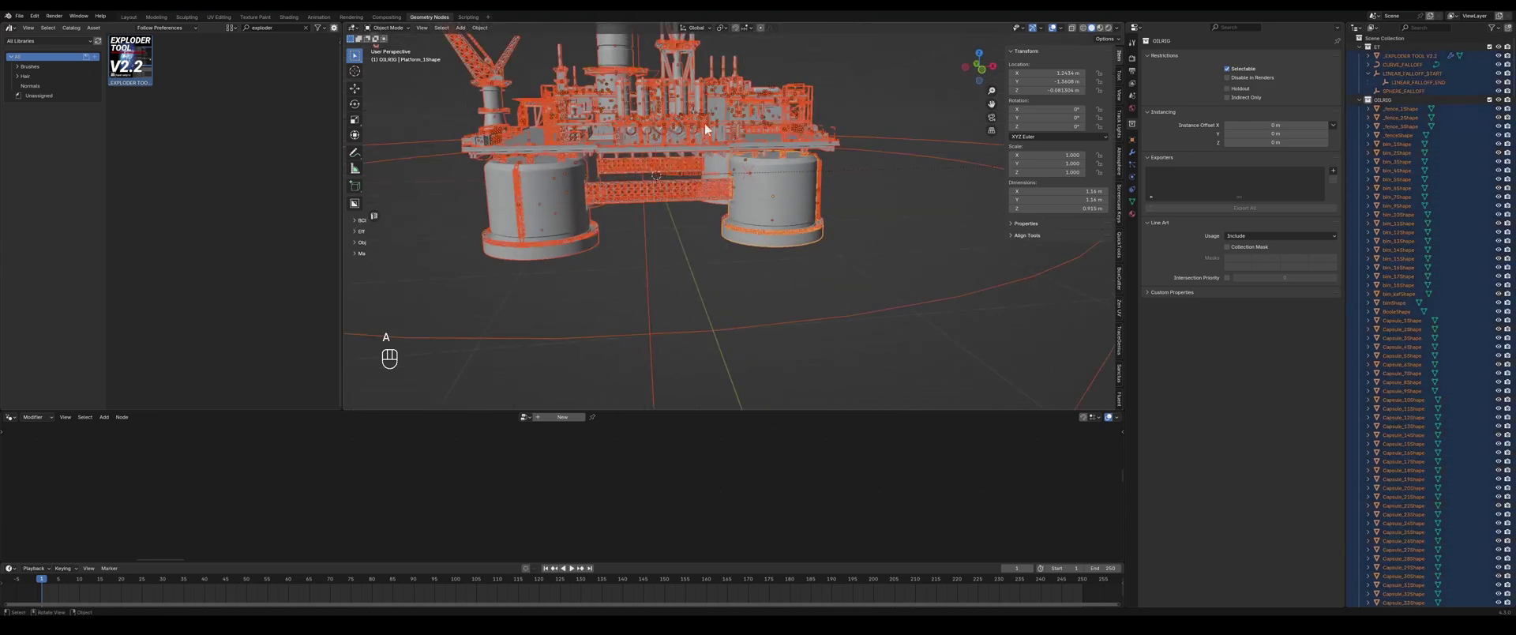
pyautogui.click(843, 95)
# - Shade the whole rig with the colourful normal matcap and view its deck from above
pyautogui.moveTo(849, 127); pyautogui.dragTo(839, 149)
pyautogui.moveTo(744, 192); pyautogui.dragTo(686, 182)
pyautogui.moveTo(686, 181); pyautogui.dragTo(743, 174)
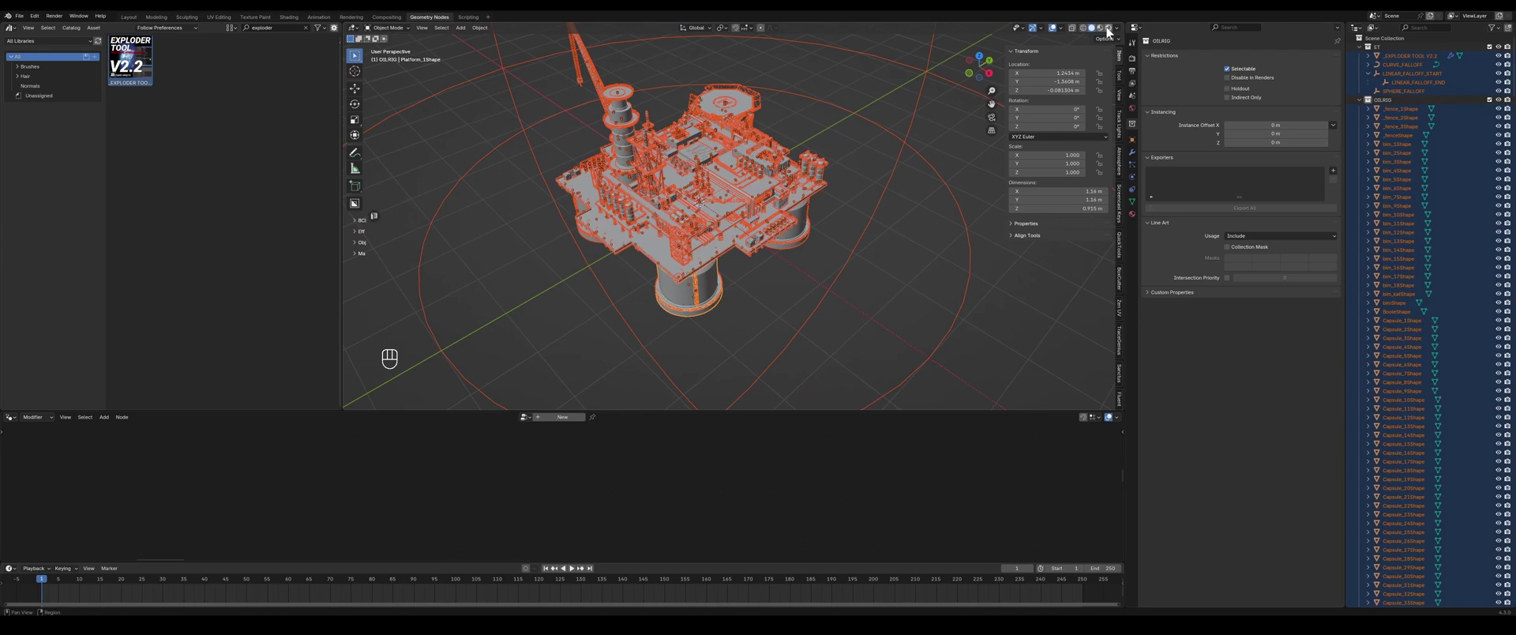
pyautogui.moveTo(1124, 34); pyautogui.dragTo(954, 262)
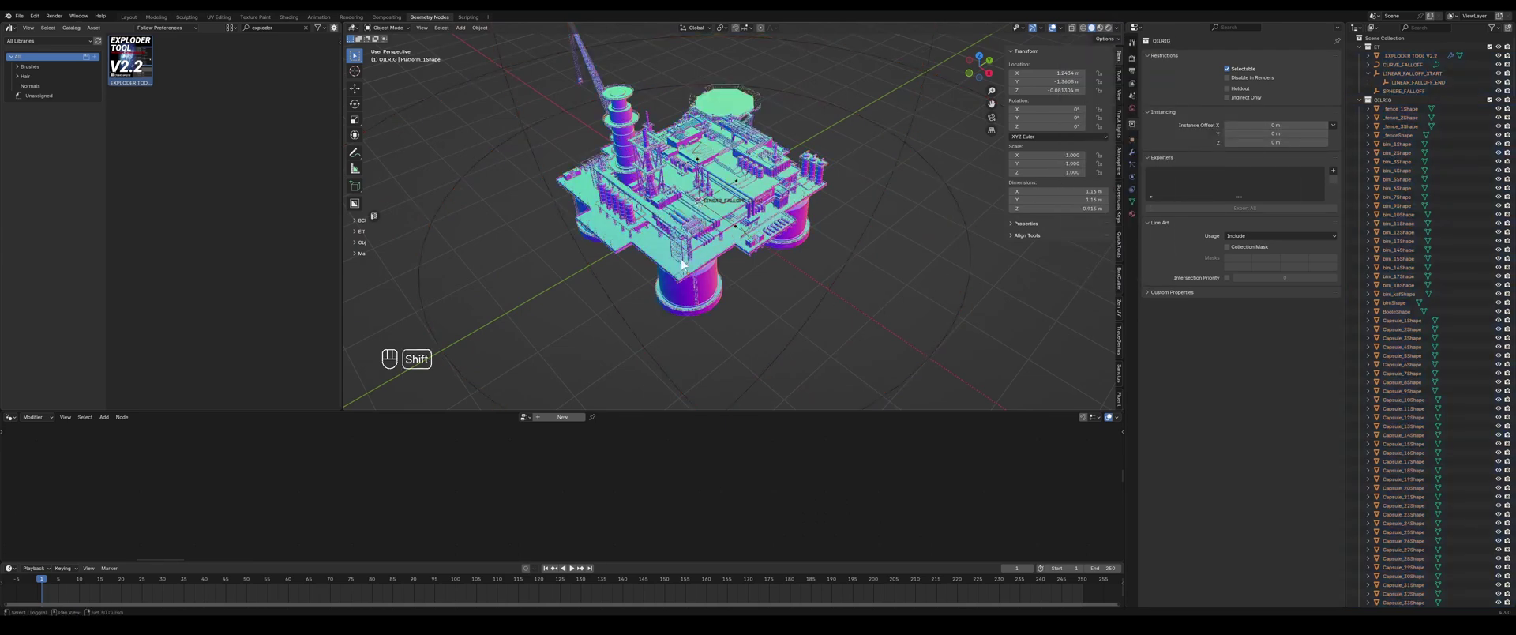
pyautogui.moveTo(684, 232); pyautogui.dragTo(737, 251)
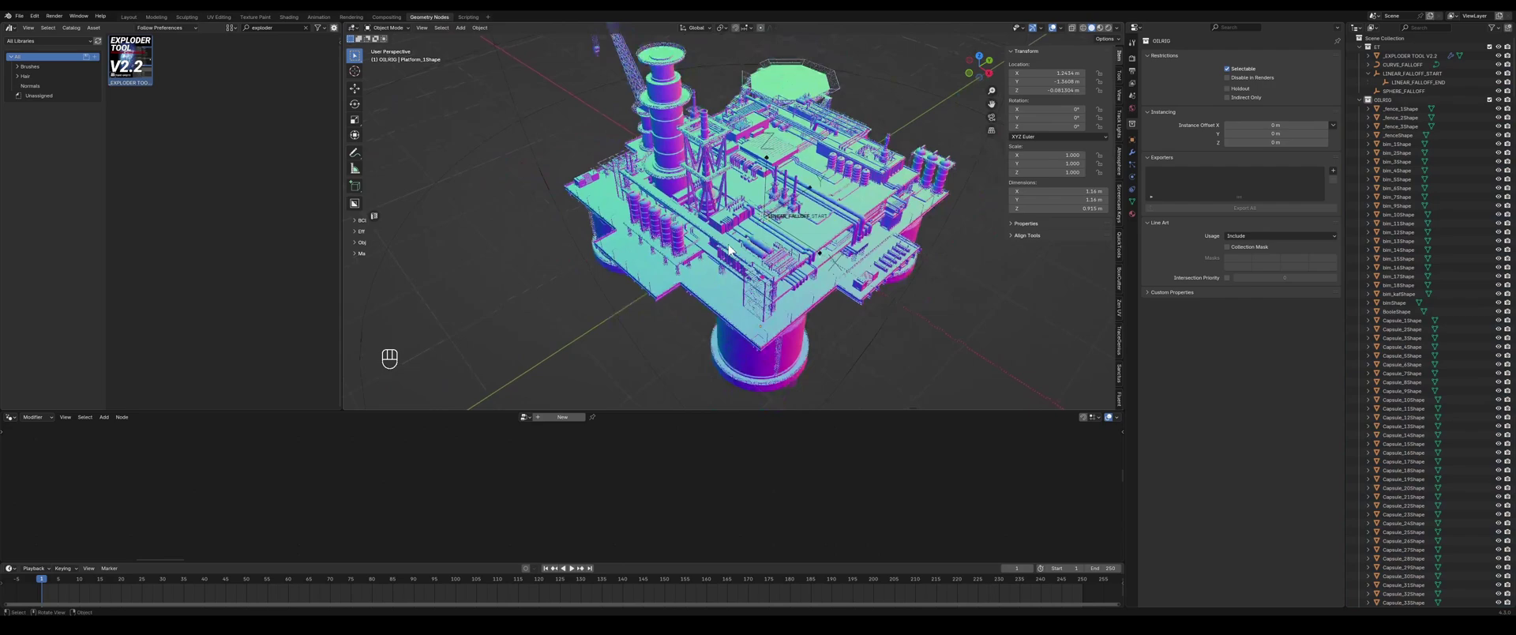
pyautogui.moveTo(786, 241); pyautogui.dragTo(772, 240)
pyautogui.click(772, 239)
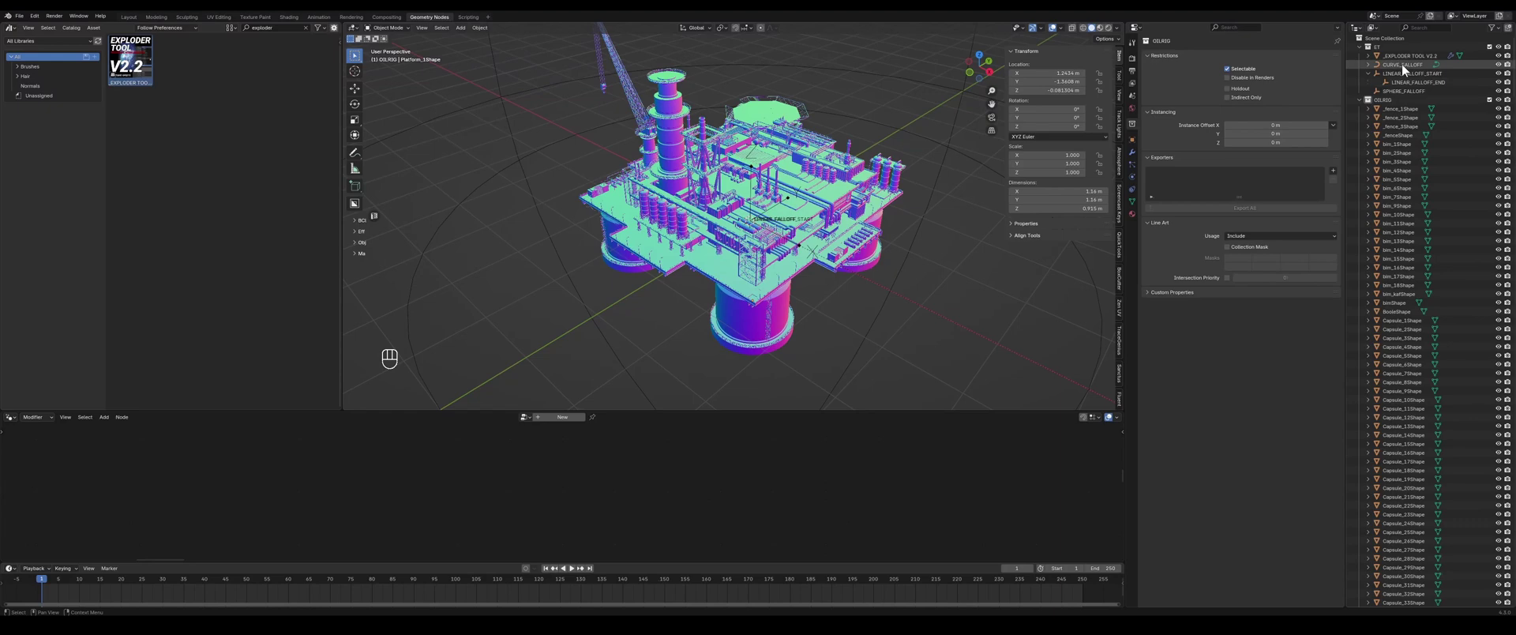
# - Select the EXPLODER TOOL V2.2 object and look across its geometry node graph below the model
pyautogui.click(1402, 58)
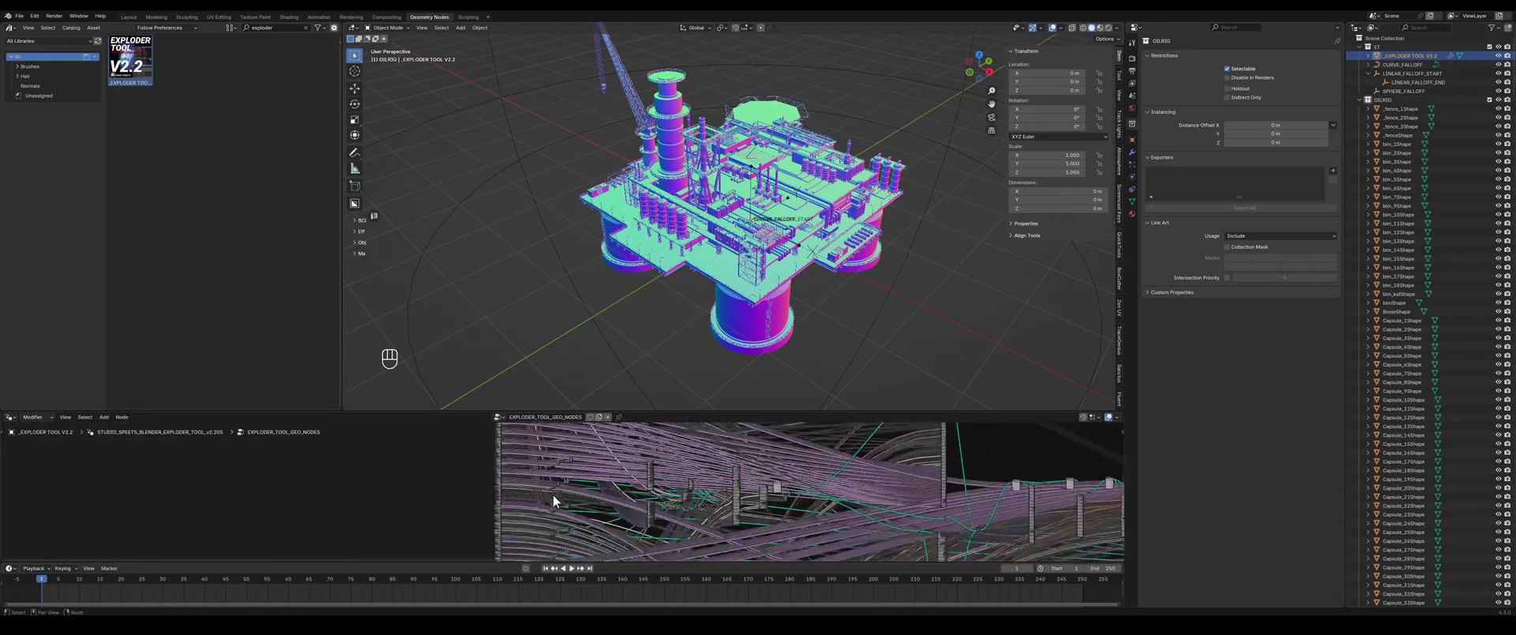
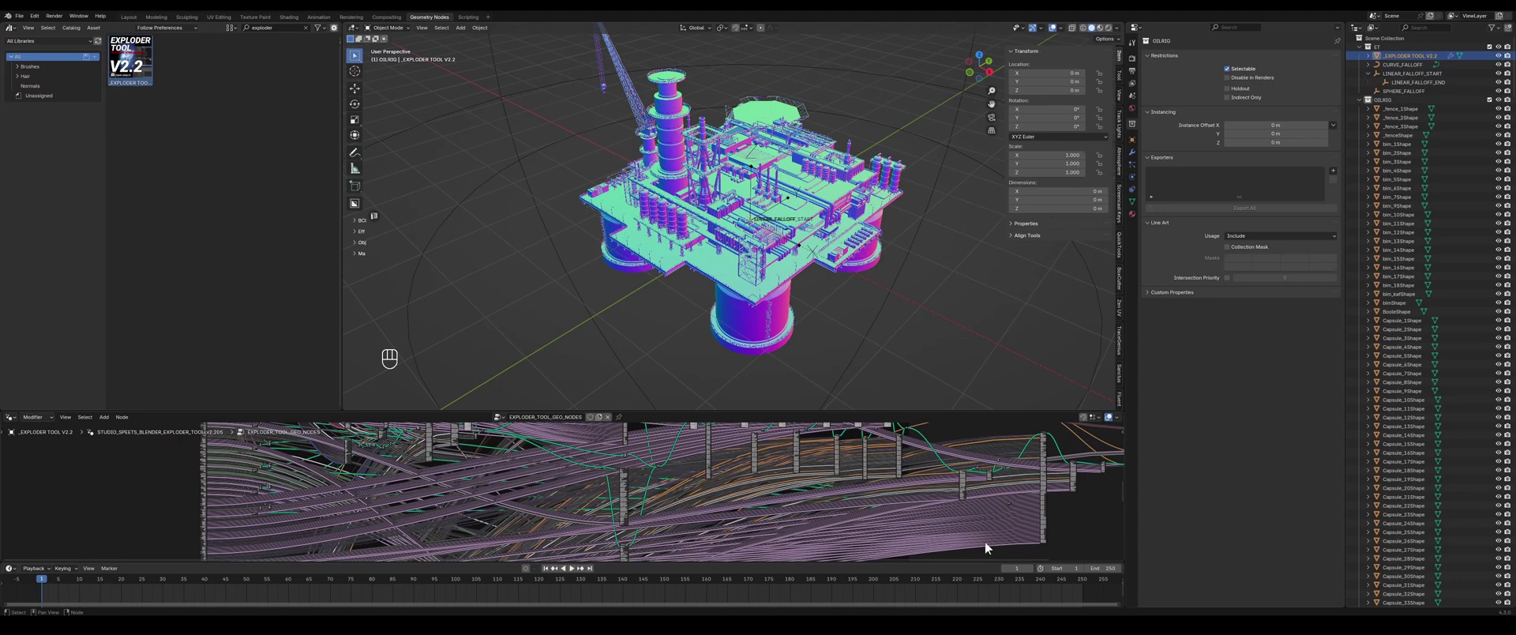
pyautogui.moveTo(17, 425); pyautogui.dragTo(39, 448)
pyautogui.middleClick(39, 448)
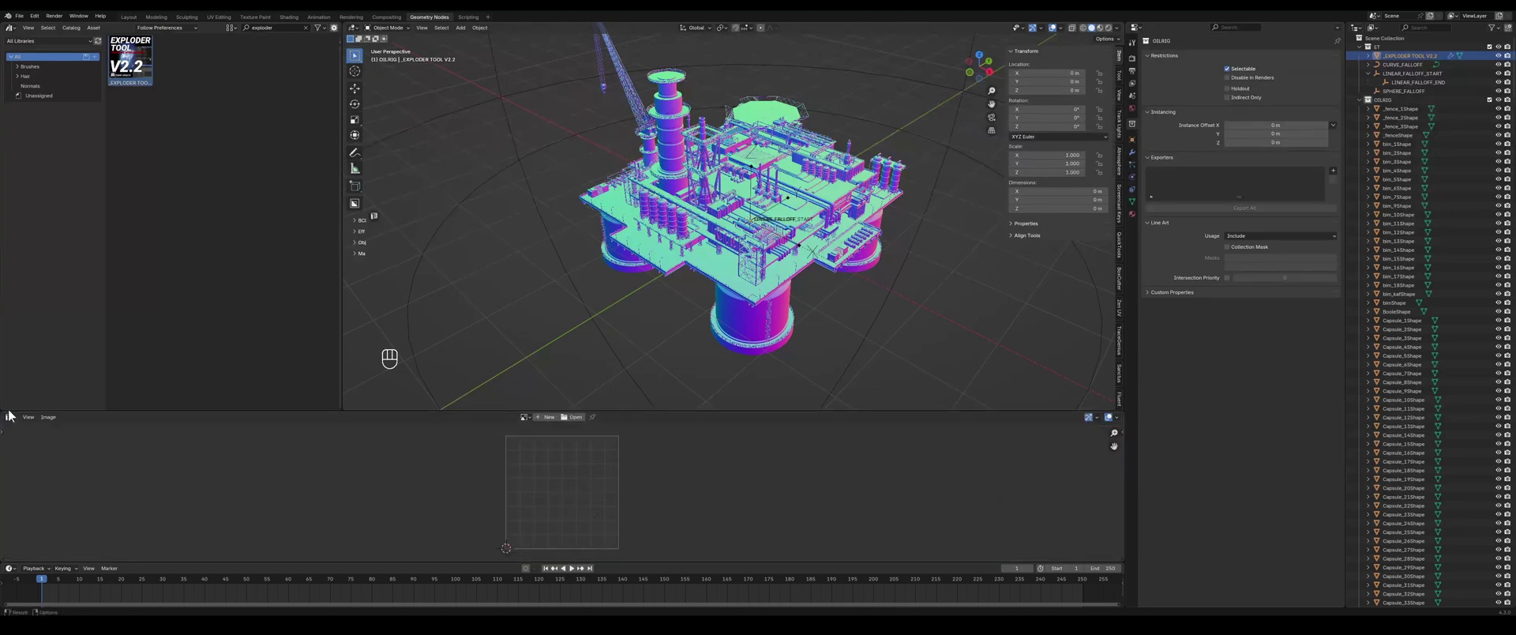
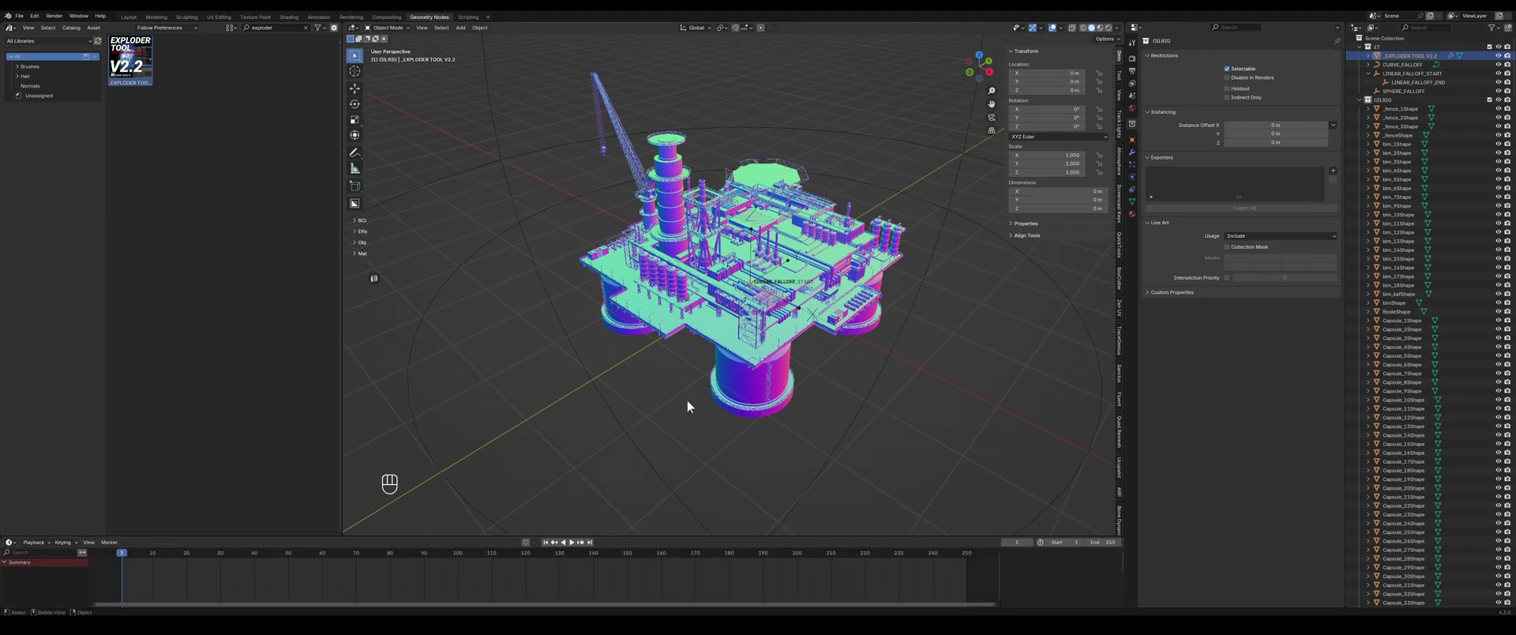
# - Assign the oil rig collection to Layer 1 of the Exploder Tool's Collection Selector so the rig appears
pyautogui.click(778, 327)
pyautogui.moveTo(704, 329); pyautogui.dragTo(717, 336)
pyautogui.click(1373, 103)
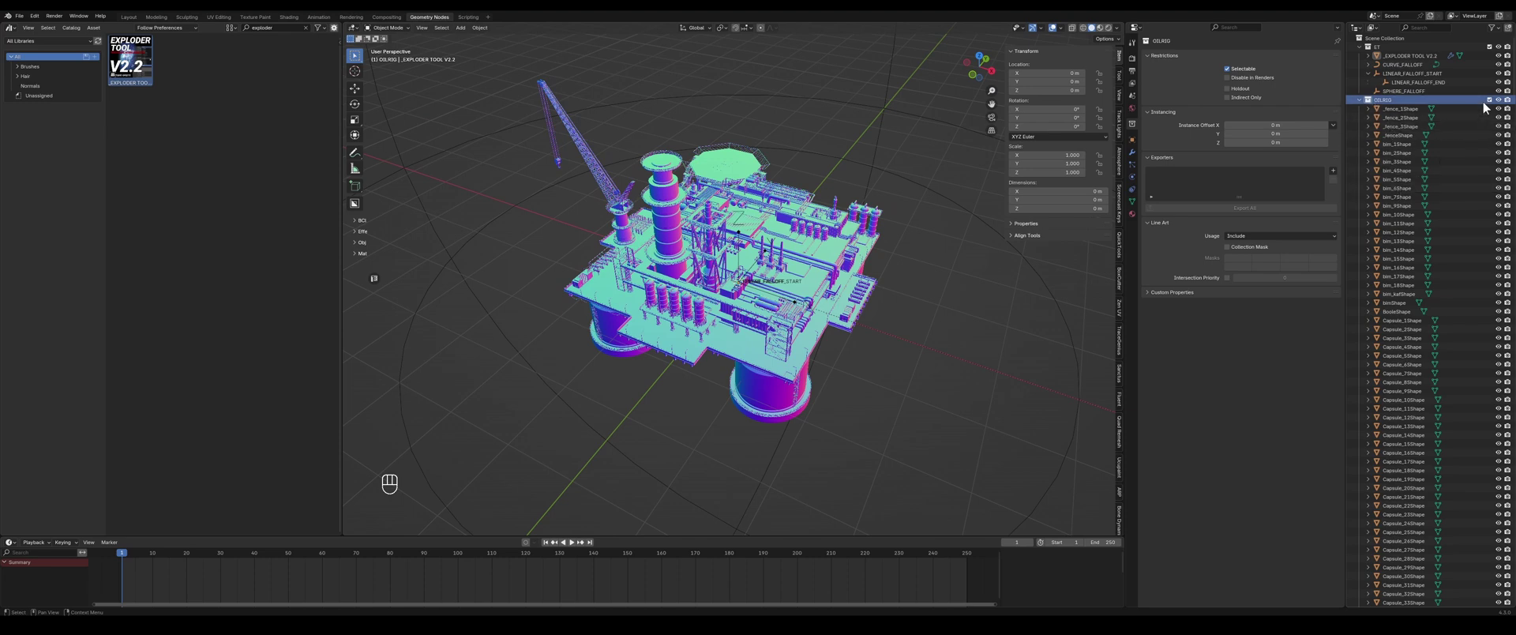
pyautogui.click(1493, 103)
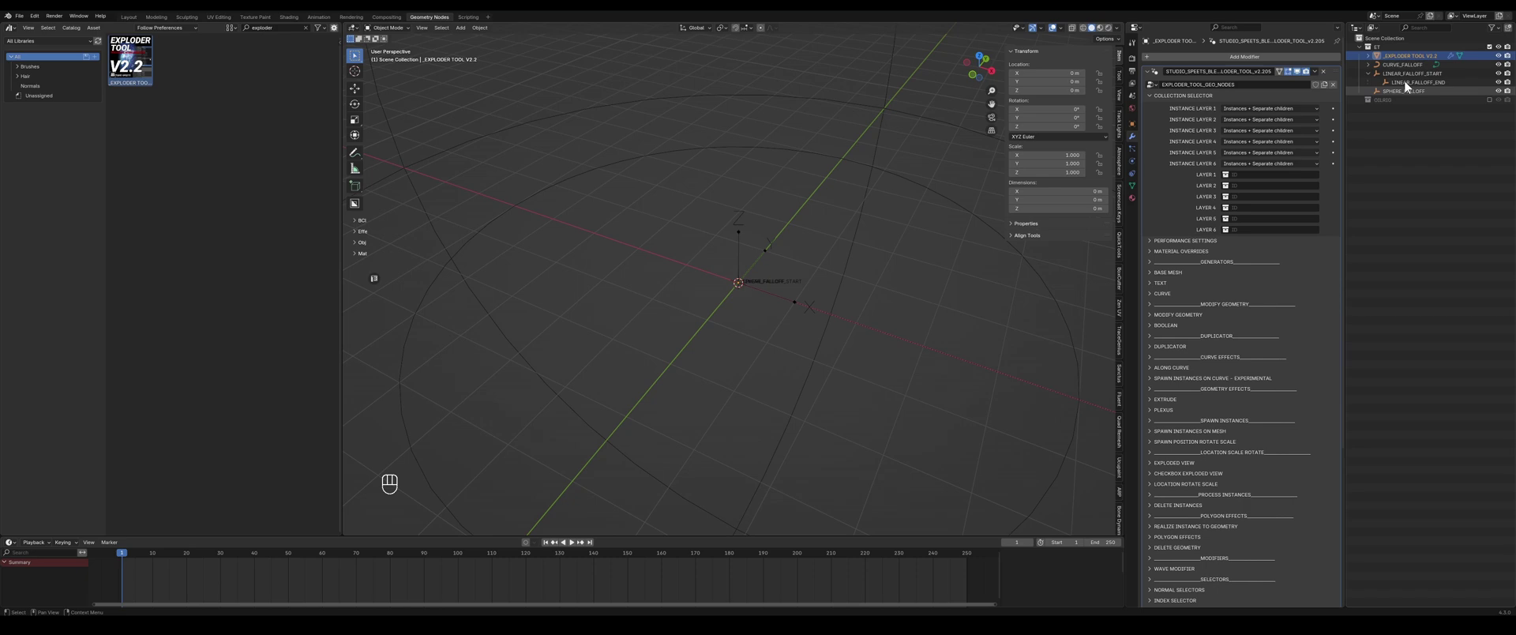
pyautogui.moveTo(1230, 180); pyautogui.dragTo(1000, 436)
pyautogui.click(893, 339)
pyautogui.click(1344, 44)
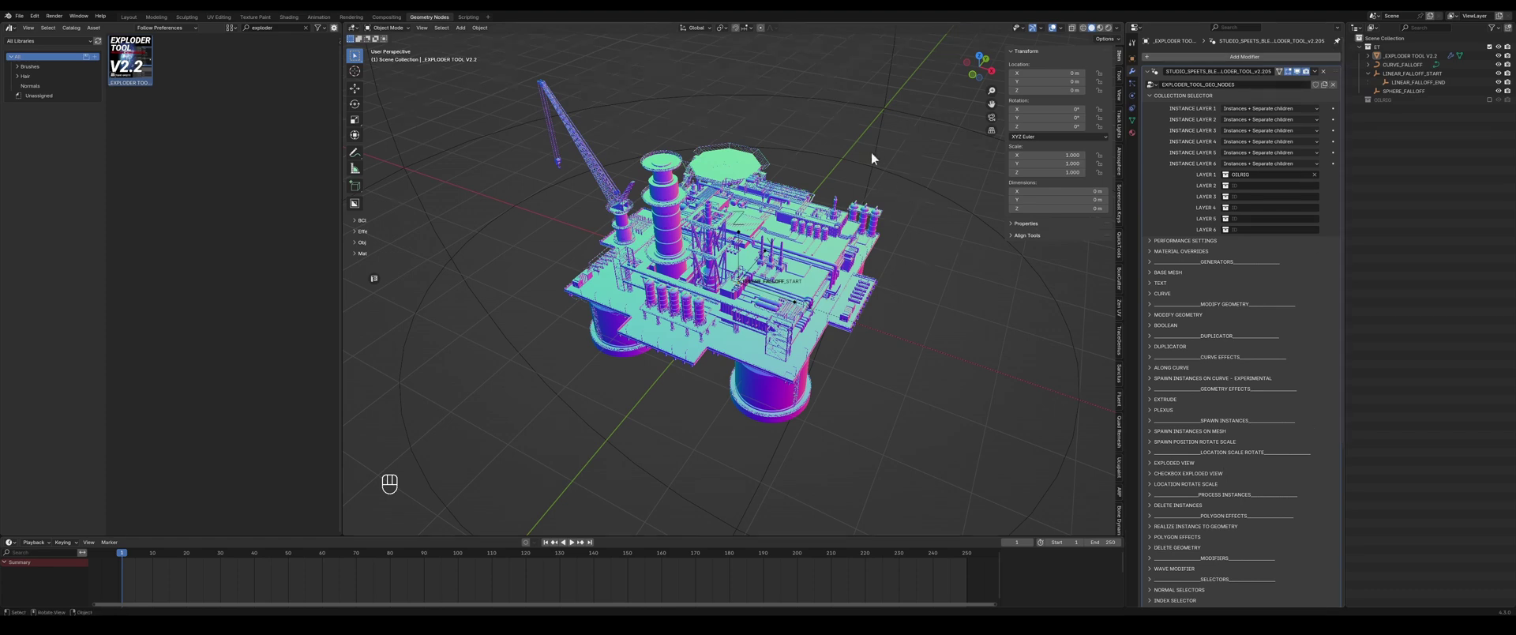
pyautogui.click(895, 116)
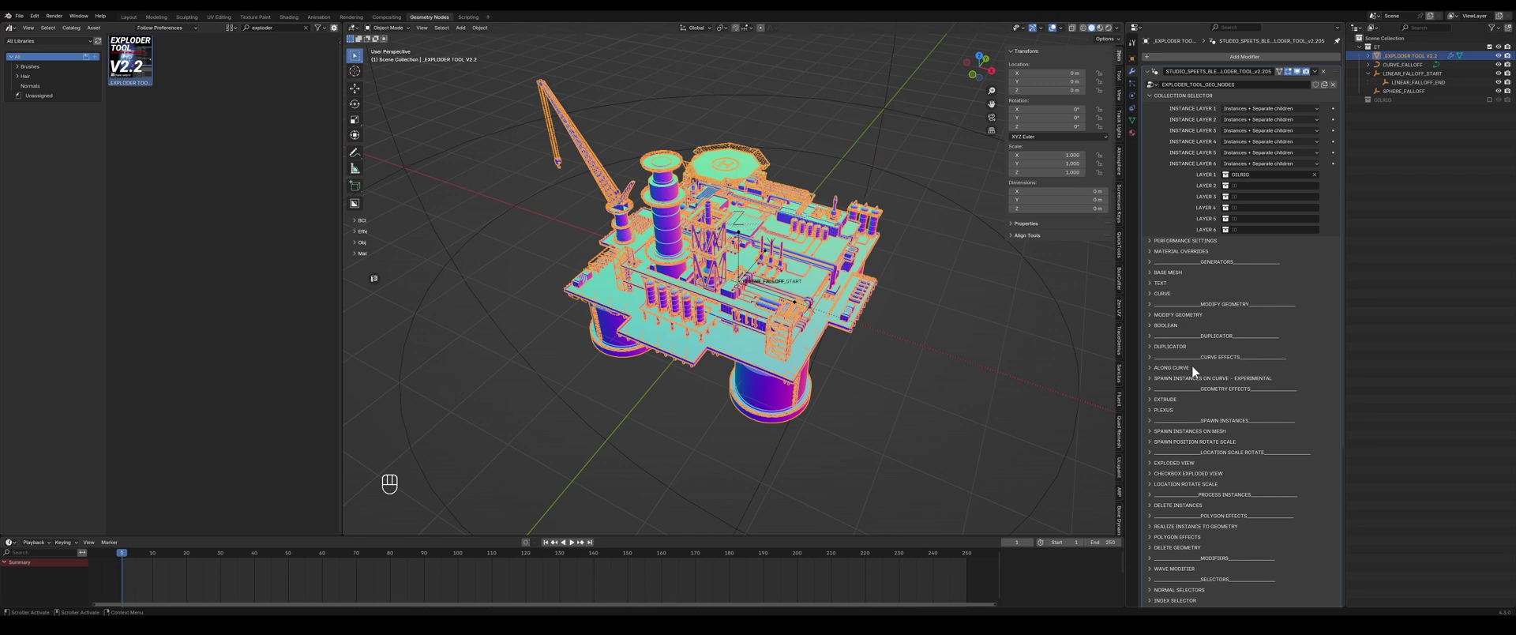
# - Expand the Exploded View and Location Rotate Scale subpanels of the Exploder Tool modifier
pyautogui.moveTo(781, 332); pyautogui.dragTo(778, 318)
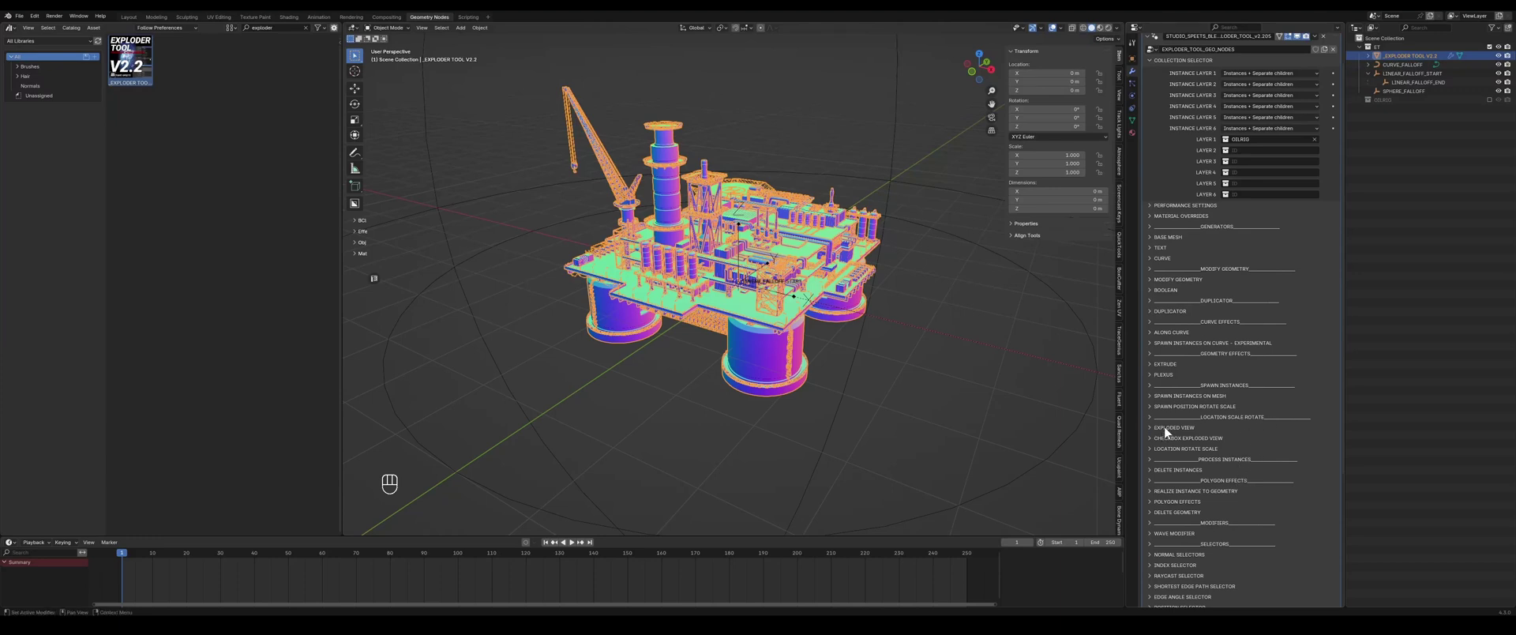
pyautogui.click(1170, 432)
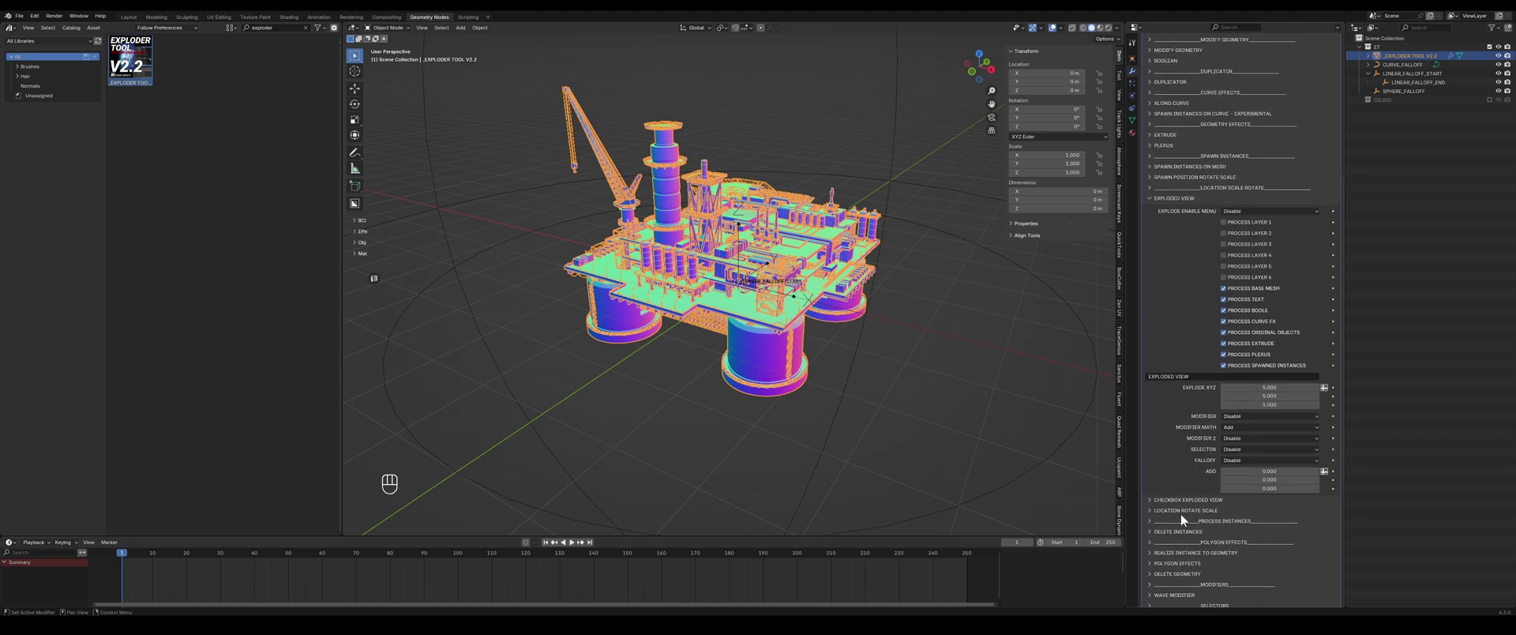
pyautogui.click(1185, 518)
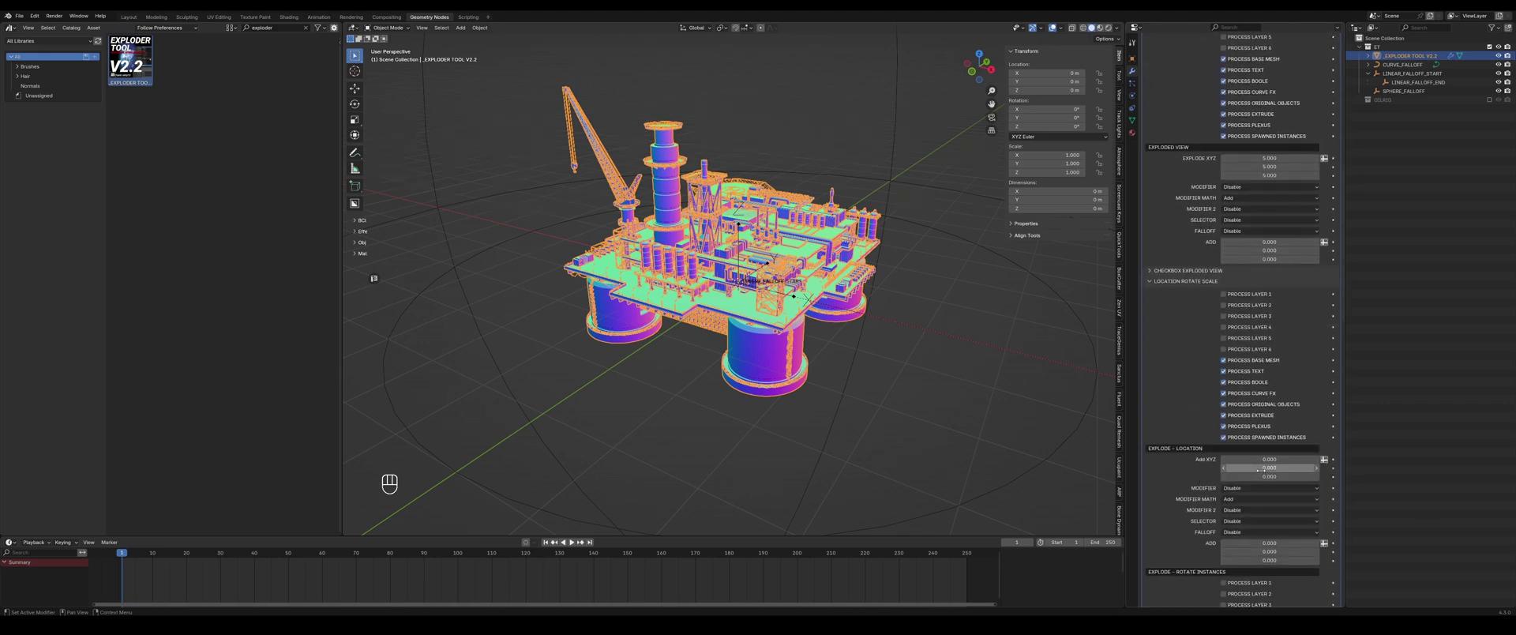
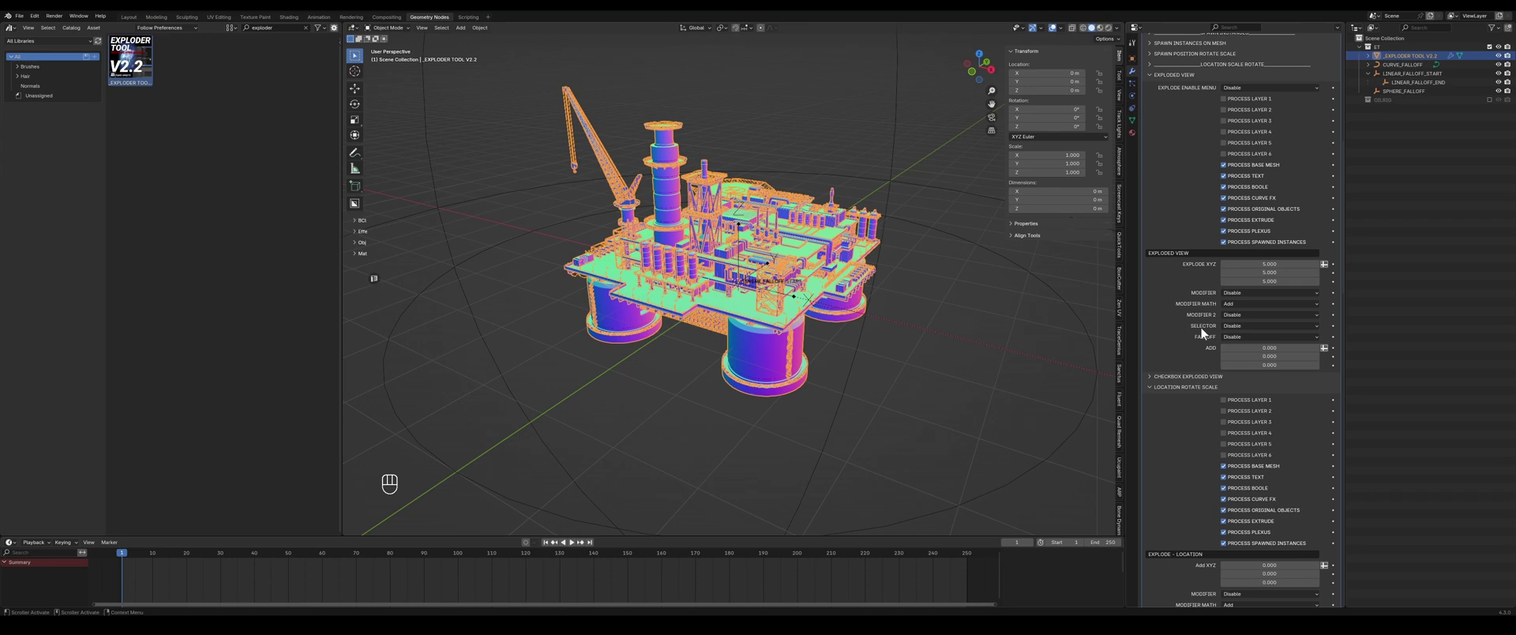
# - In Performance Settings set the polygon and instance loop modifiers and the polygon noise modifier to Disable
pyautogui.click(1179, 194)
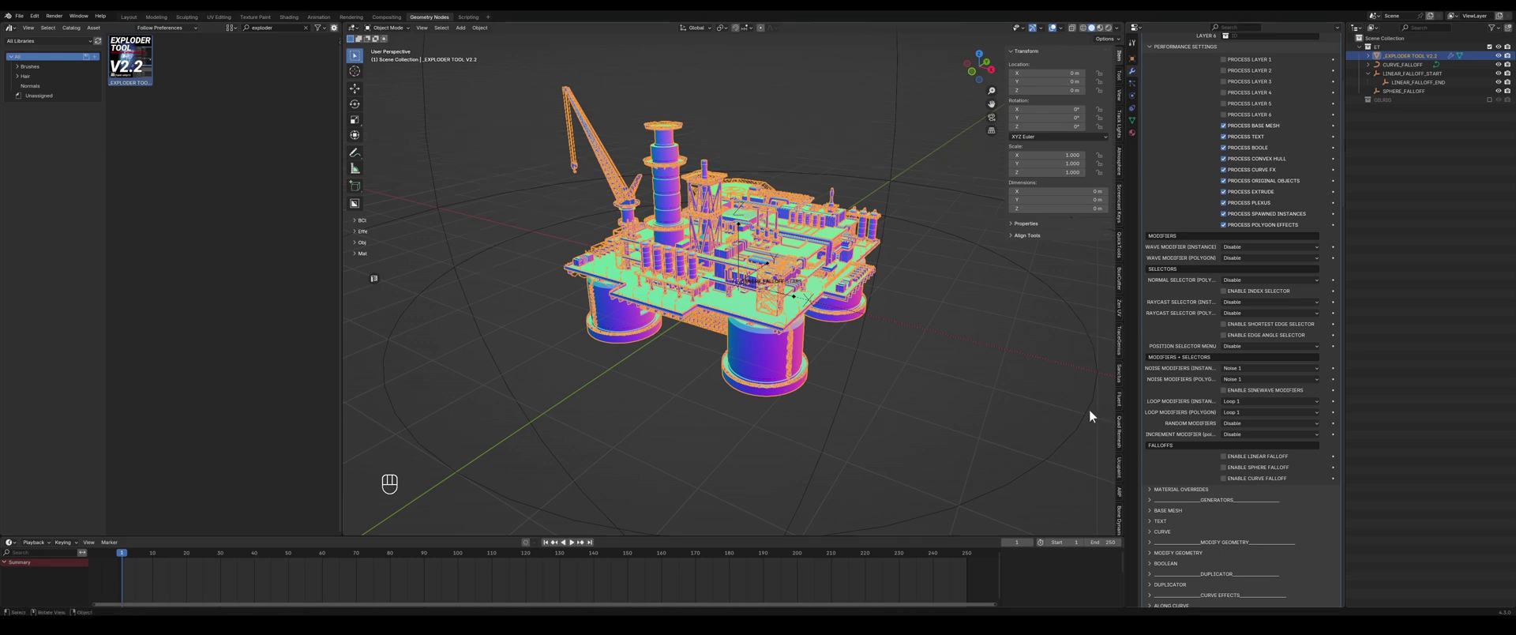
pyautogui.moveTo(1242, 385); pyautogui.dragTo(1236, 453)
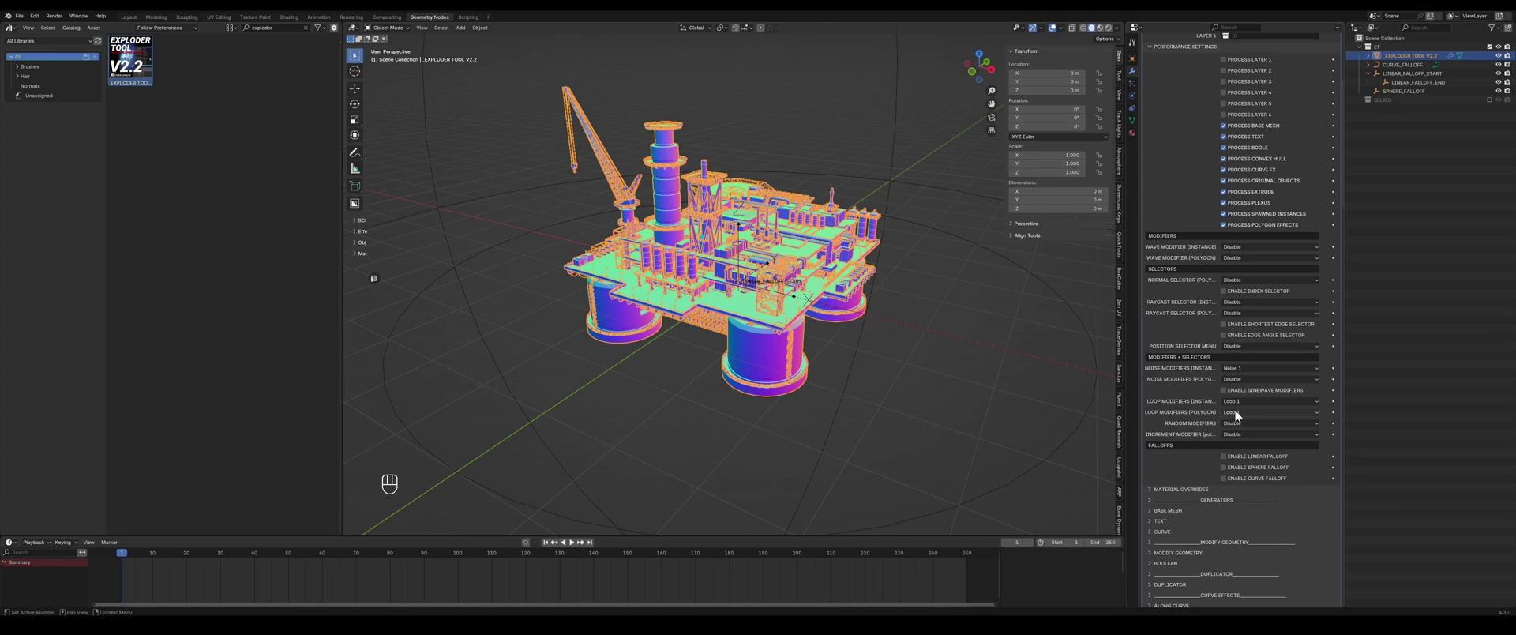
pyautogui.moveTo(1238, 417); pyautogui.dragTo(1214, 424)
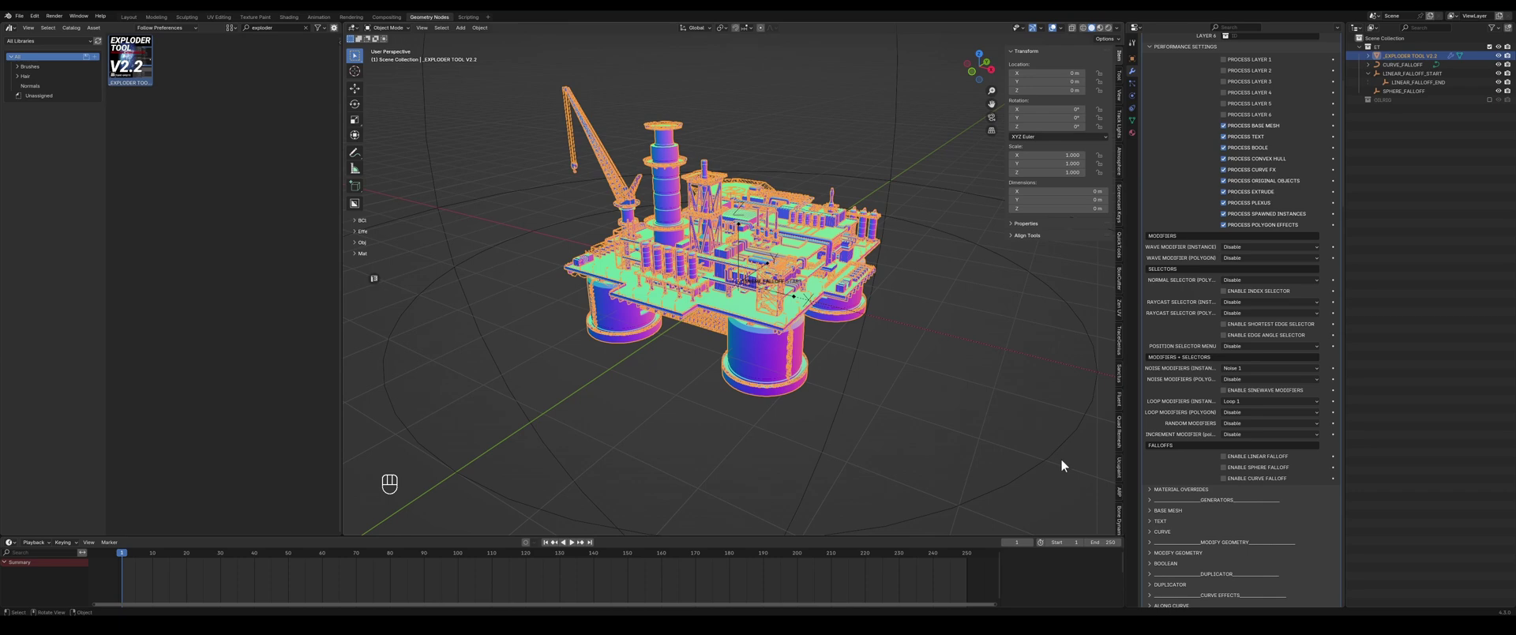
pyautogui.moveTo(867, 306); pyautogui.dragTo(863, 307)
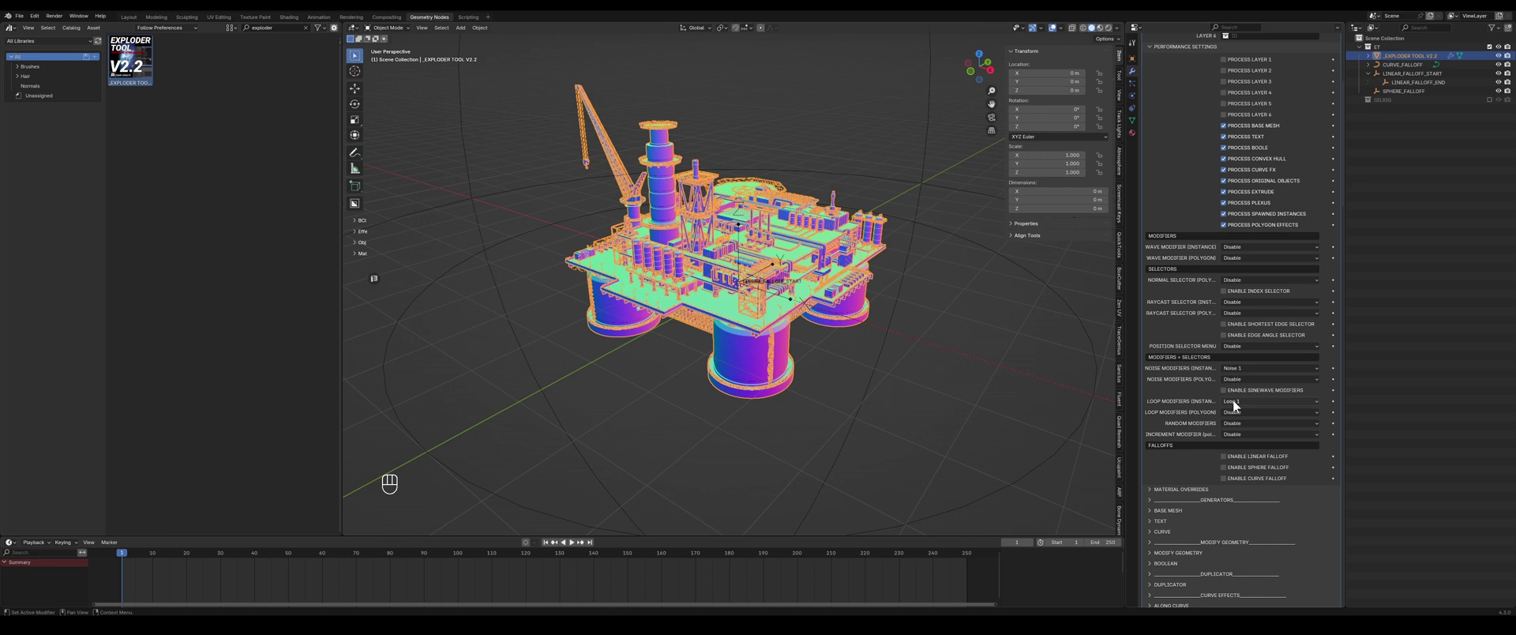
pyautogui.moveTo(1238, 405); pyautogui.dragTo(1244, 445)
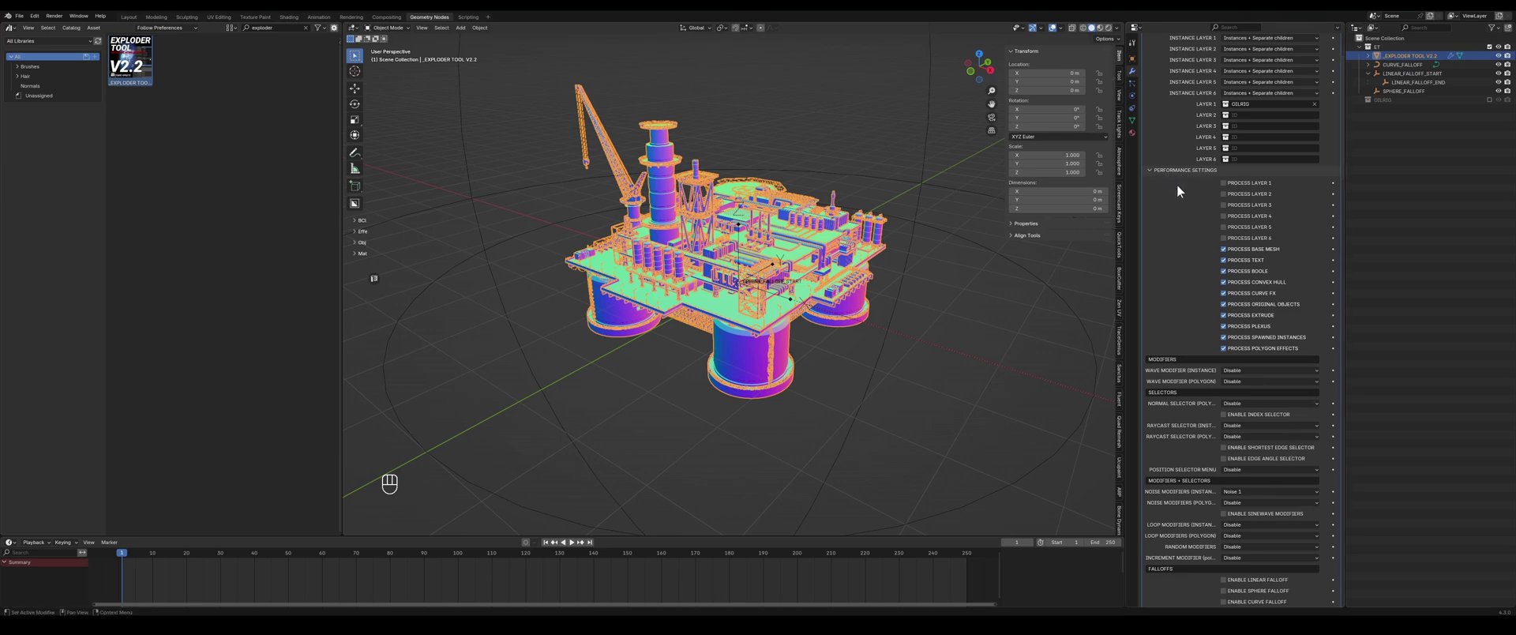
# - Set Explode Enable Menu to Enable and raise the explode distance values so the rig spreads apart
pyautogui.click(1174, 176)
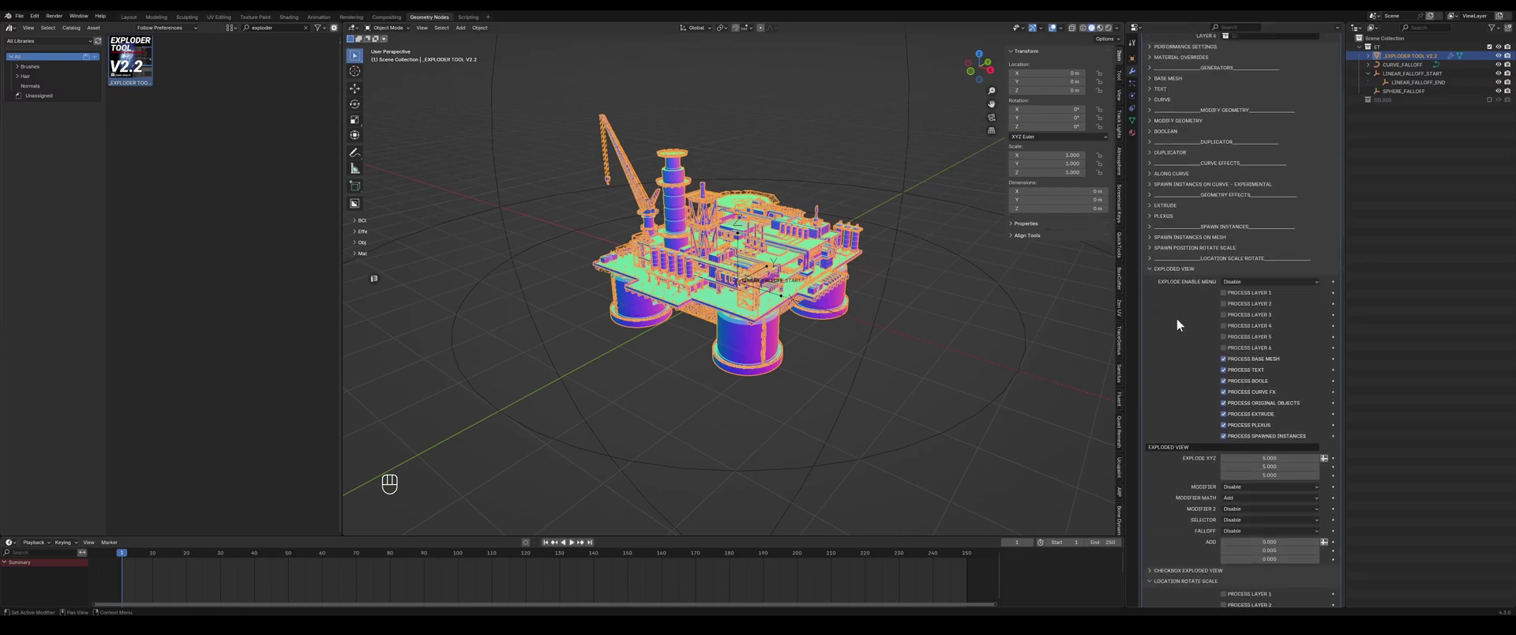
pyautogui.click(1240, 284)
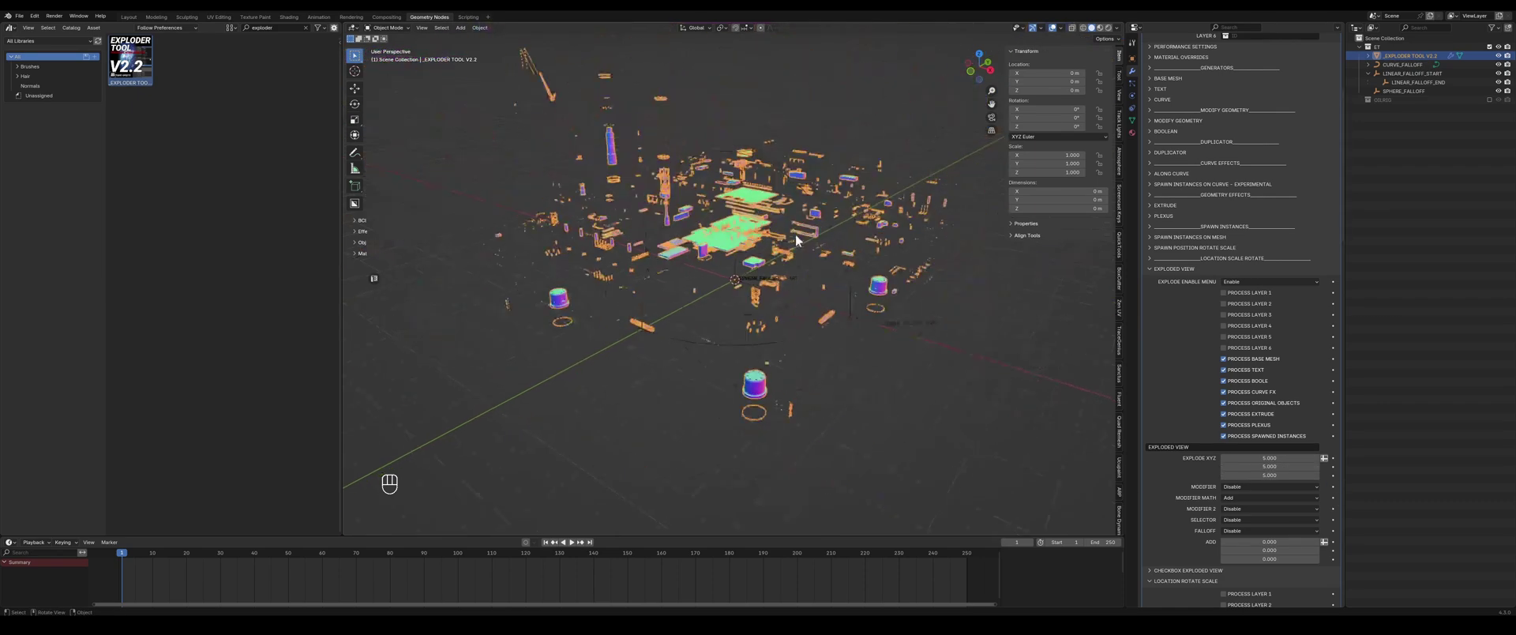
pyautogui.click(1253, 450)
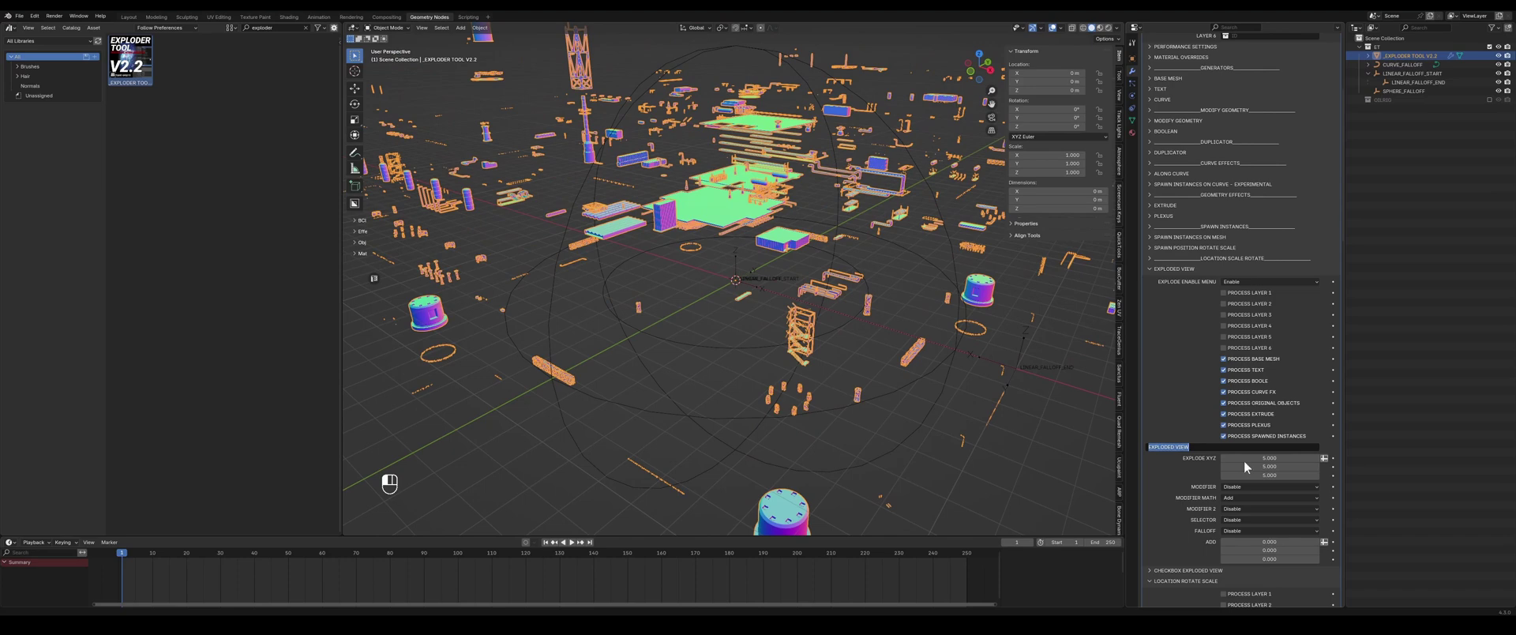
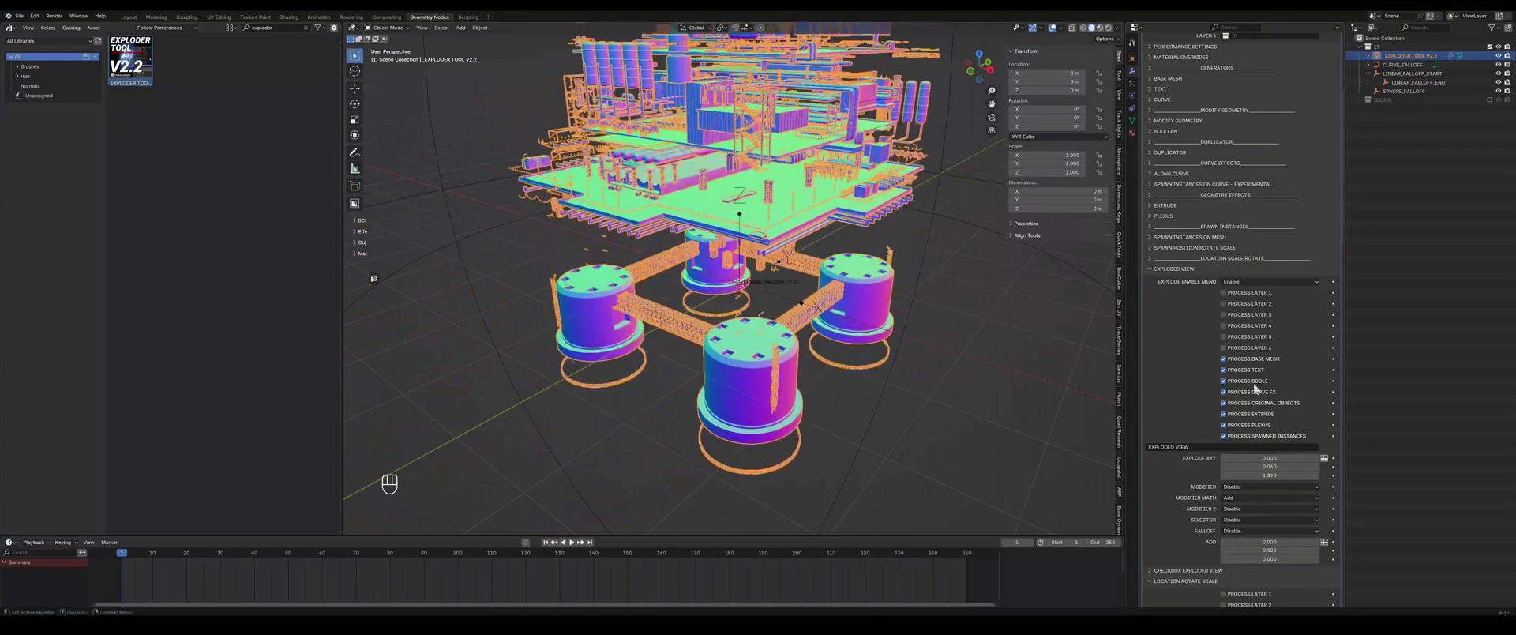
# - Briefly review the Performance Settings subpanel and collapse it again
pyautogui.click(1196, 178)
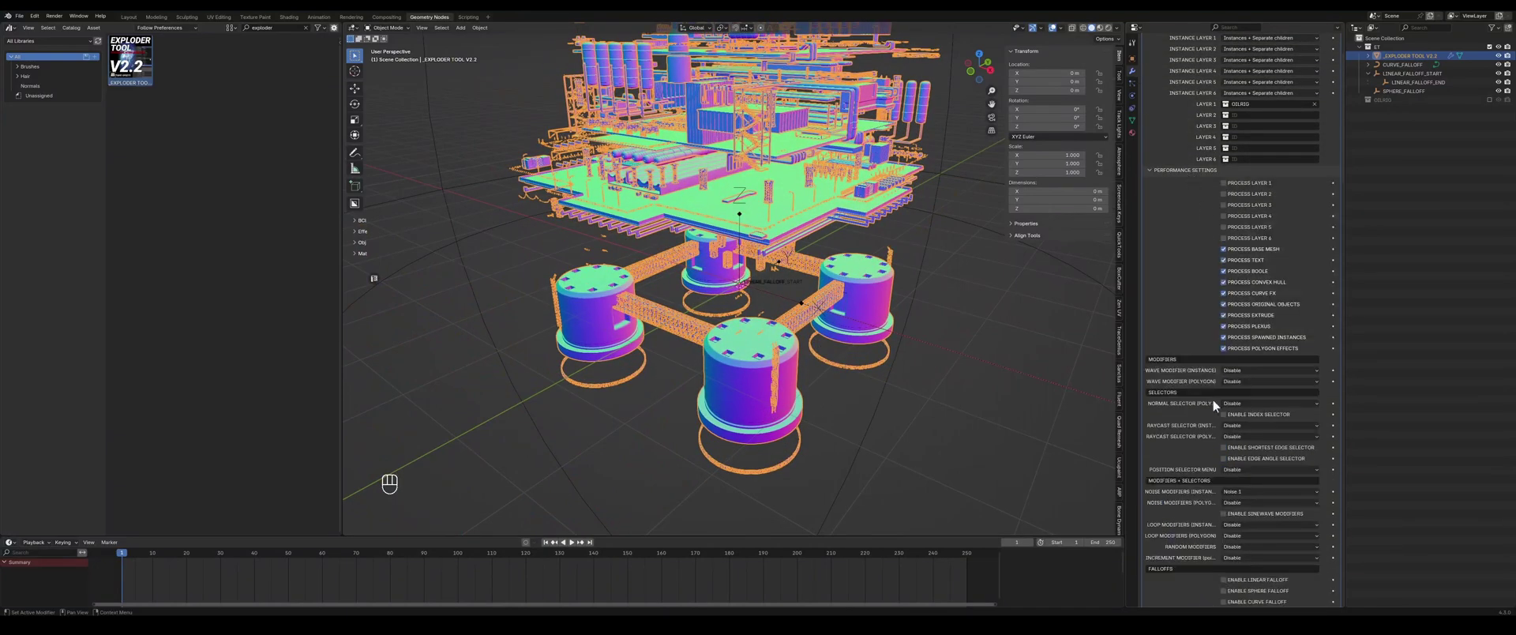
pyautogui.moveTo(1245, 510); pyautogui.dragTo(1011, 322)
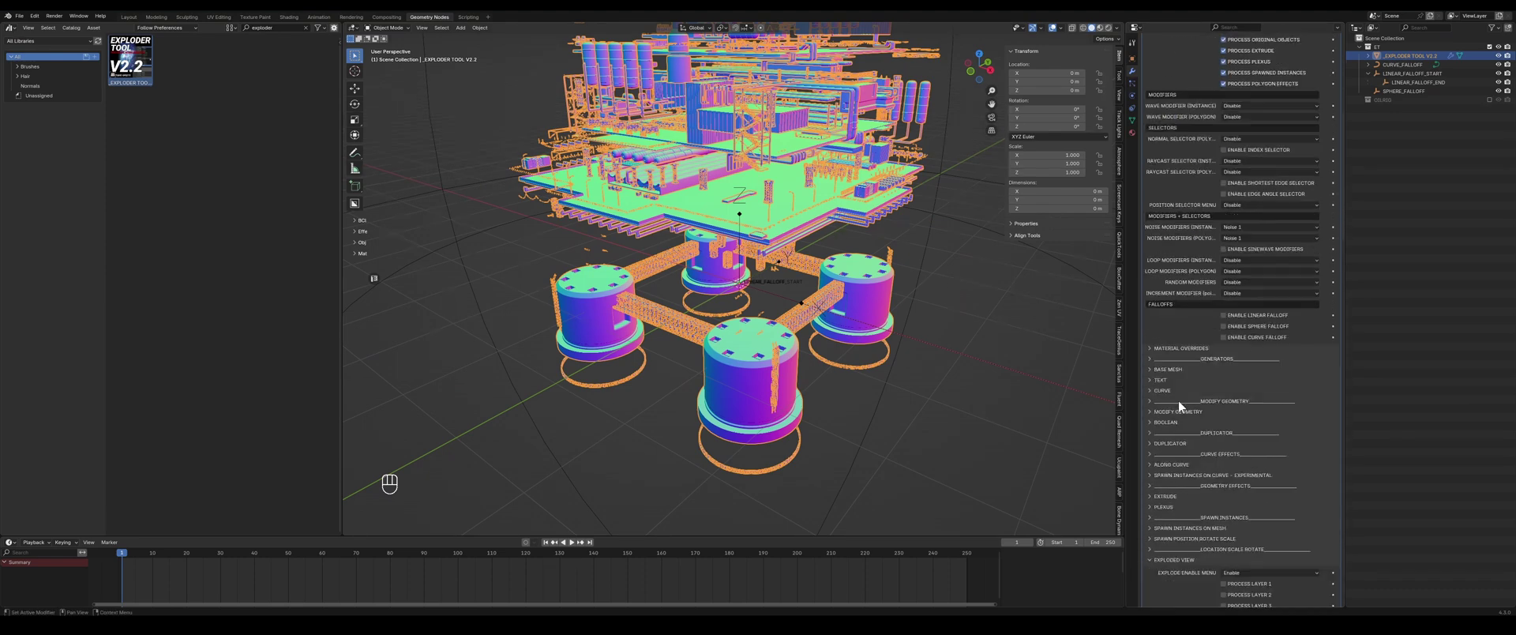
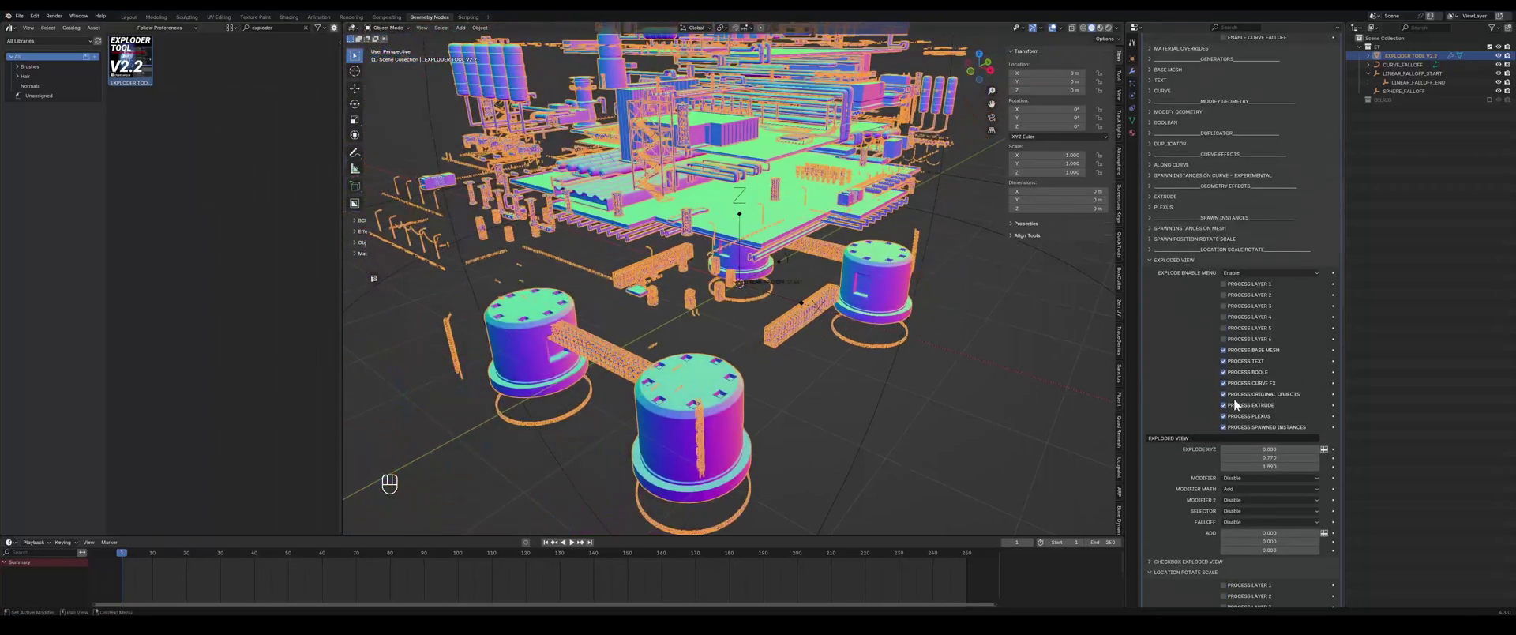
pyautogui.moveTo(1246, 259); pyautogui.dragTo(1241, 277)
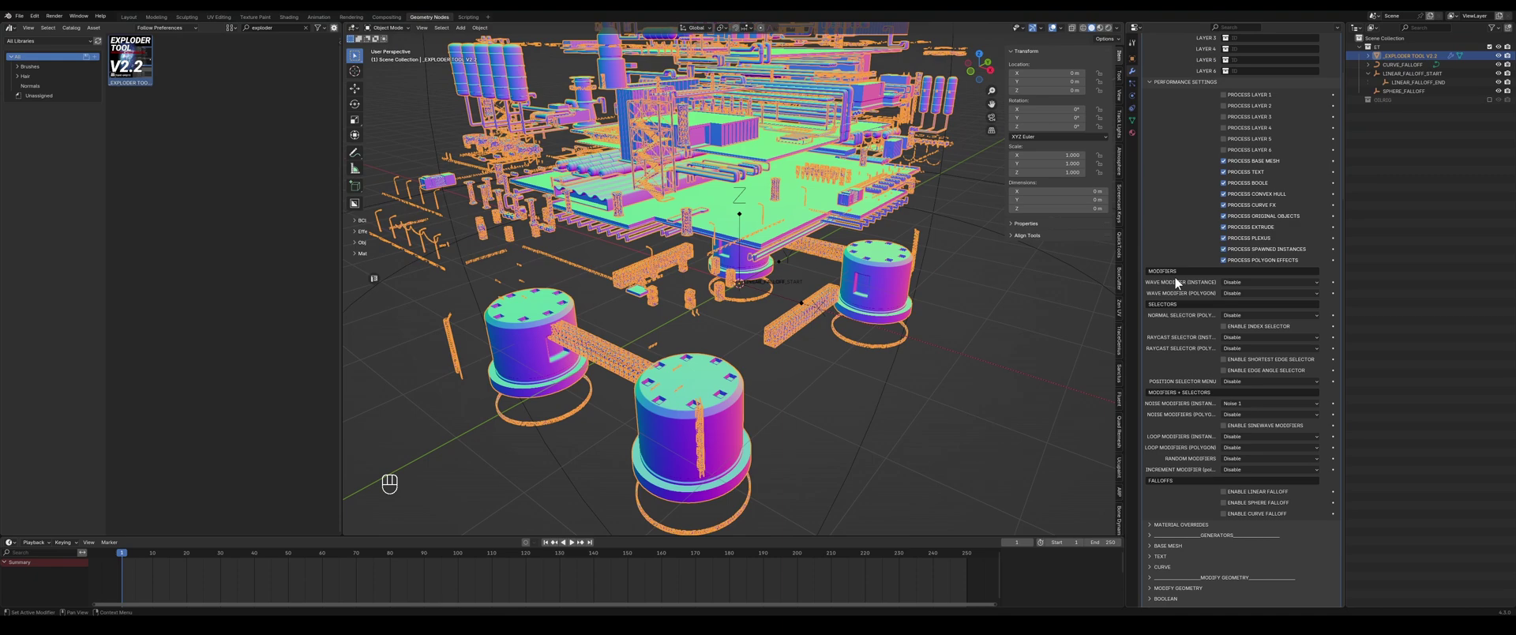
pyautogui.click(1186, 90)
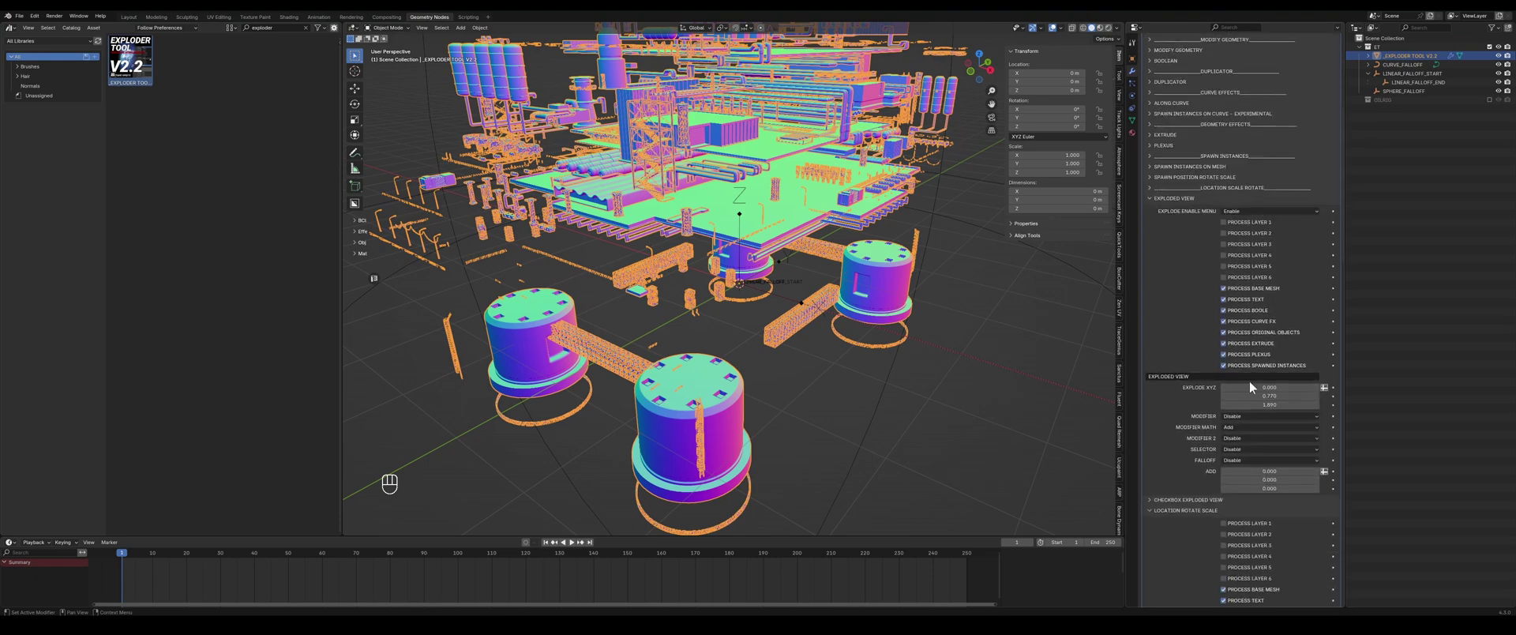
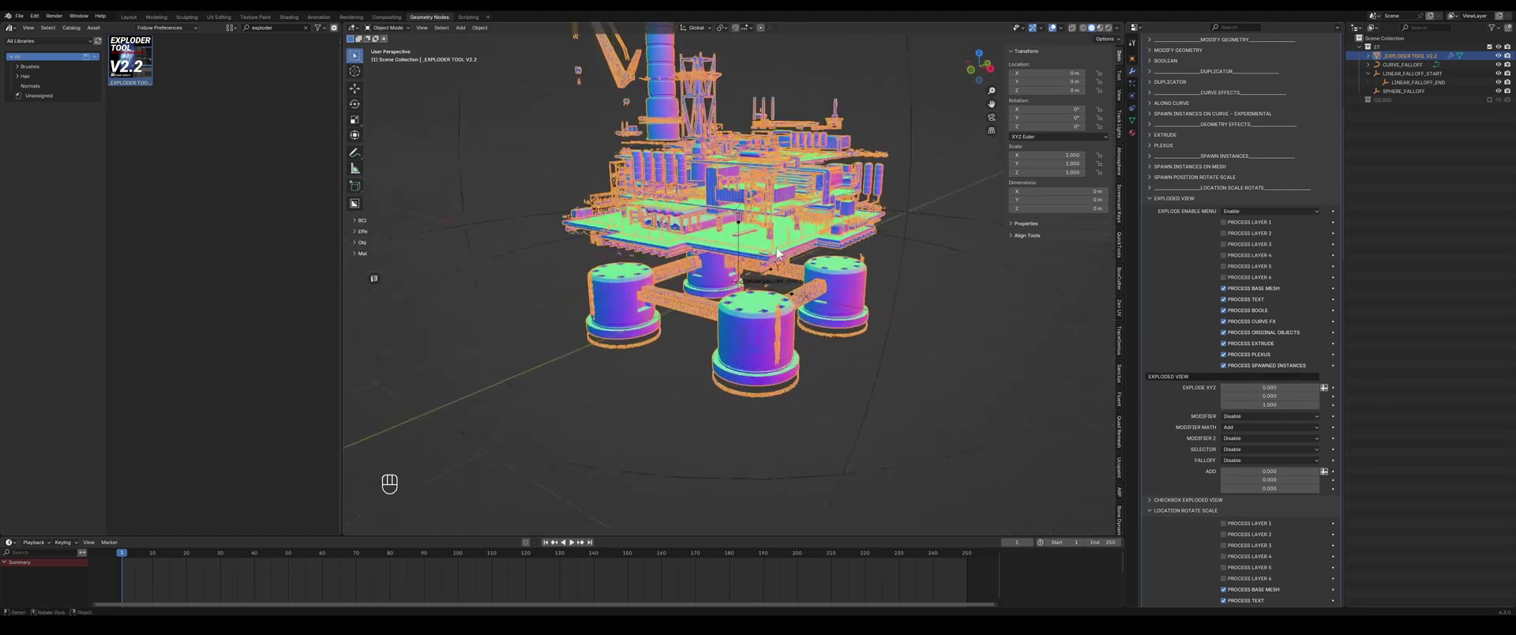
# - Expand the Exploder Tool's Text subpanel and reset the explode values
pyautogui.click(777, 227)
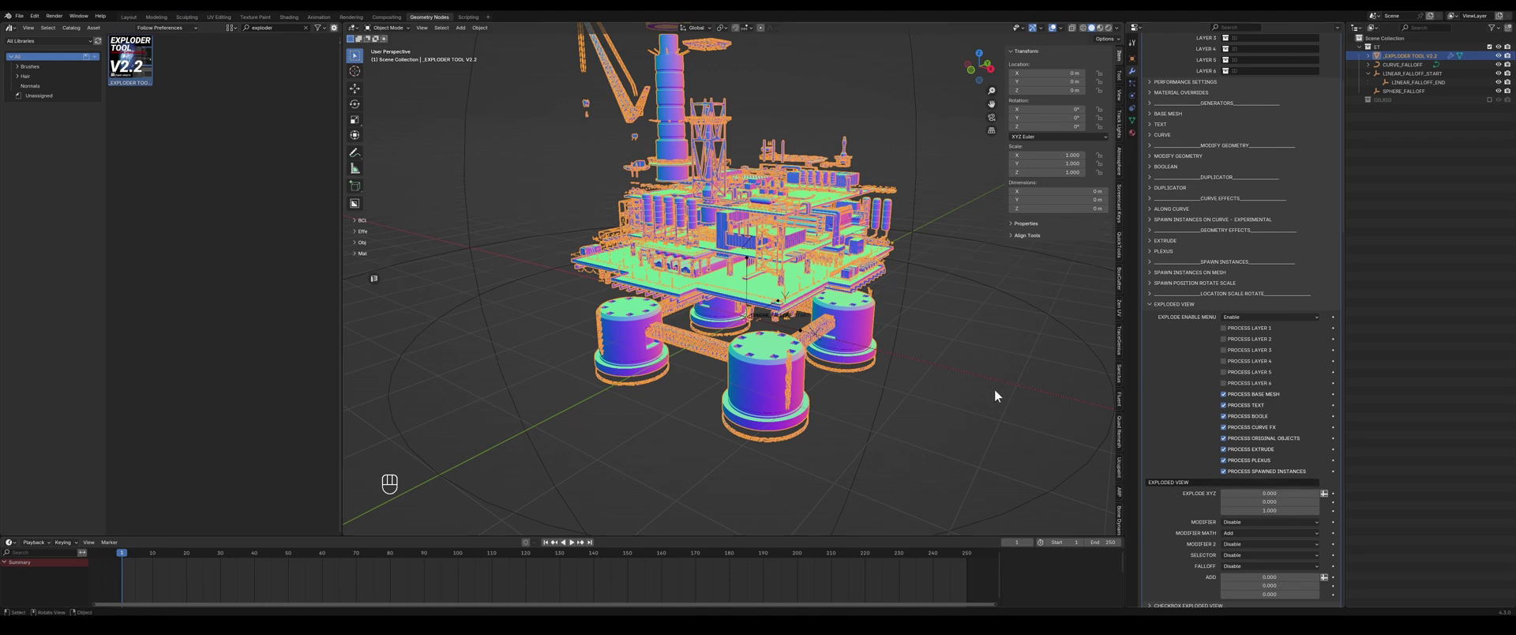
pyautogui.click(1167, 128)
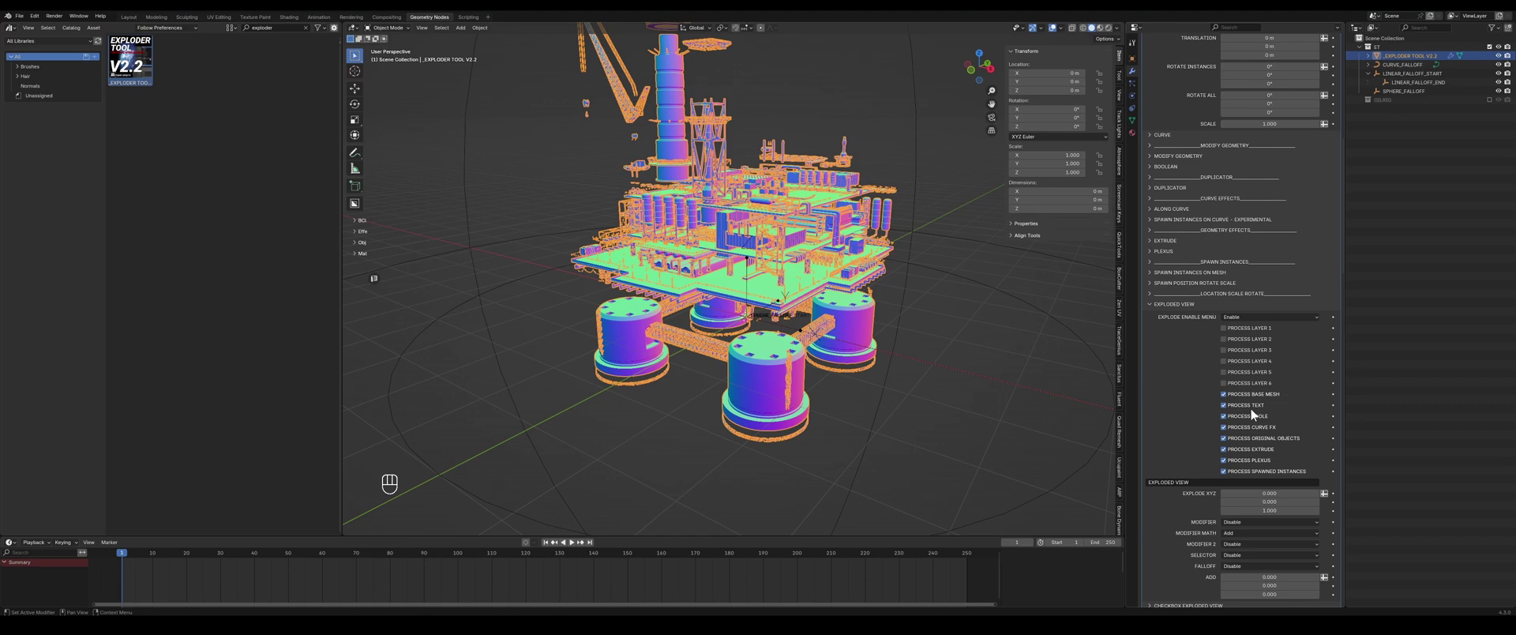
pyautogui.moveTo(1242, 406); pyautogui.dragTo(1177, 517)
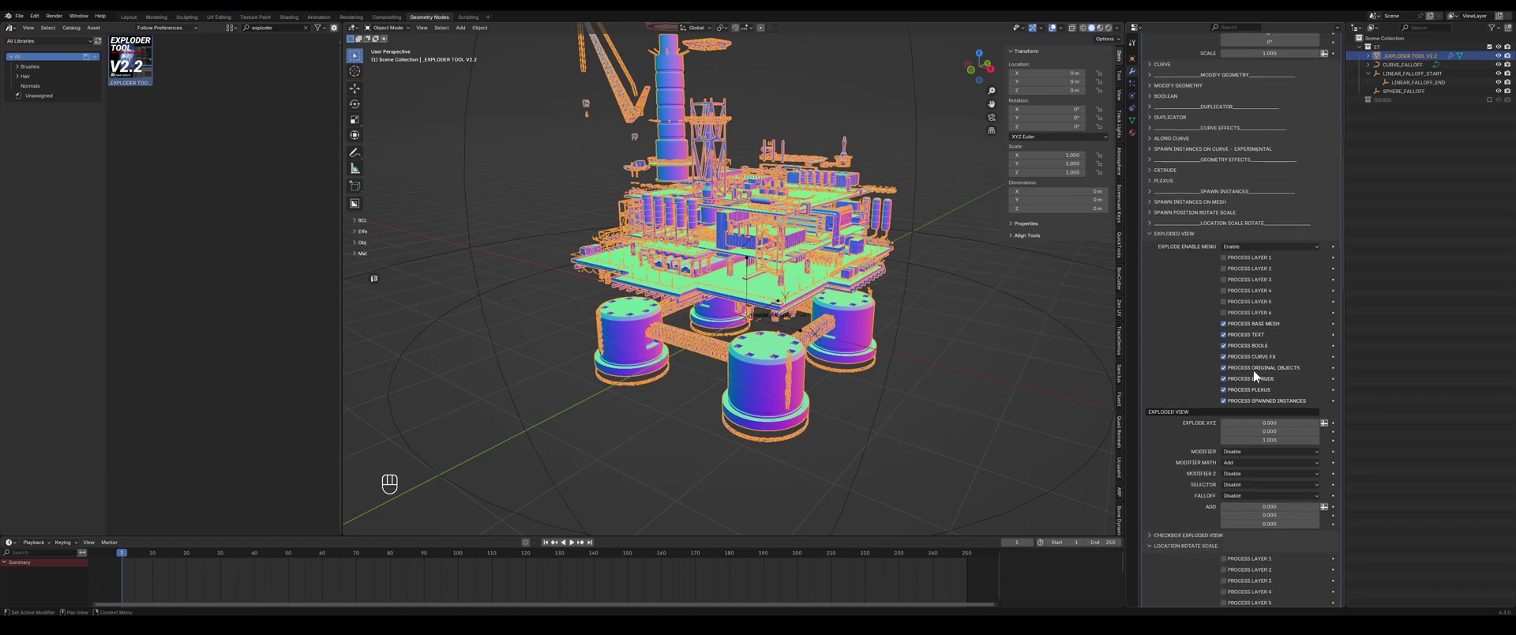
pyautogui.click(1259, 373)
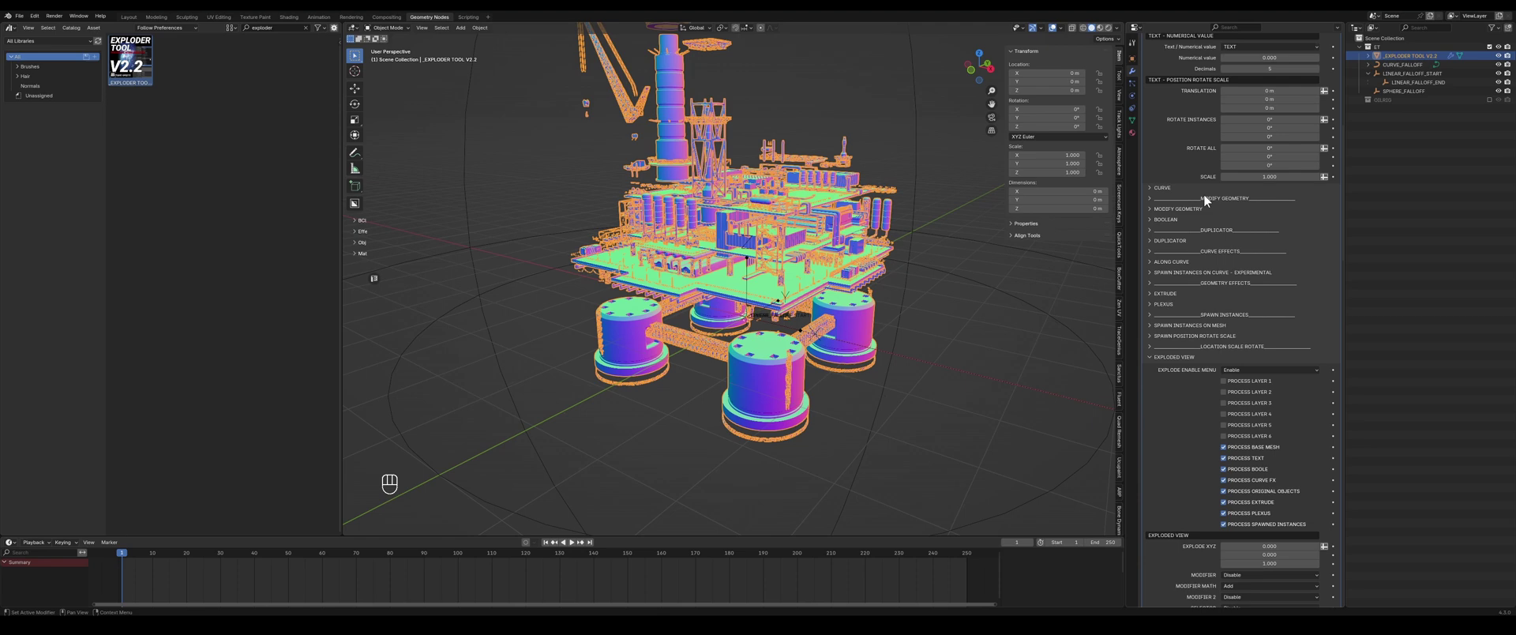
# - Toggle the Explode Enable Menu off and on, leaving exploded-view processing enabled for layer one
pyautogui.click(1245, 406)
pyautogui.click(1243, 409)
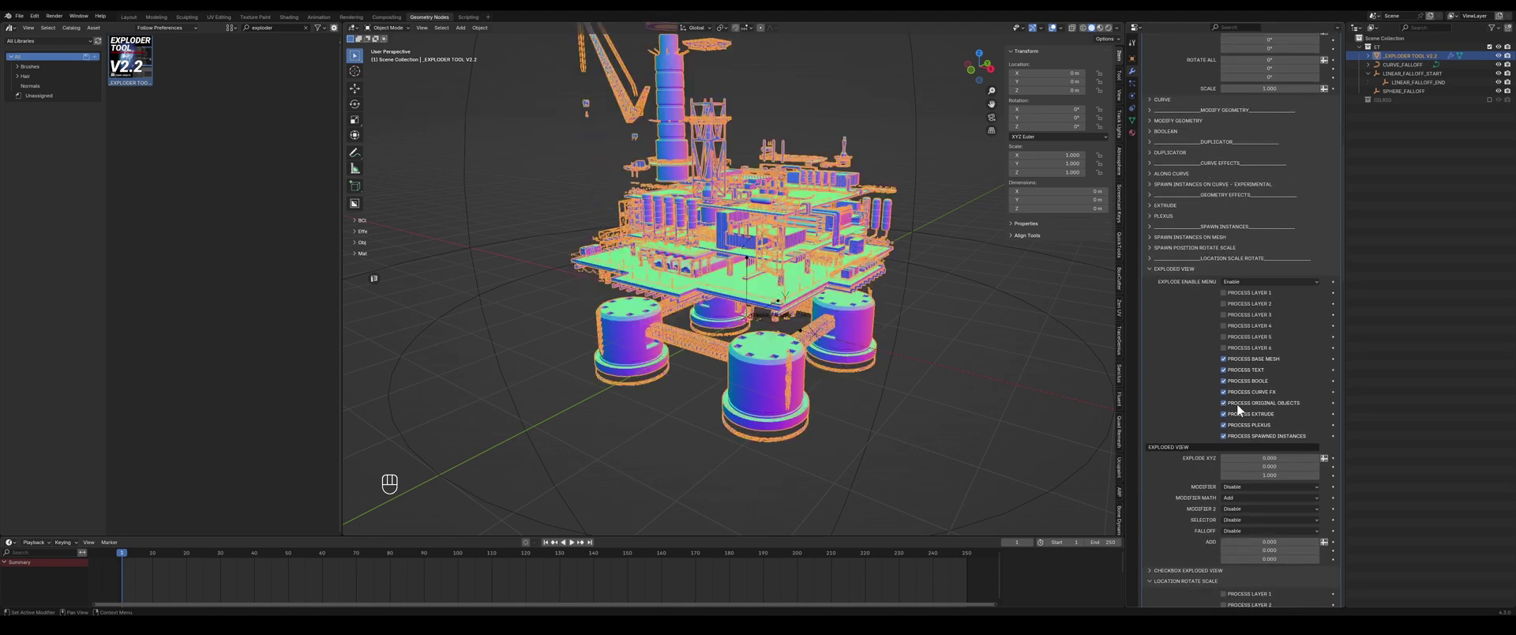
pyautogui.click(1243, 409)
pyautogui.click(1242, 409)
pyautogui.moveTo(1247, 405); pyautogui.dragTo(1257, 304)
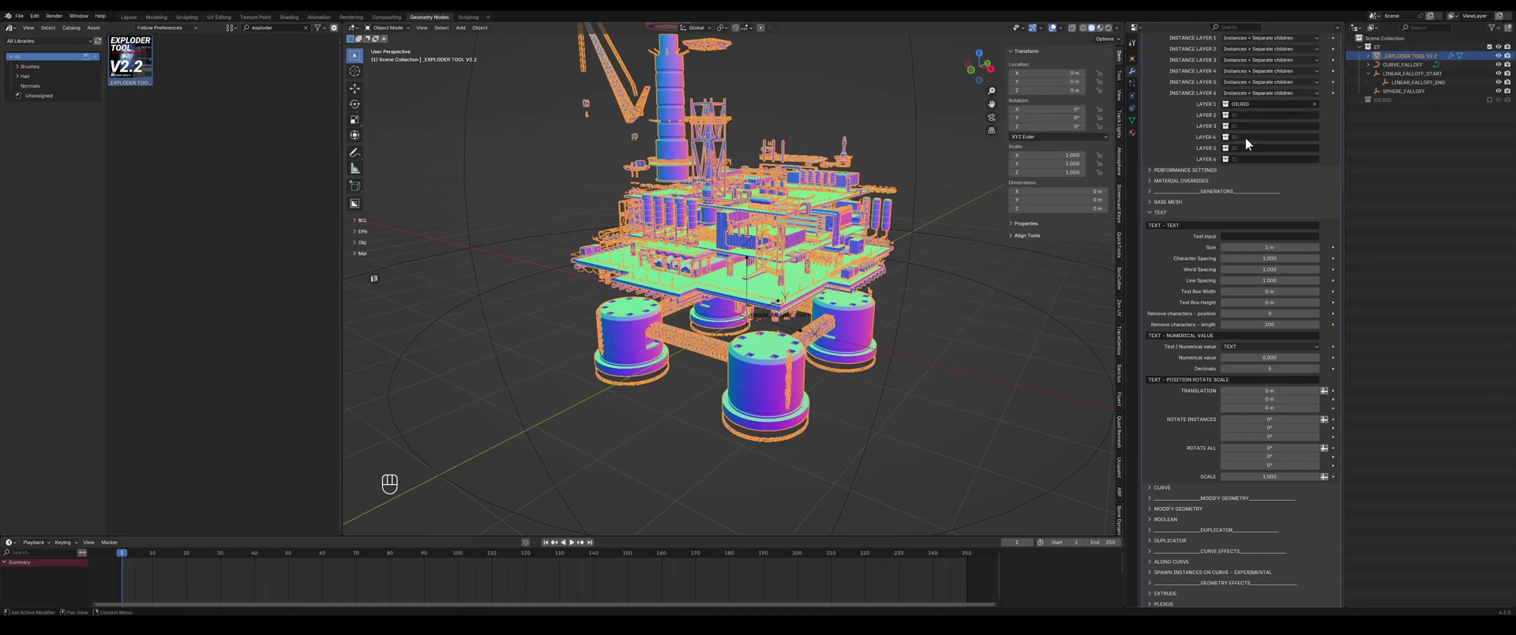
# - Create a new second collection and select a range of the rig's parts to split off
pyautogui.click(1386, 132)
pyautogui.click(1388, 133)
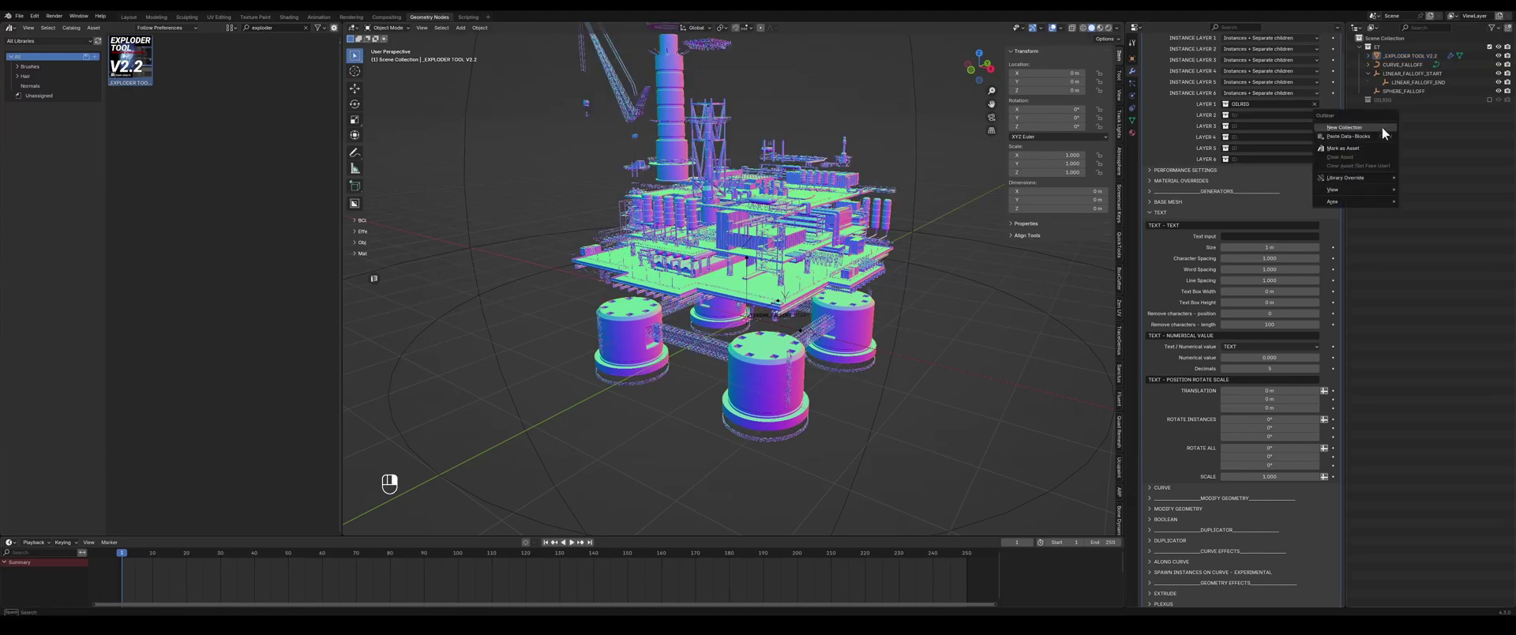
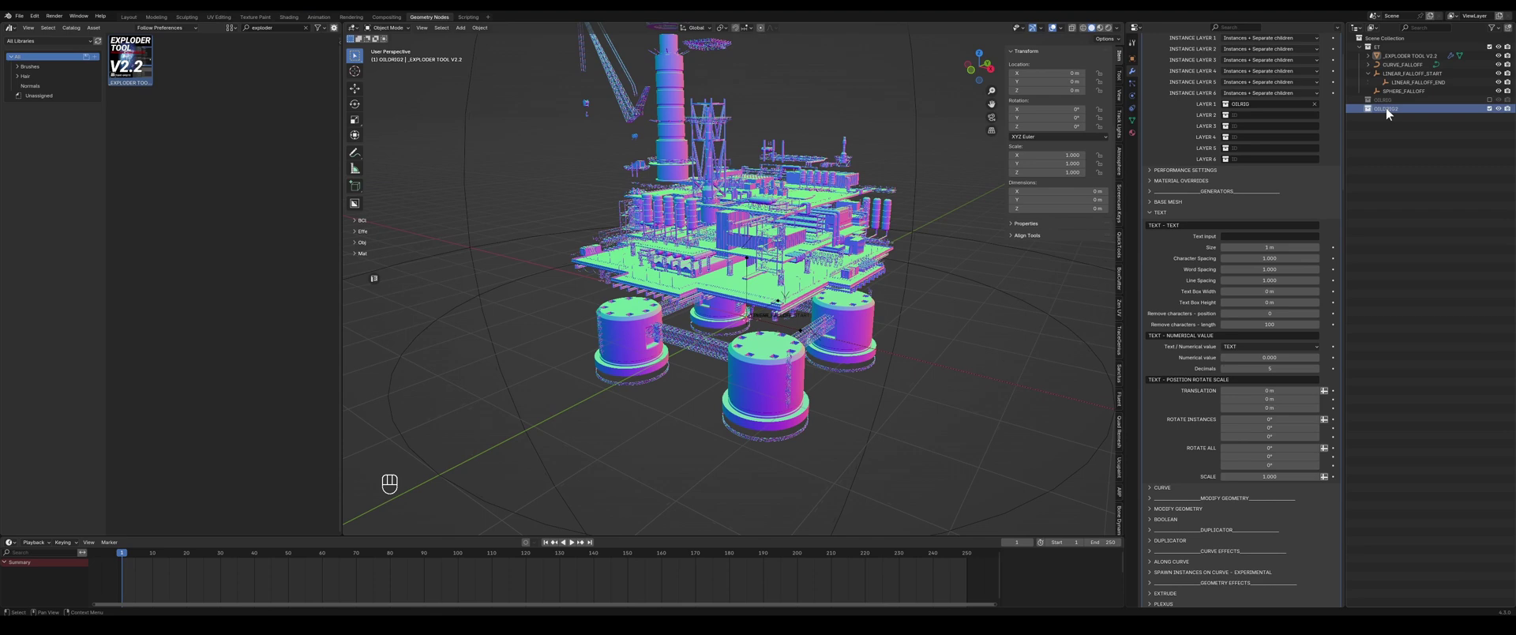
pyautogui.click(1473, 110)
pyautogui.click(1402, 113)
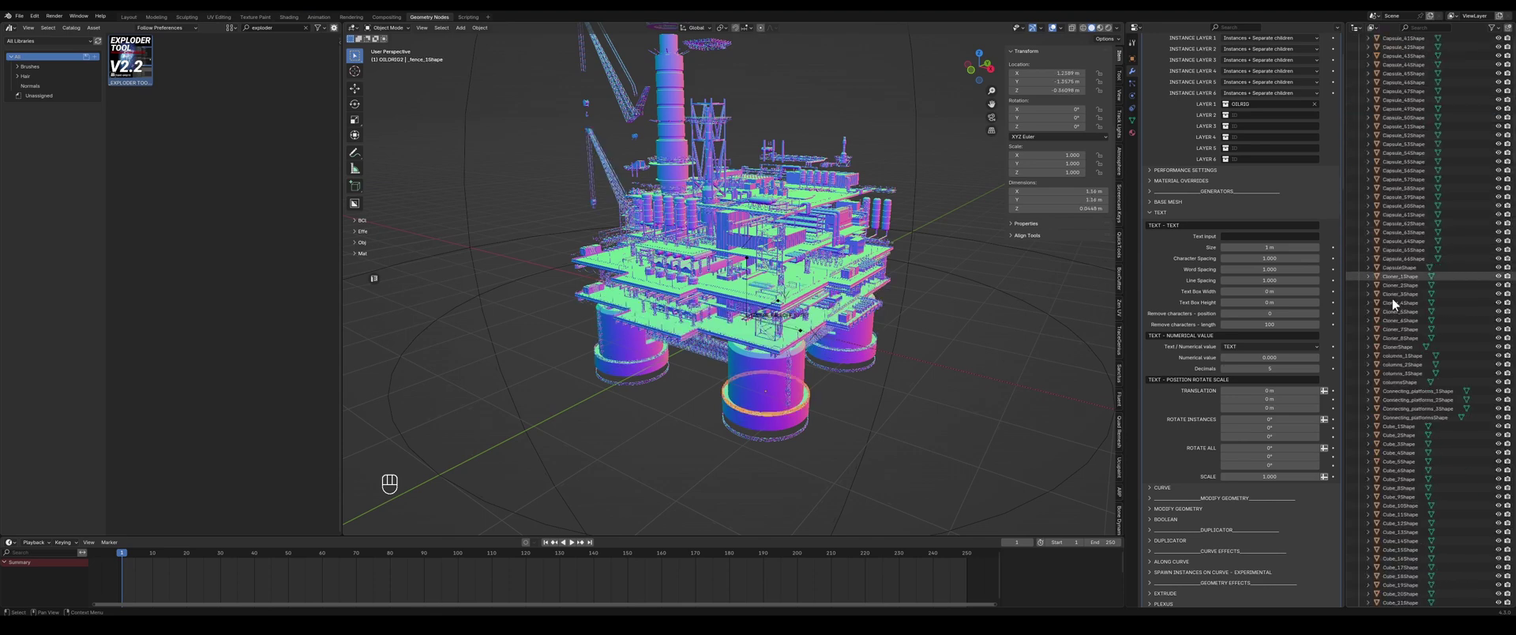
pyautogui.click(1406, 395)
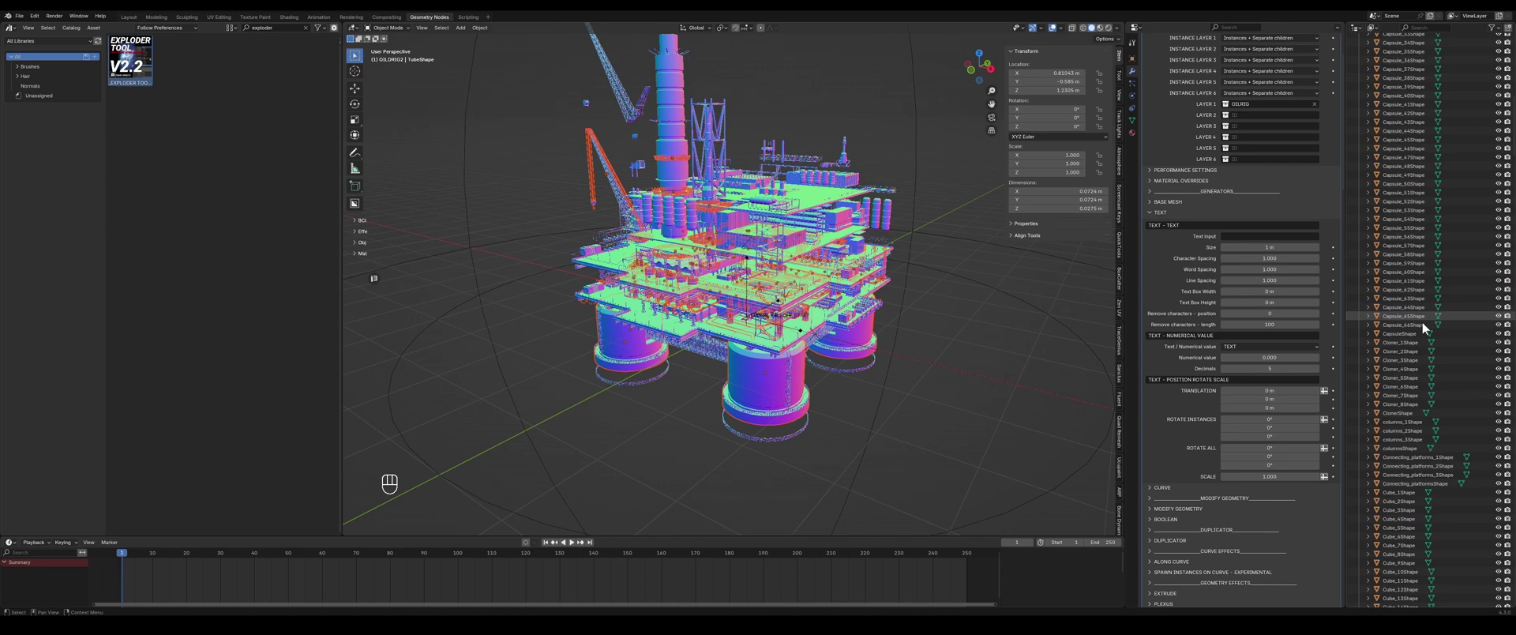
# - Move those parts into the second collection and assign it as the Exploder Tool's Layer 2
pyautogui.click(1365, 101)
pyautogui.click(1364, 114)
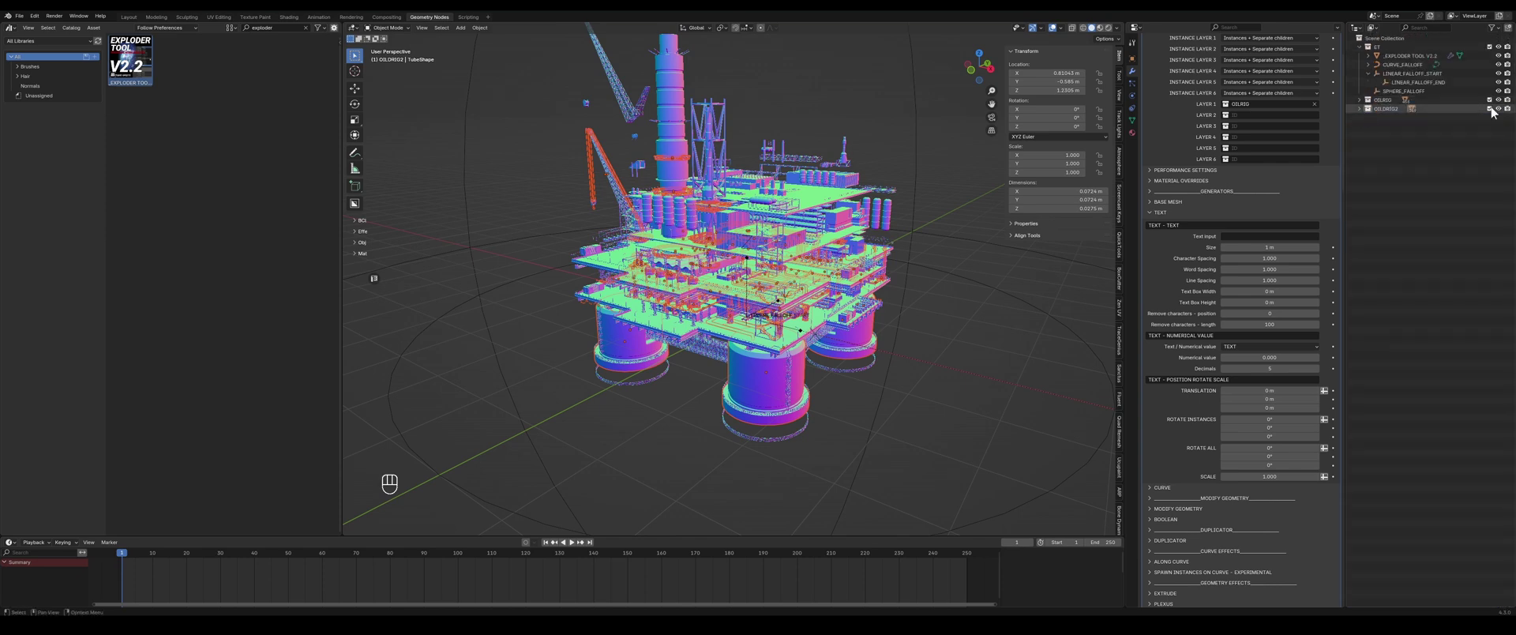
pyautogui.moveTo(1498, 129); pyautogui.dragTo(1495, 112)
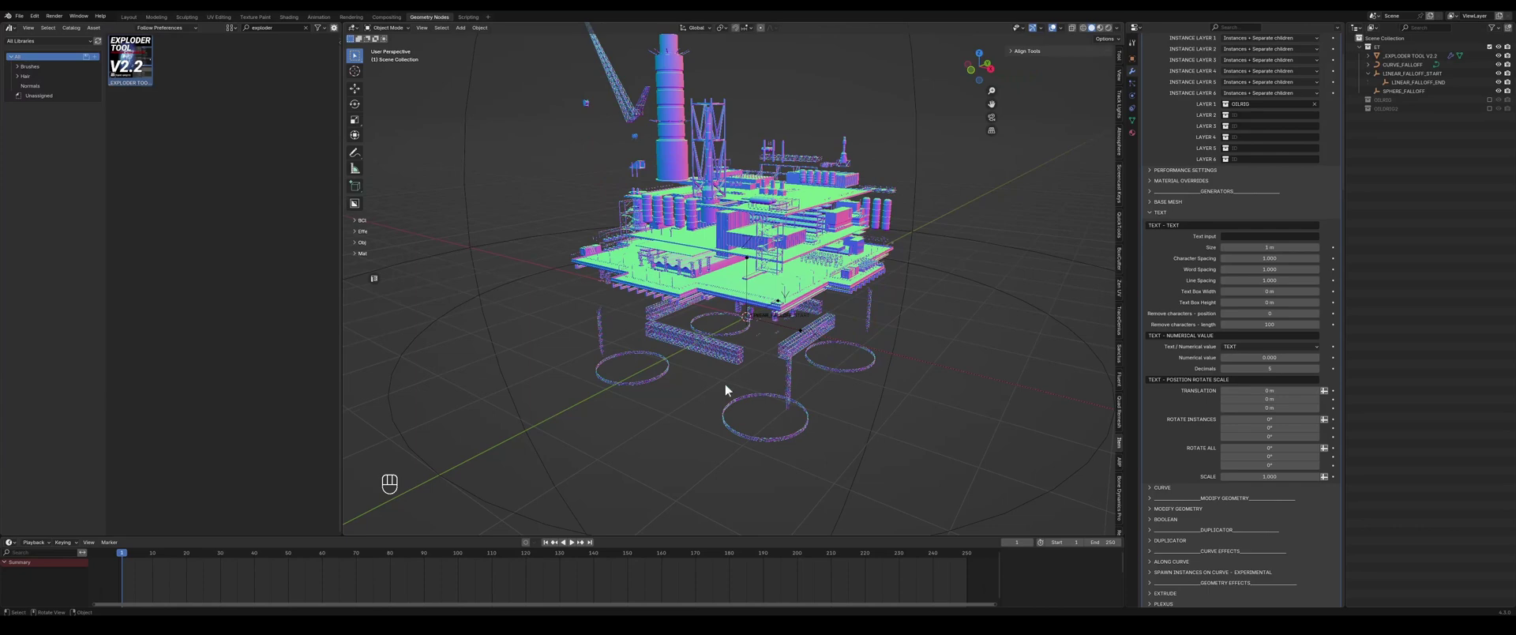
pyautogui.moveTo(707, 330); pyautogui.dragTo(708, 327)
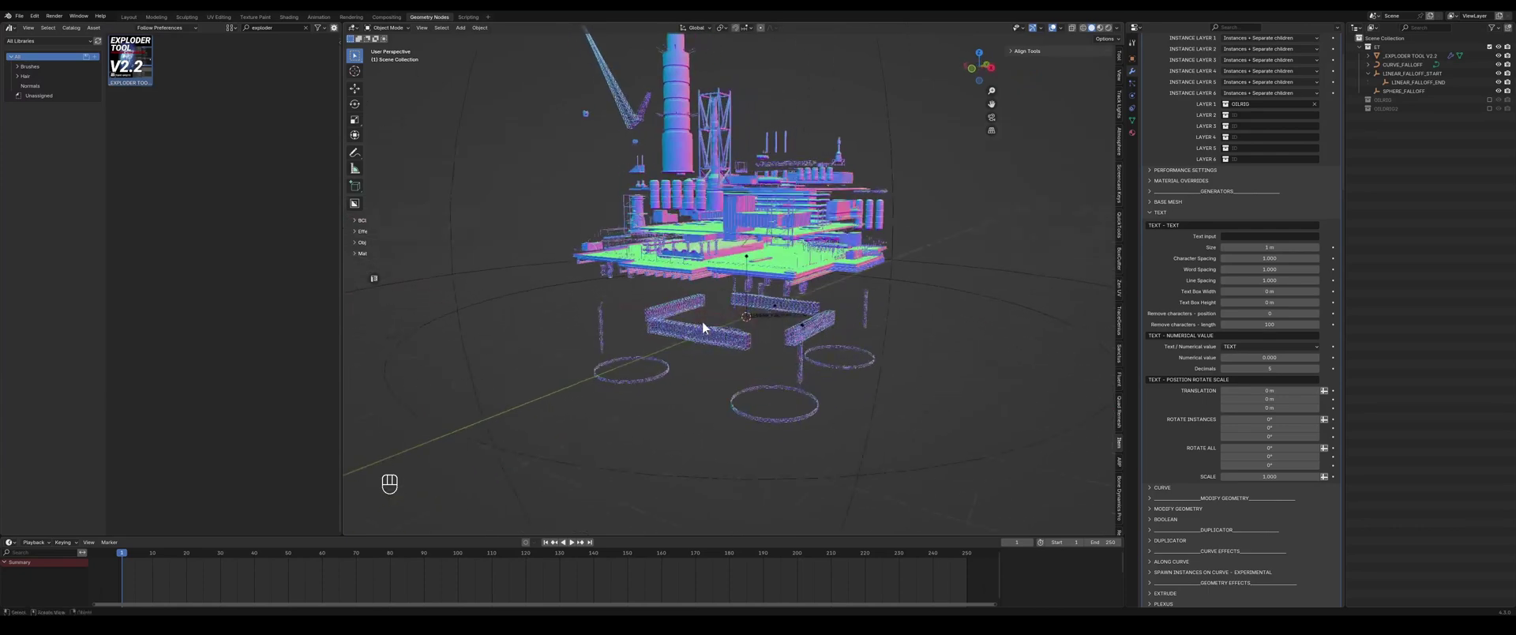
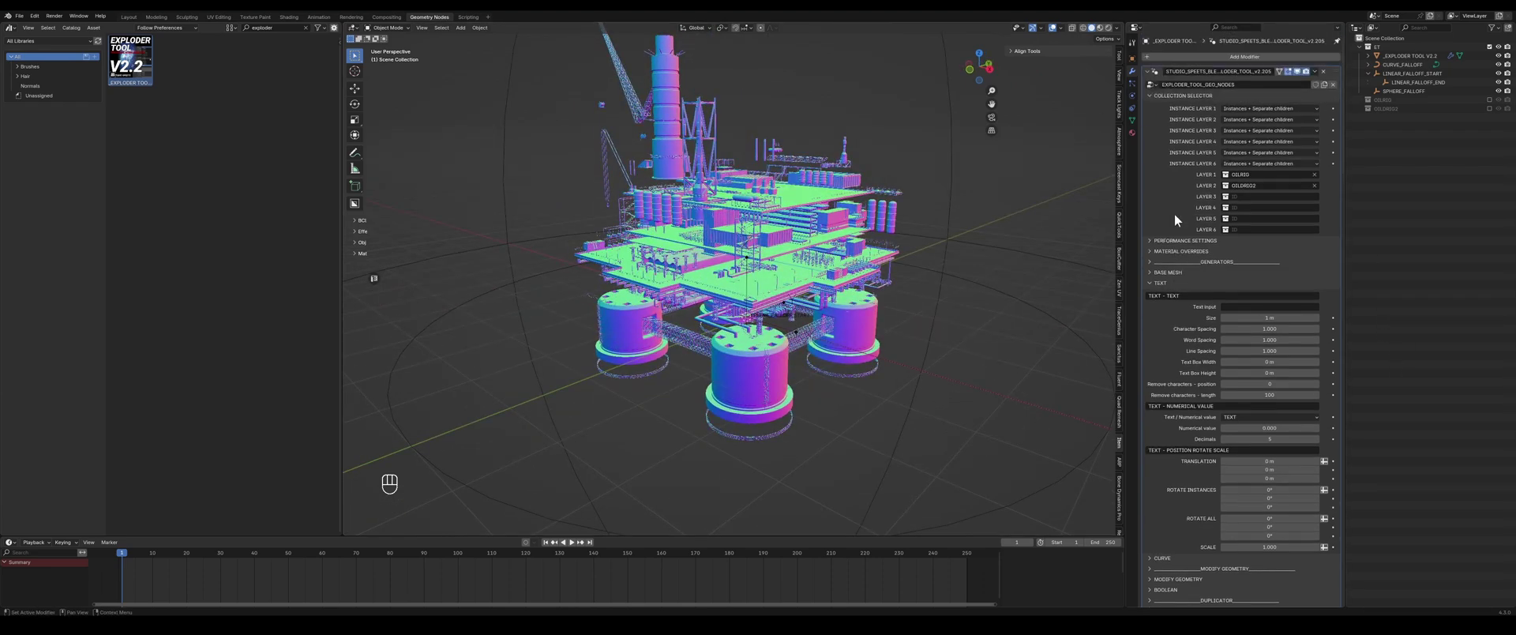
# - Enable processing of the first collection layer in the Exploded View panel
pyautogui.click(1165, 237)
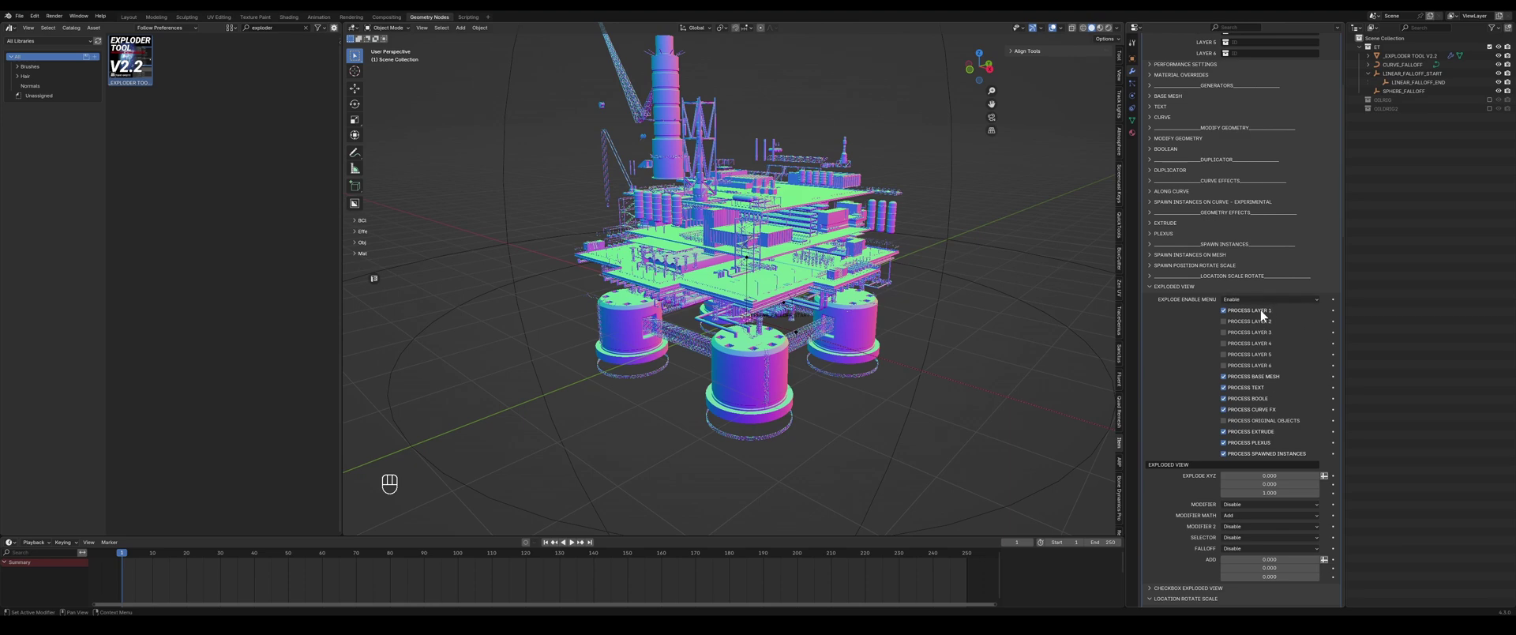
pyautogui.click(1262, 315)
pyautogui.click(1256, 312)
pyautogui.click(1250, 324)
pyautogui.click(1249, 325)
pyautogui.moveTo(1250, 325); pyautogui.dragTo(1272, 460)
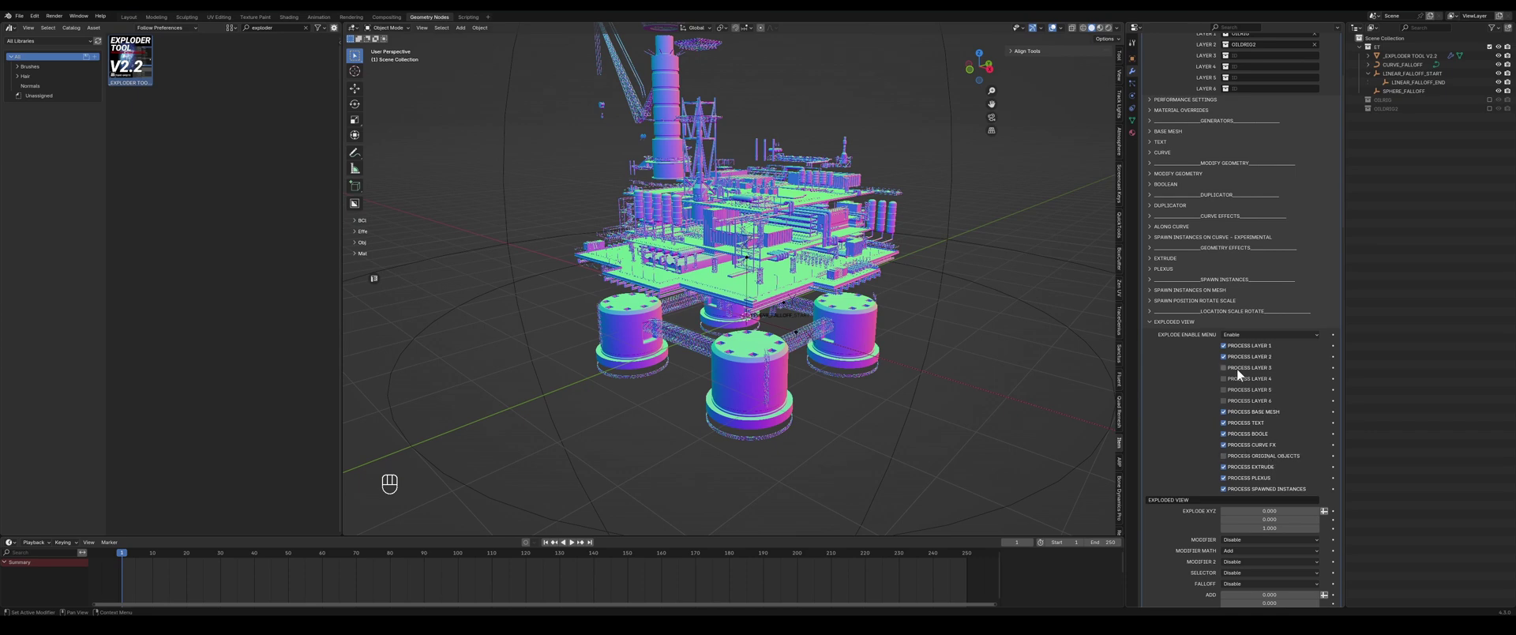
pyautogui.moveTo(1245, 363); pyautogui.dragTo(1251, 460)
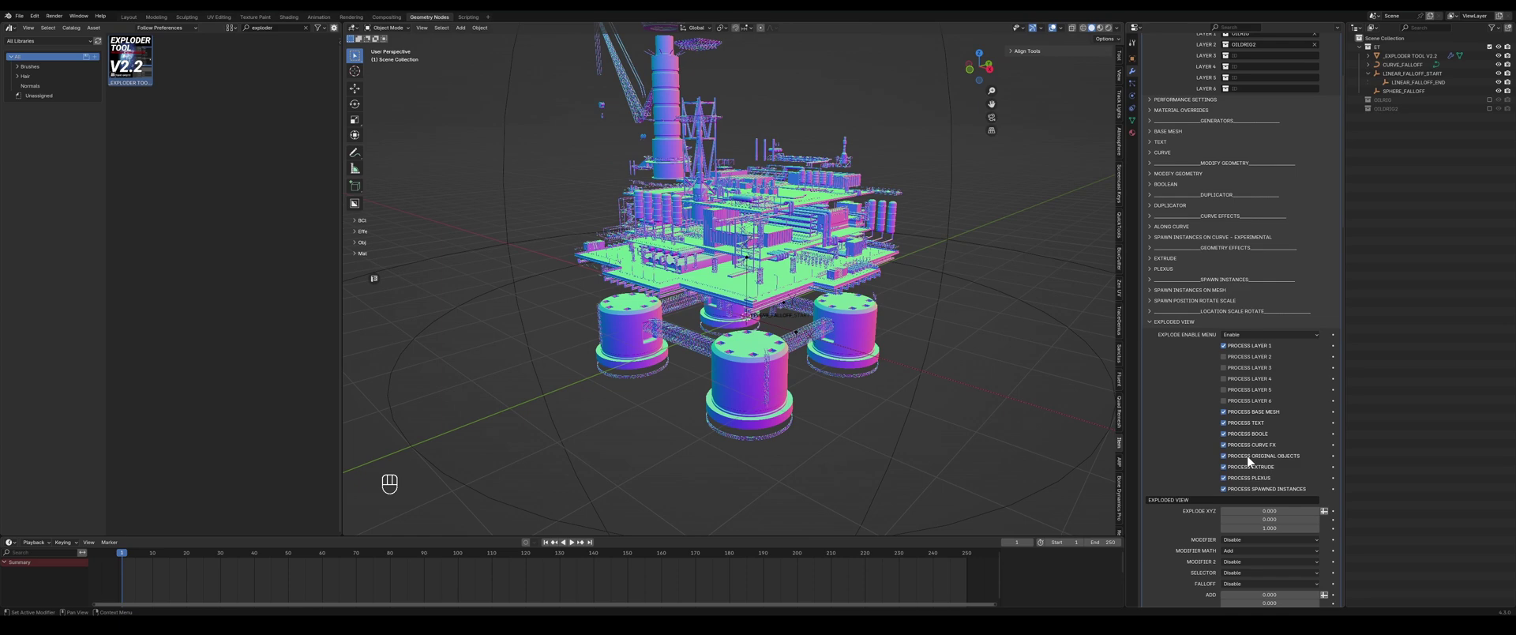
# - Enable processing of the second collection layer so both part layers are exploded
pyautogui.click(1249, 353)
pyautogui.click(1250, 465)
pyautogui.click(1252, 455)
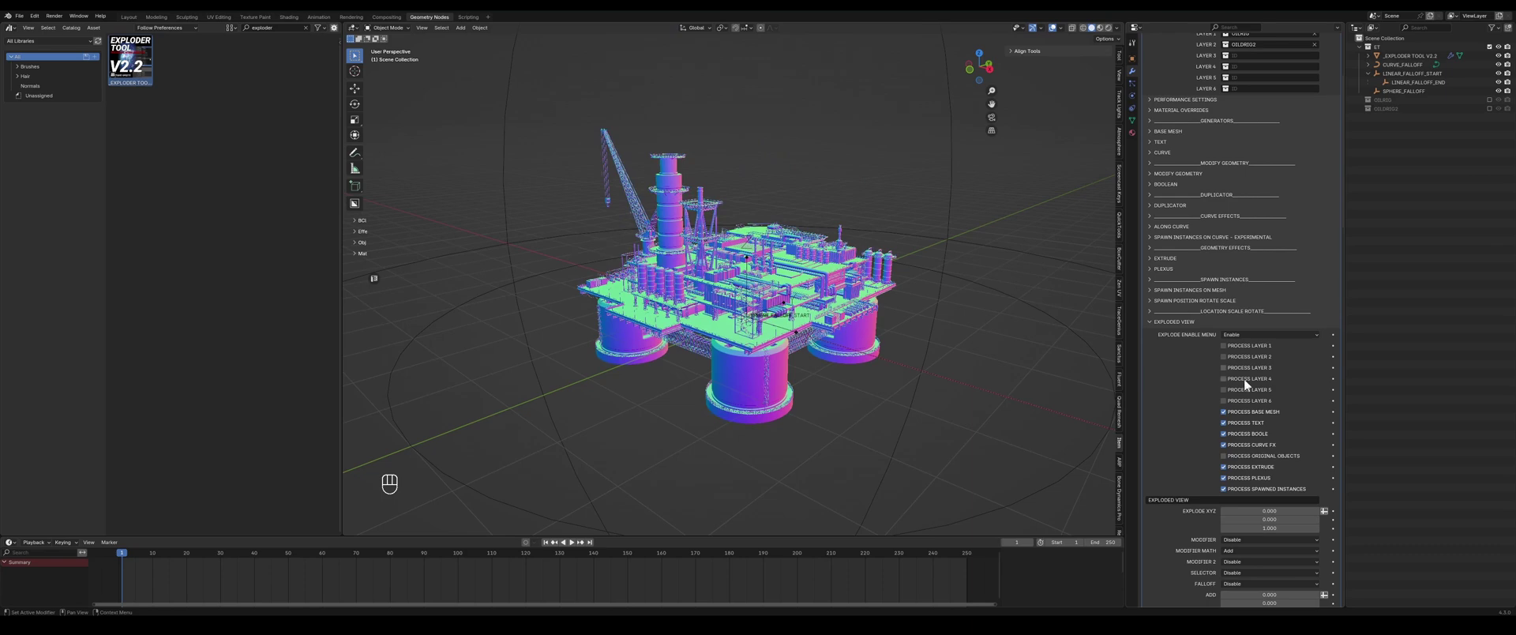
# - Orbit around the assembled rig and select the Exploder Tool object to check it
pyautogui.moveTo(1256, 353); pyautogui.dragTo(877, 379)
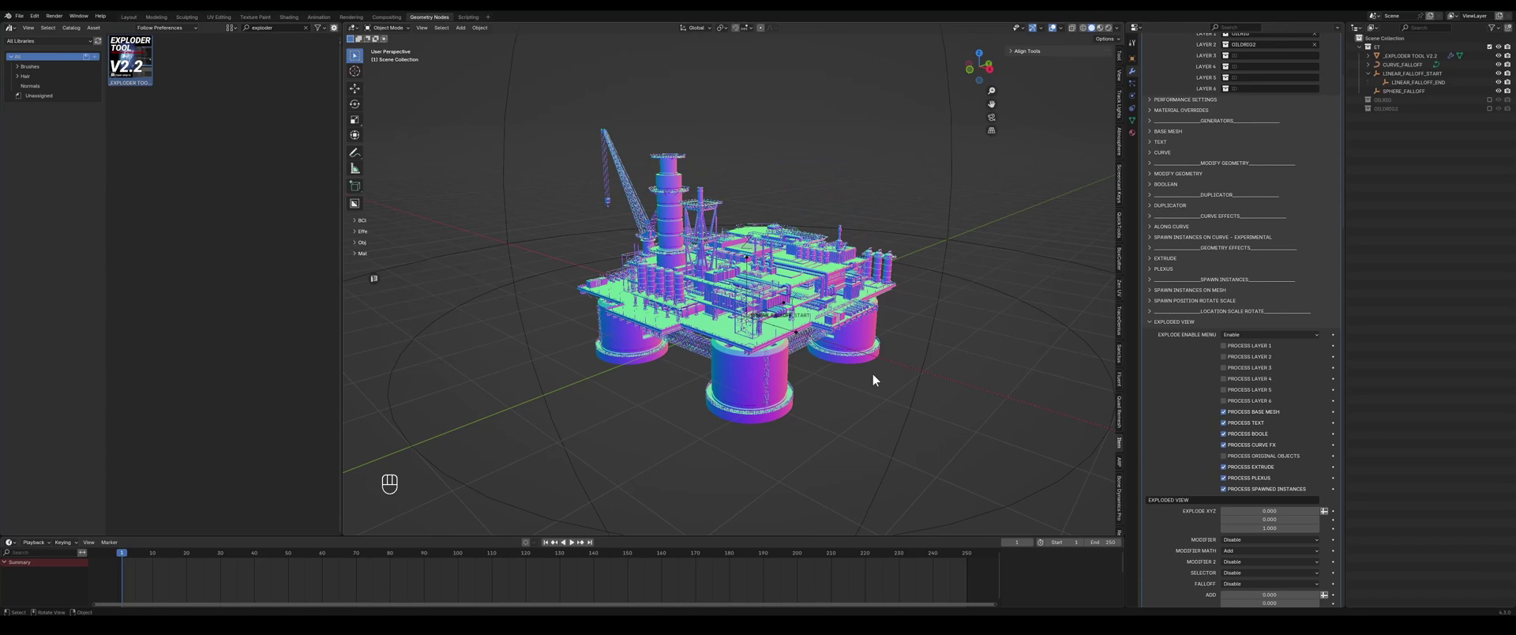
pyautogui.moveTo(781, 292); pyautogui.dragTo(815, 305)
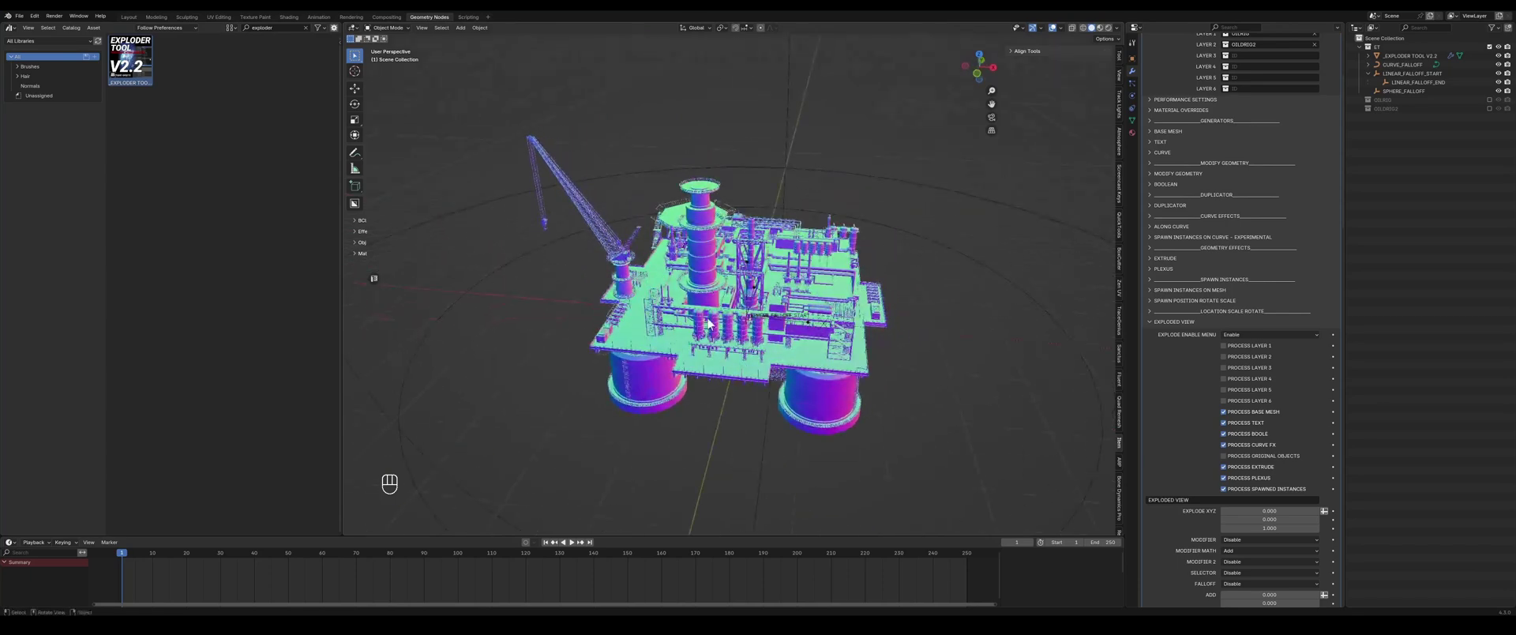
pyautogui.click(705, 324)
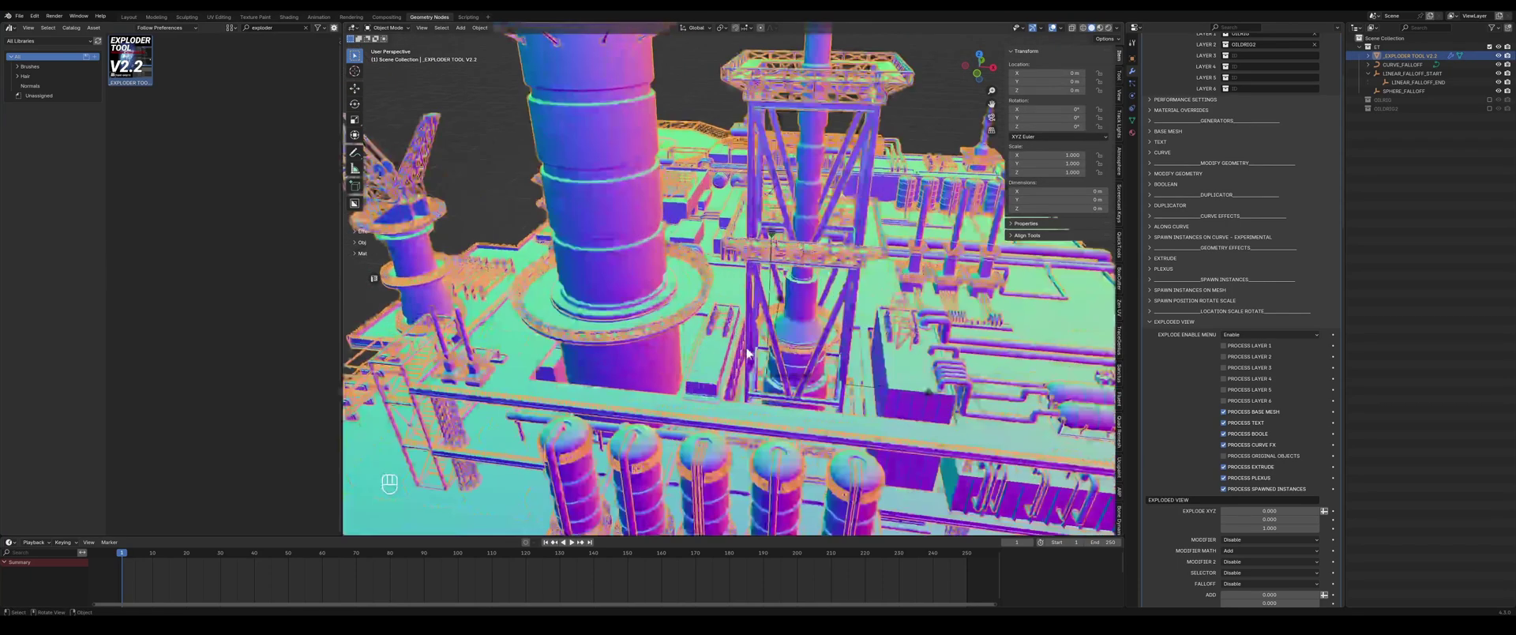
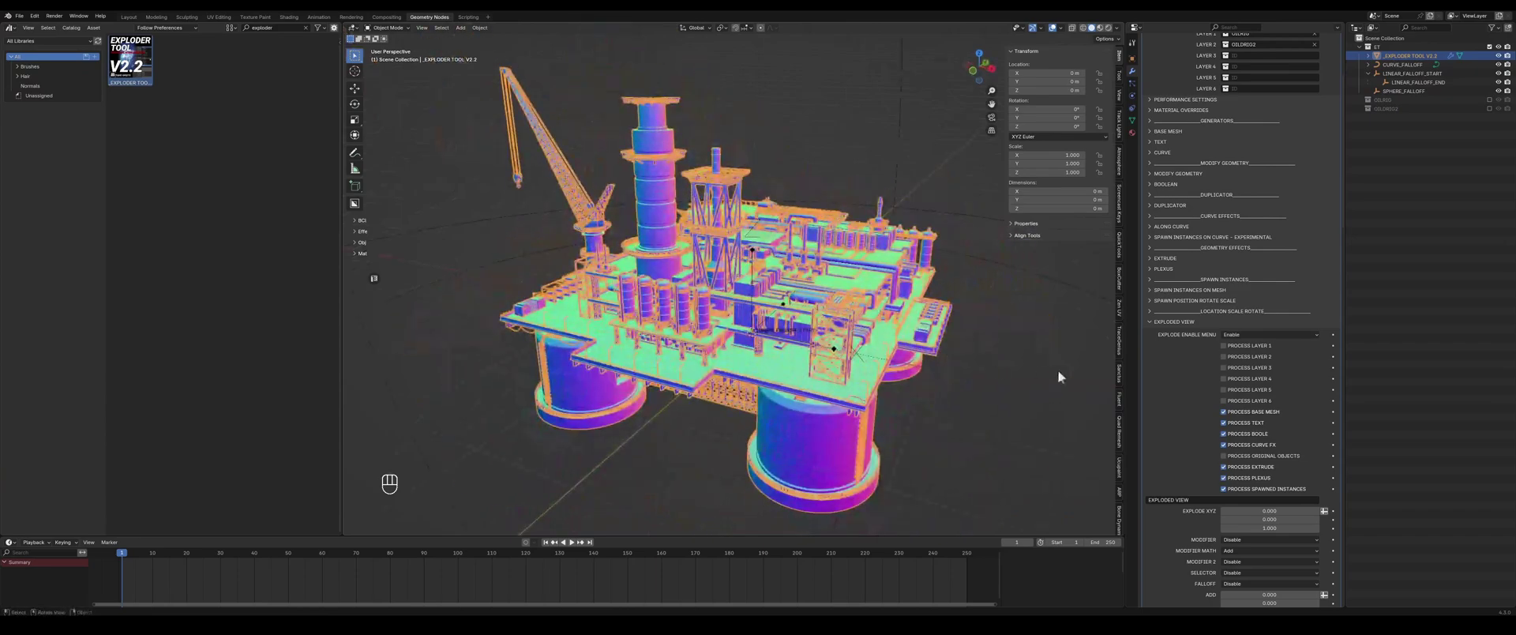
pyautogui.click(1259, 457)
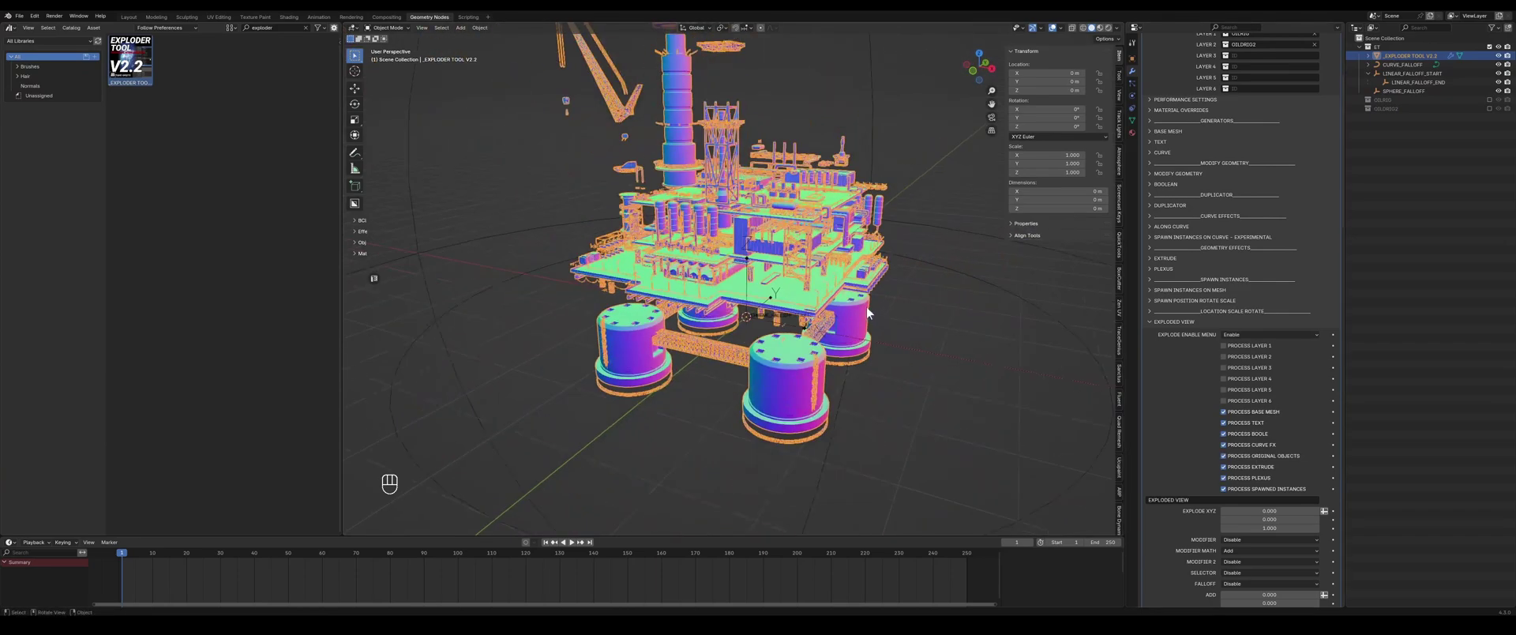
pyautogui.moveTo(881, 334); pyautogui.dragTo(870, 338)
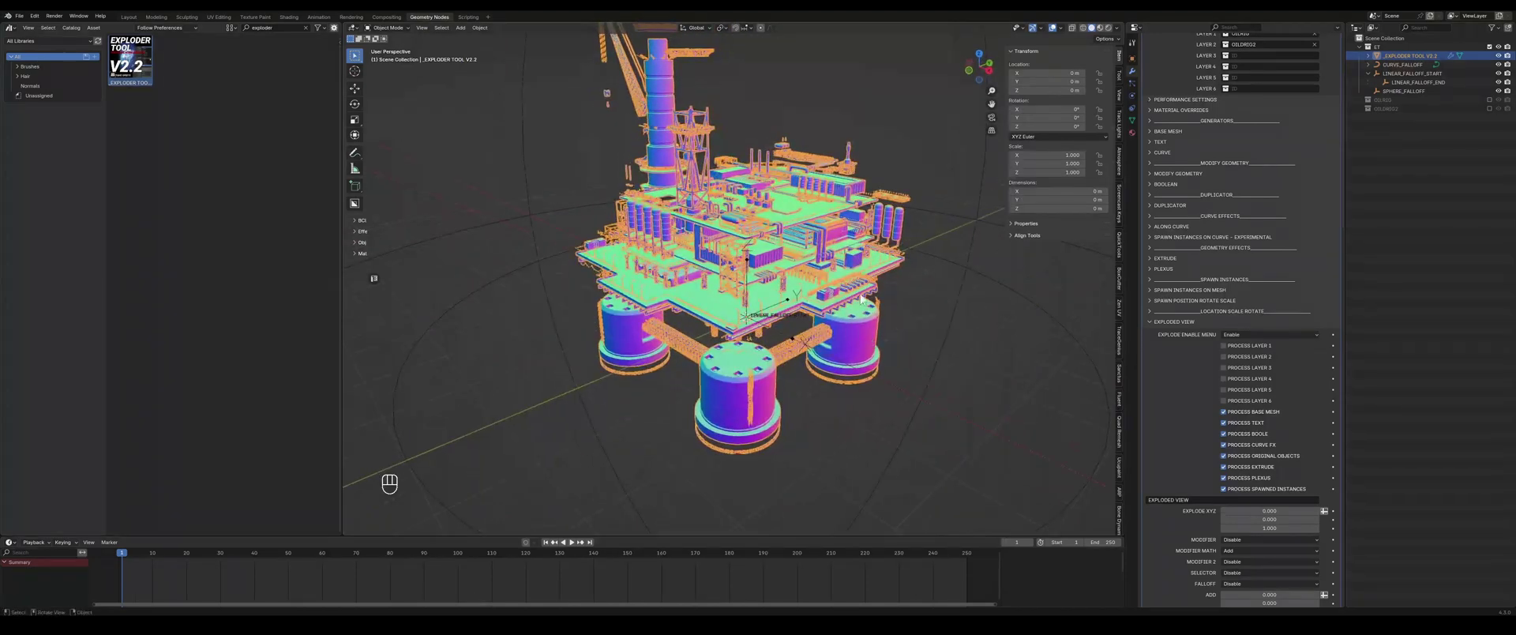
pyautogui.moveTo(720, 261); pyautogui.dragTo(703, 284)
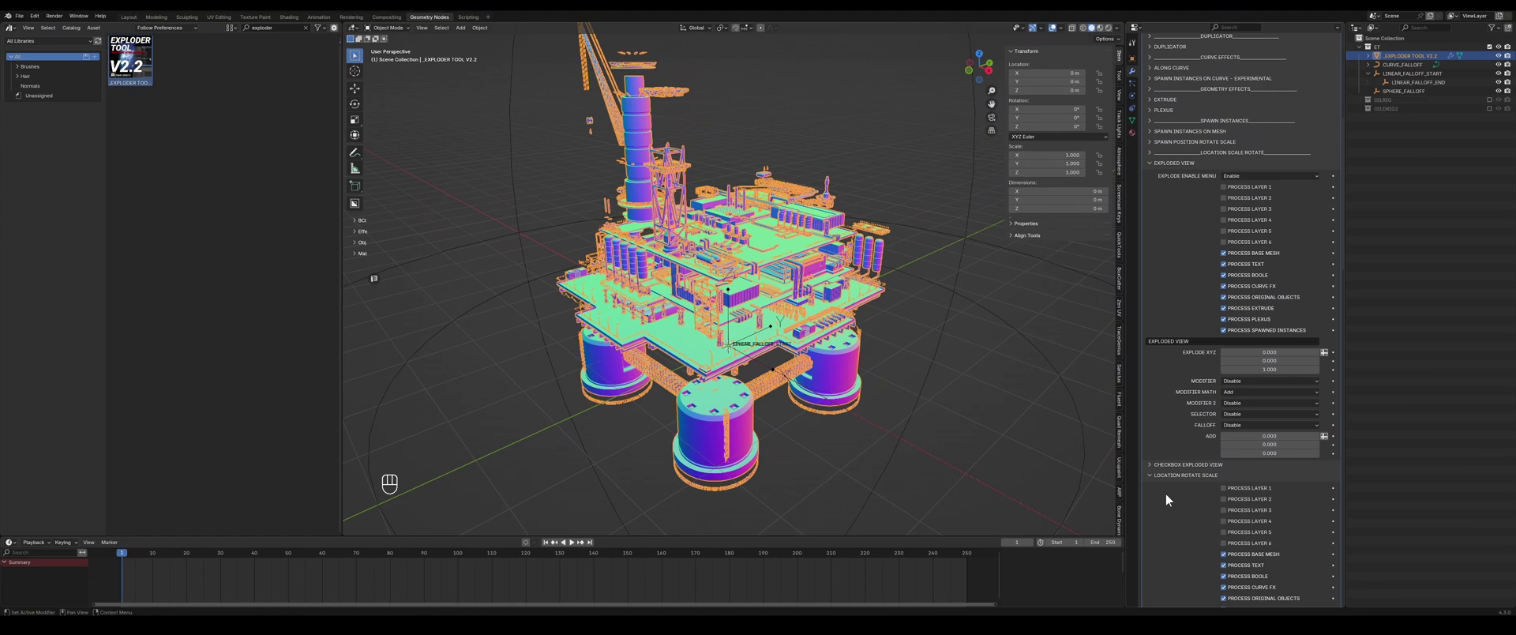
# - Set the exploded view's Falloff to the Y linear falloff
pyautogui.click(1177, 481)
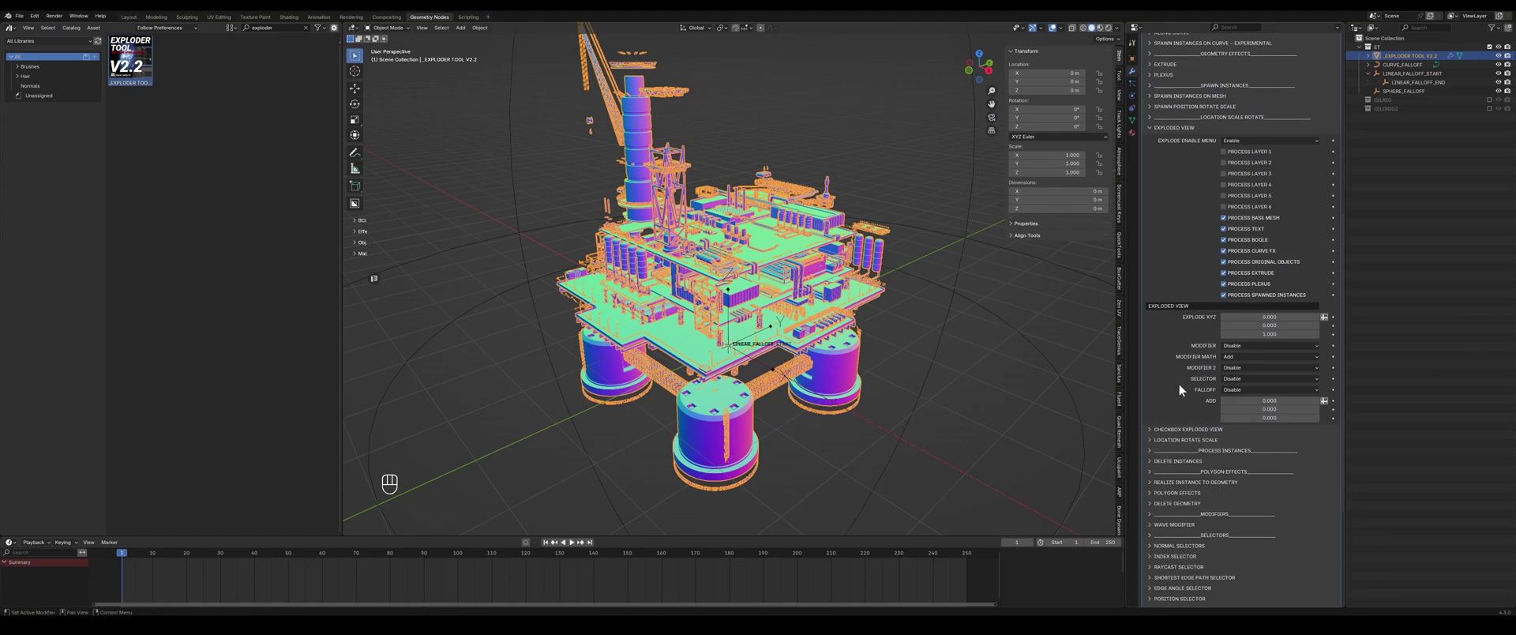
pyautogui.click(1245, 396)
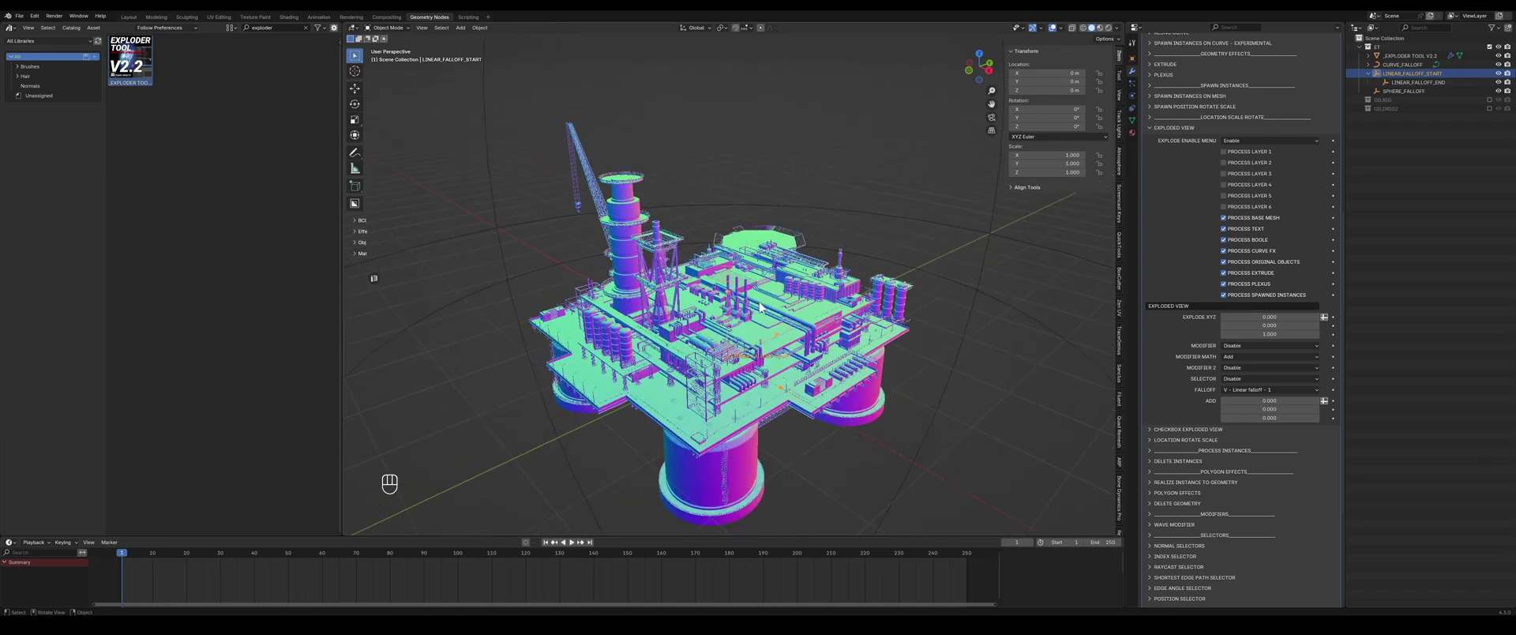
# - Move LINEAR_FALLOFF_START away from the rig along a single locked axis
pyautogui.press('g')
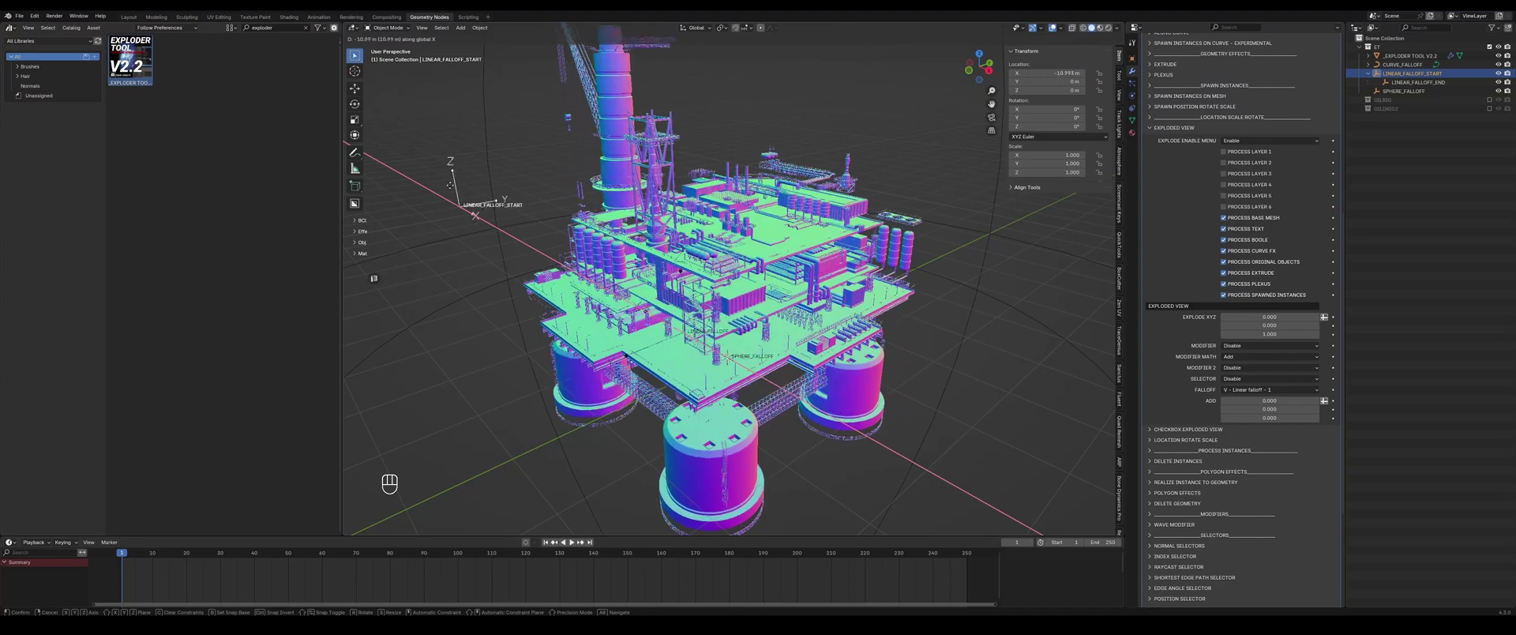
pyautogui.moveTo(615, 281); pyautogui.dragTo(658, 251)
pyautogui.middleClick(657, 251)
pyautogui.moveTo(669, 219); pyautogui.dragTo(677, 300)
pyautogui.moveTo(695, 223); pyautogui.dragTo(684, 275)
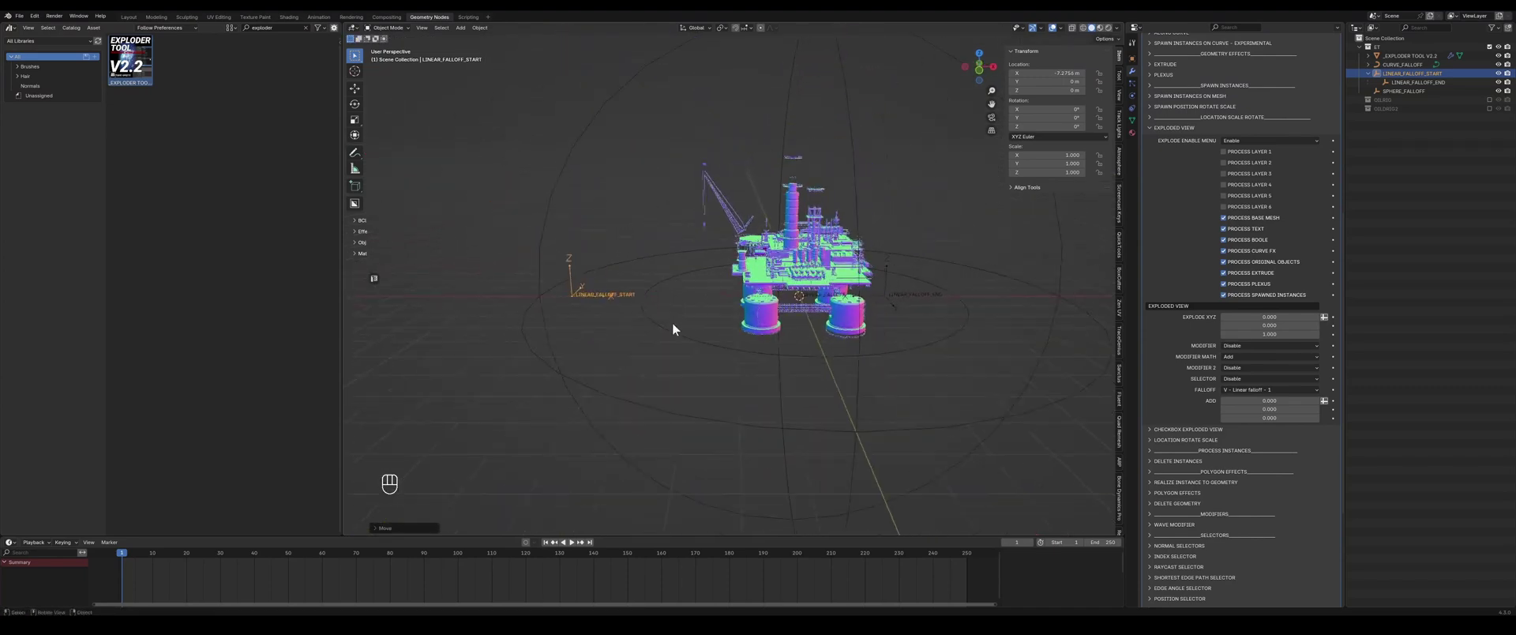
# - Rotate the falloff start and drop it vertically below the rig, then confirm
pyautogui.press('r')
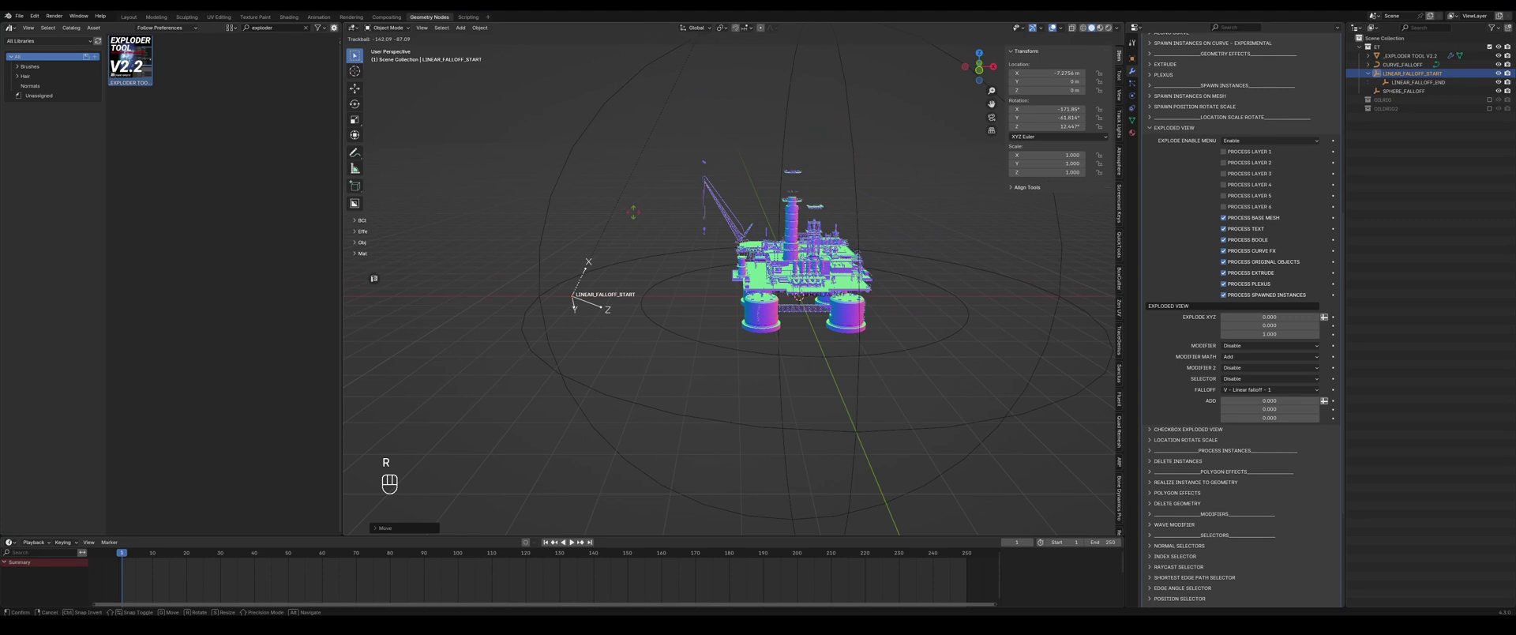
pyautogui.press('g')
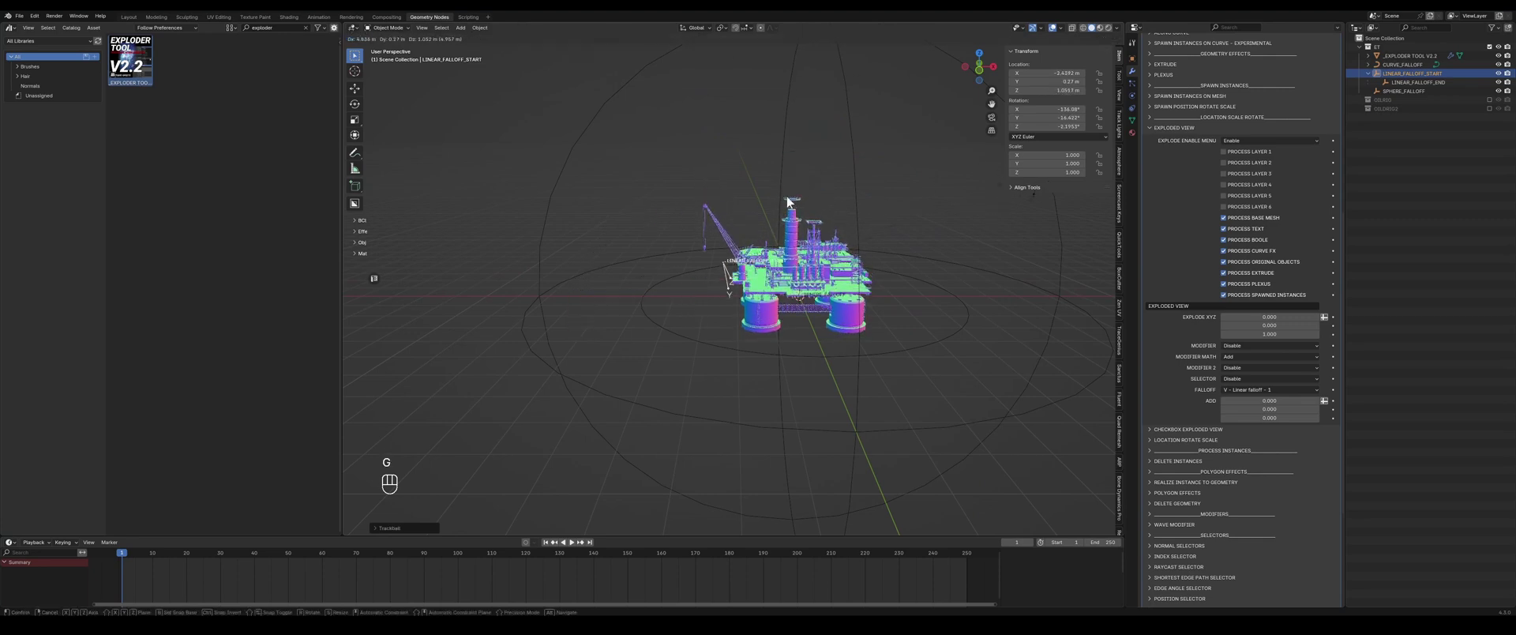
pyautogui.press('r')
pyautogui.press('g')
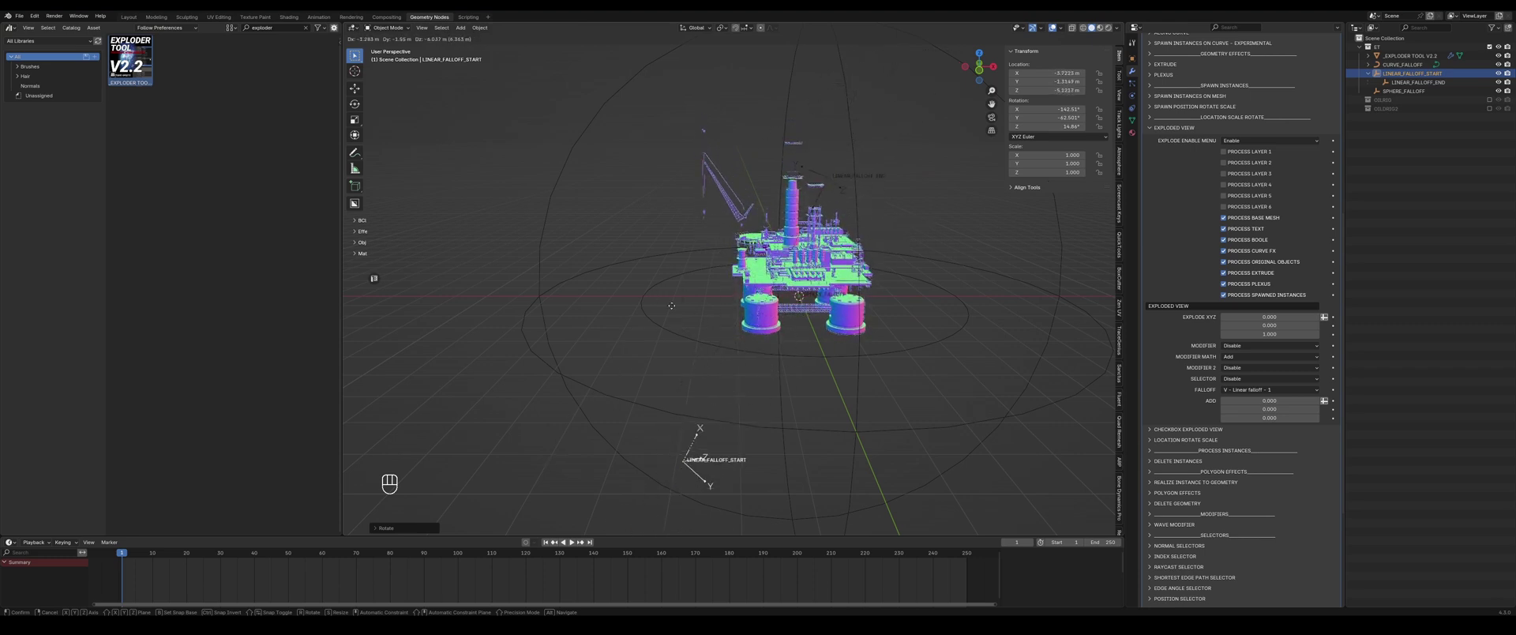
pyautogui.press('r')
pyautogui.press('g')
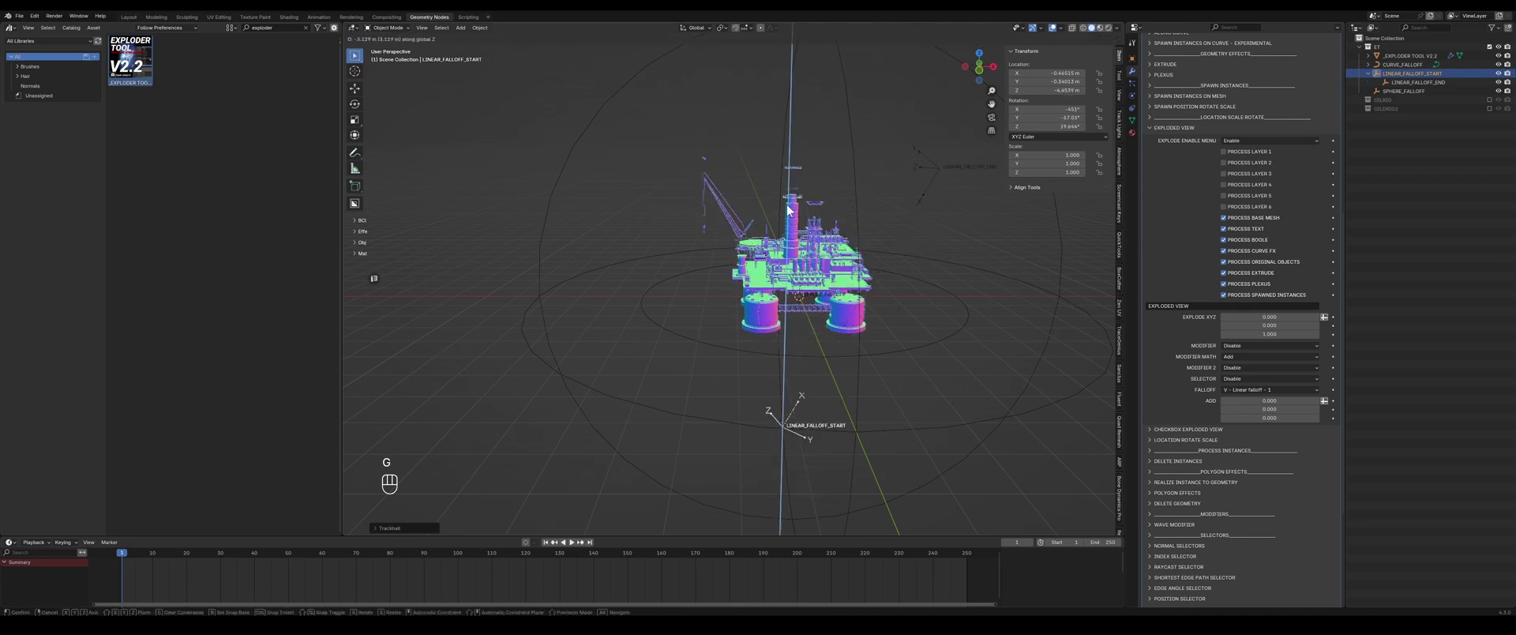